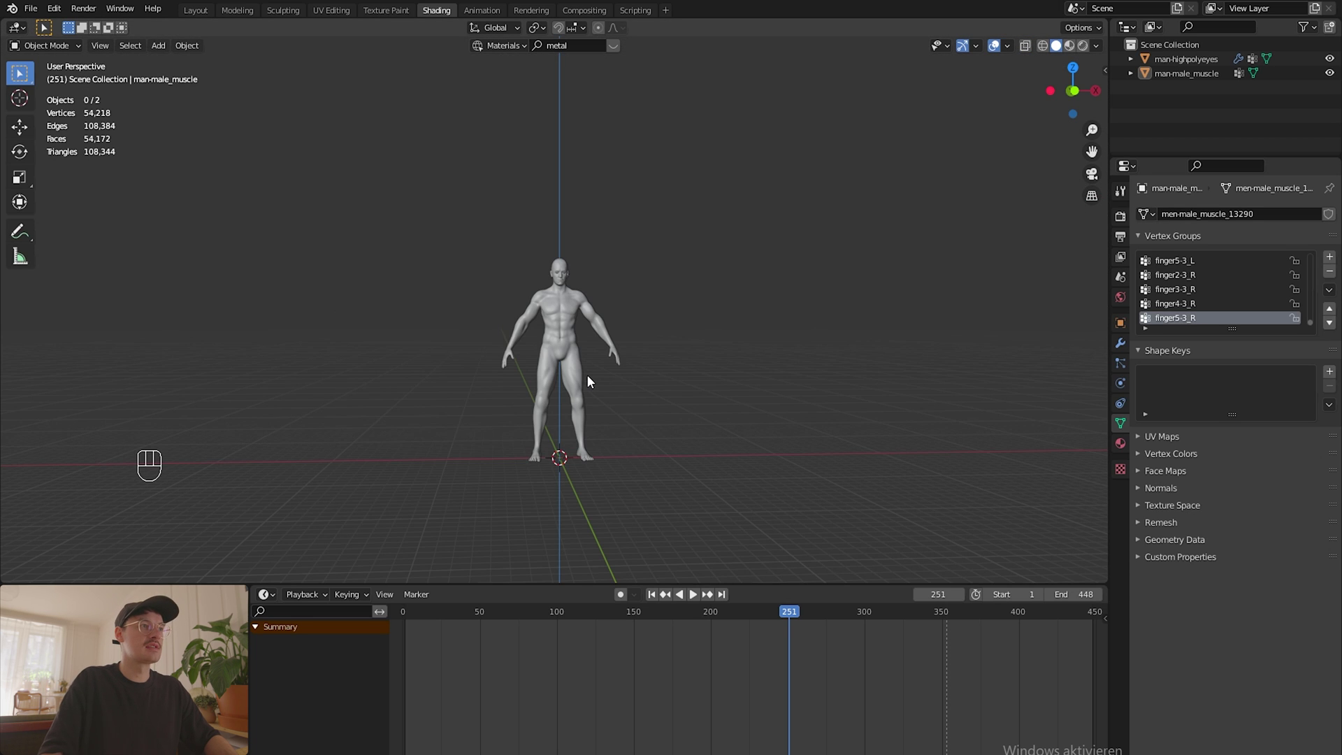
Step: Select the body model, enter Edit Mode and view it from the front orthographic with X-ray on
scroll("up", 3)
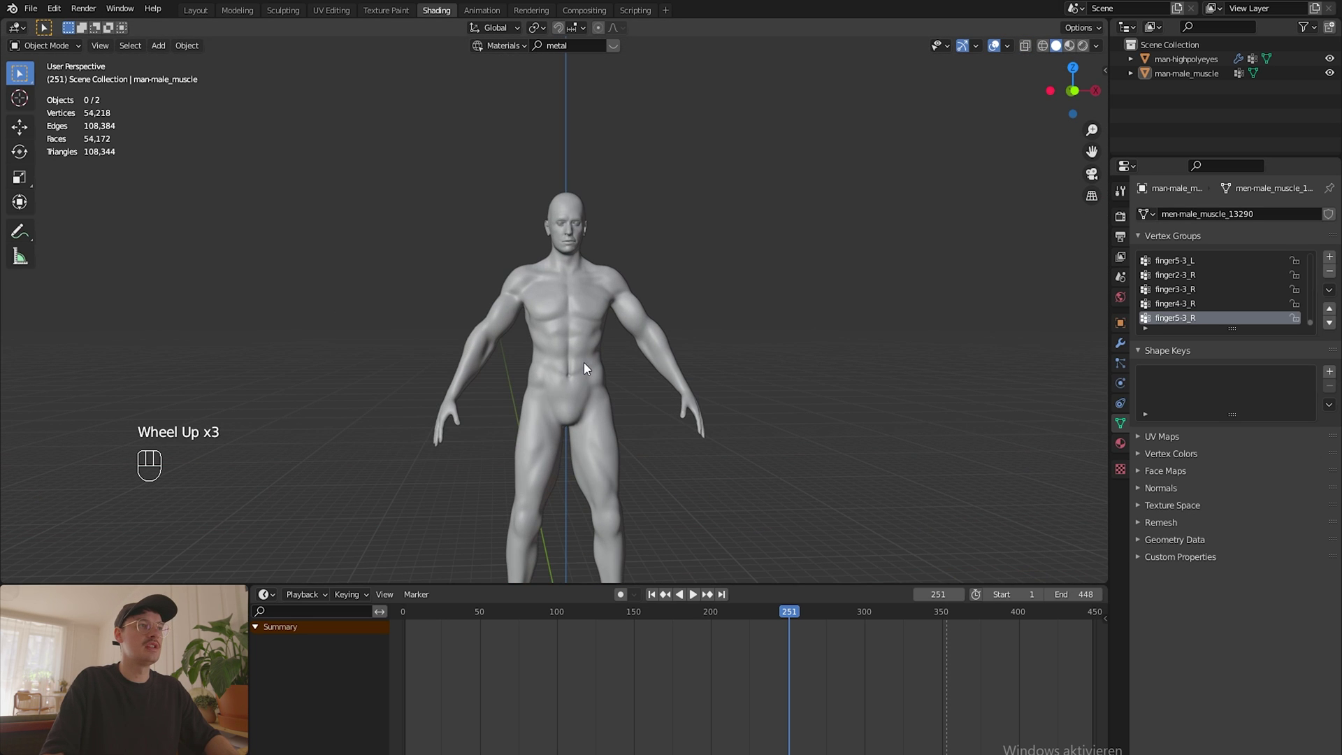
left_click(575, 381)
scroll("up", 3)
key("Tab")
scroll("down", 3)
key("KP_7")
scroll("down", 3)
key("KP_3")
key("KP_1")
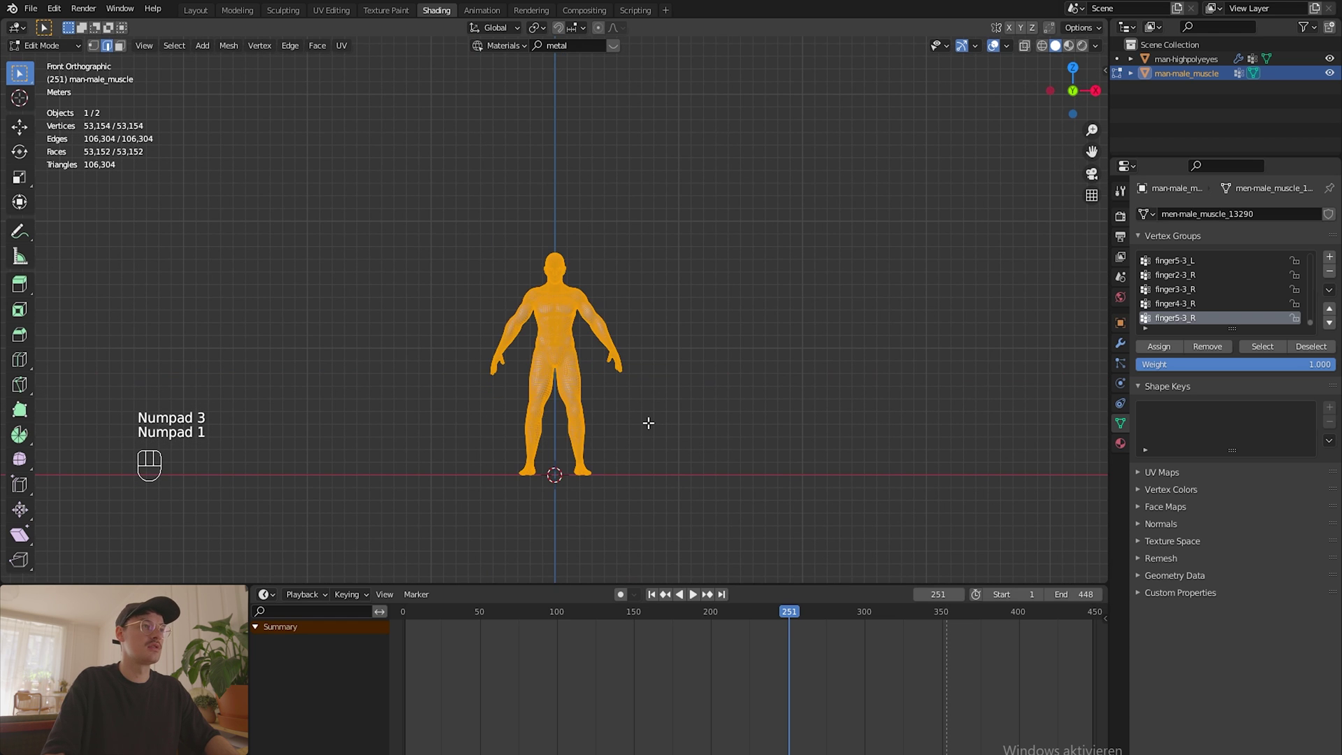
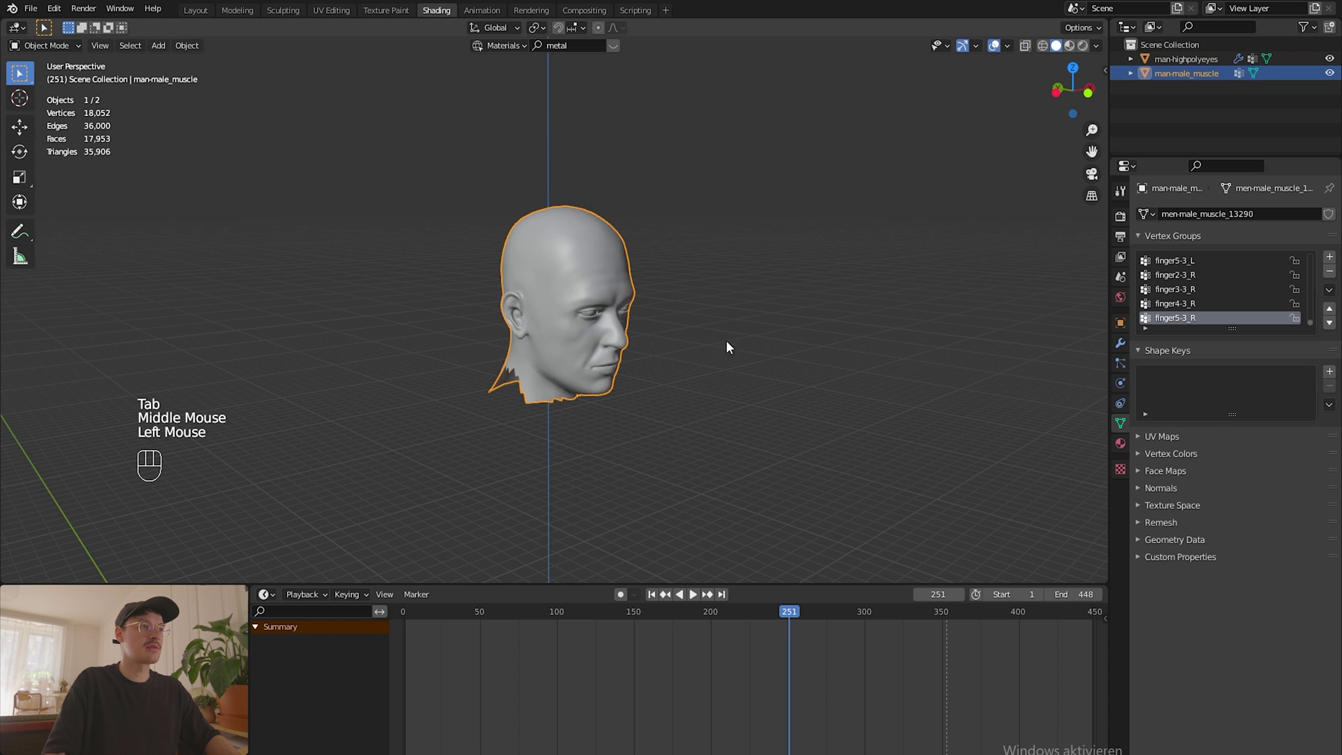
Step: Reframe the viewport on the scene and zoom in on the trimmed head at the origin
left_click_drag(750, 314, 726, 298)
left_click_drag(641, 296, 771, 321)
left_click_drag(826, 313, 783, 318)
middle_click(729, 329)
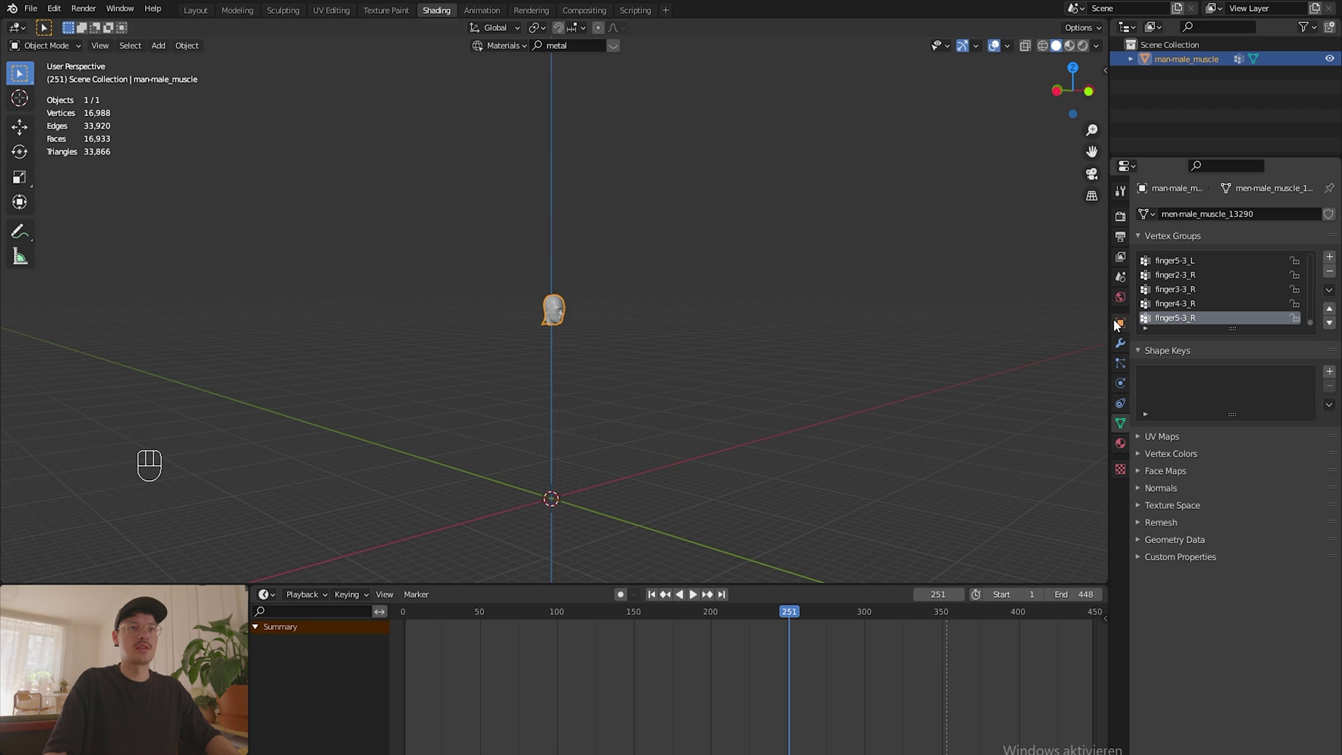
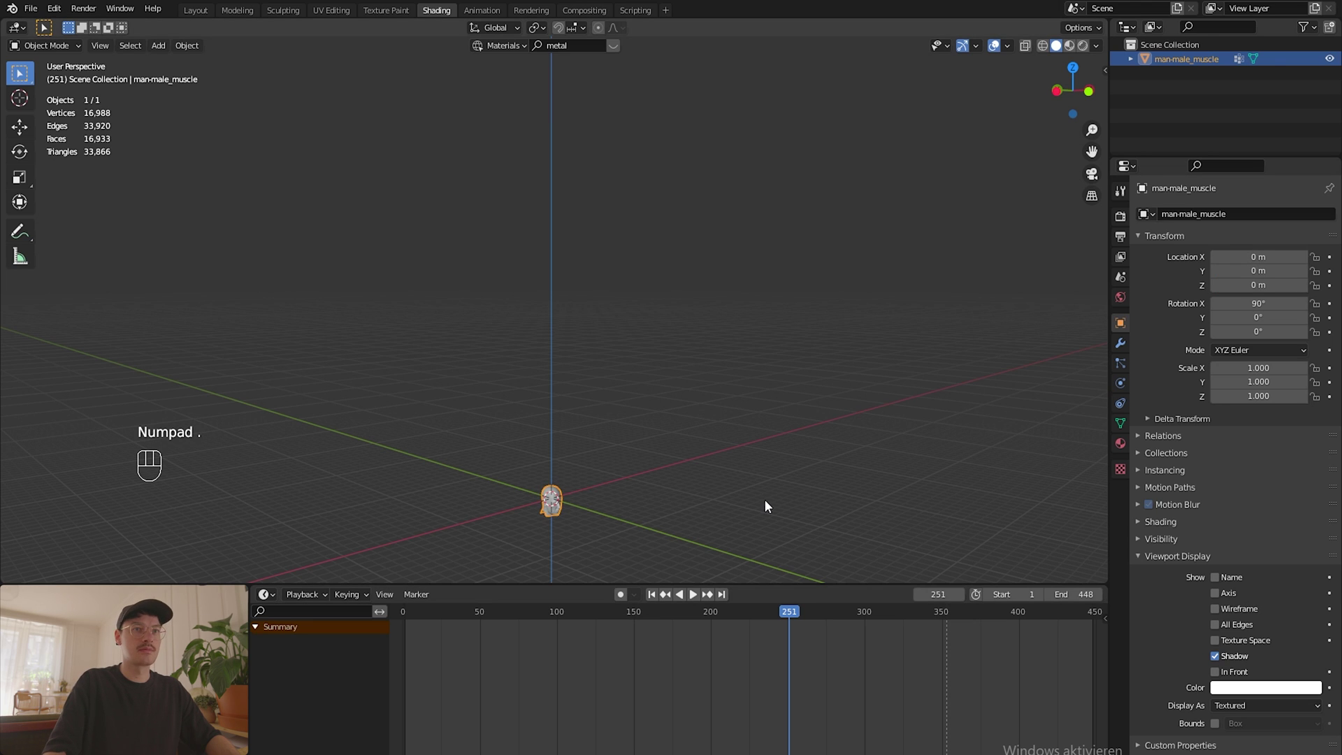
middle_click(719, 363)
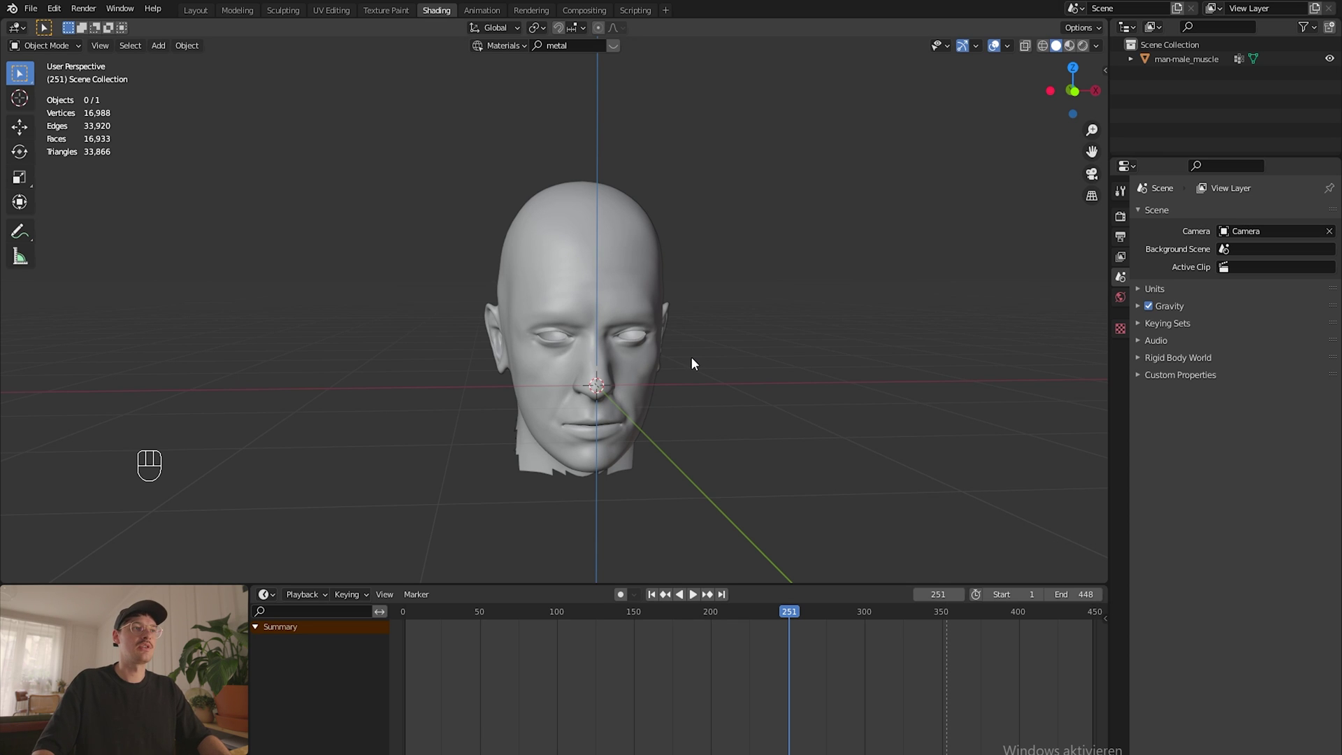
middle_click(698, 364)
Step: Add a NURBS Path curve at the 3D cursor from the Shift+A add menu
key("shift+a")
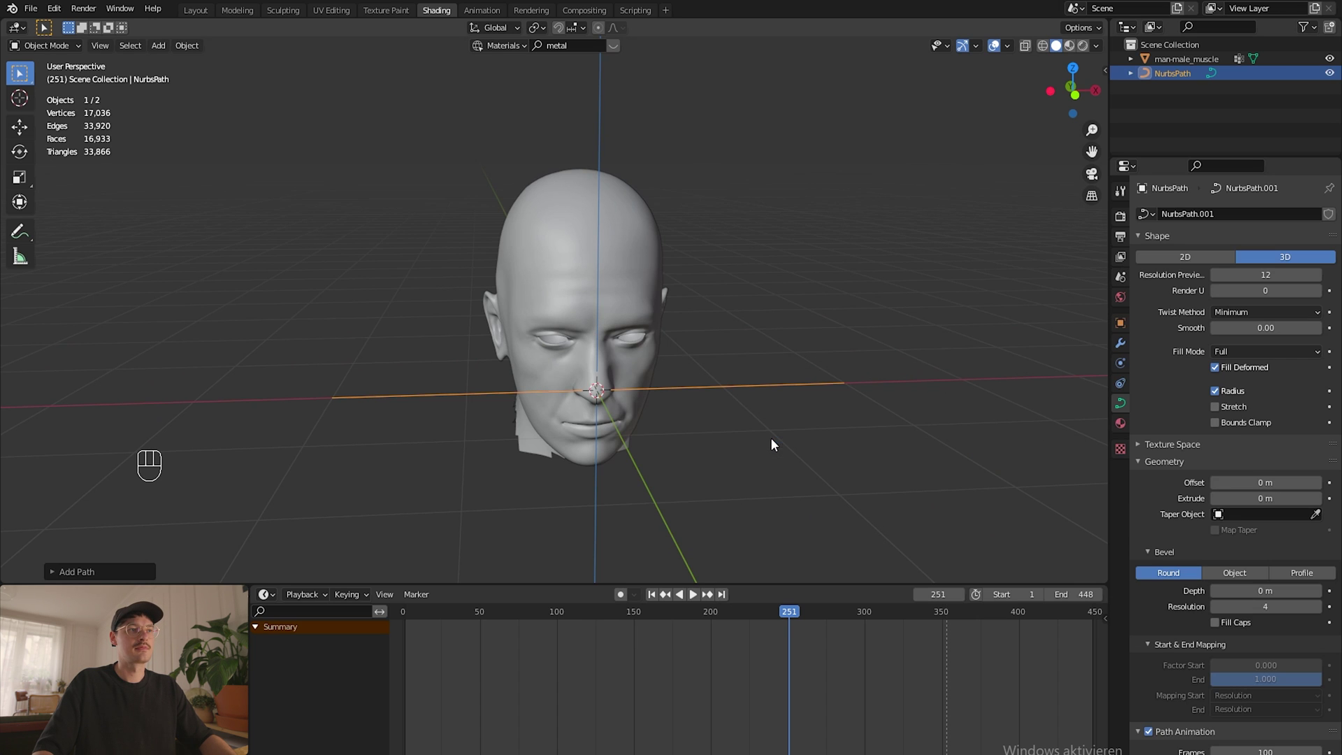
middle_click(740, 415)
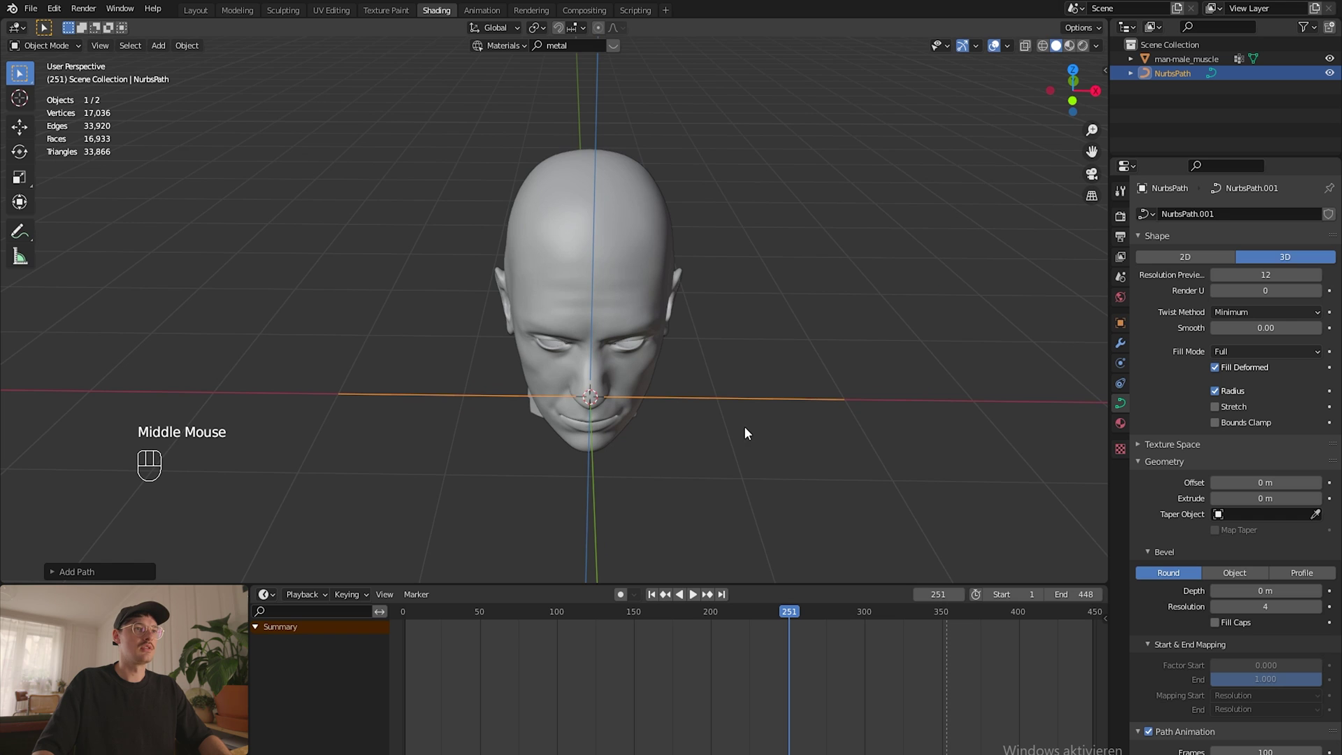
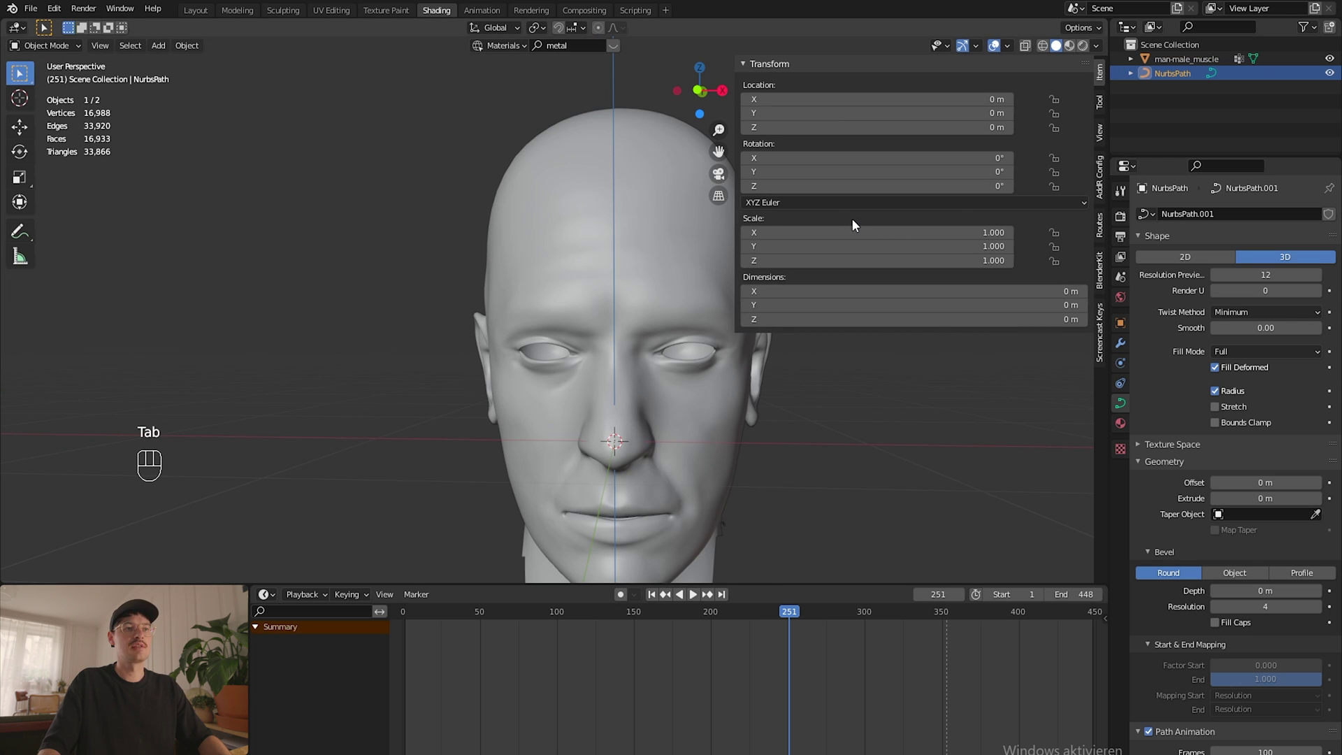
Step: Give the path a Mirror modifier on the X axis
key("n")
left_click(1120, 346)
left_click_drag(1200, 221, 1126, 342)
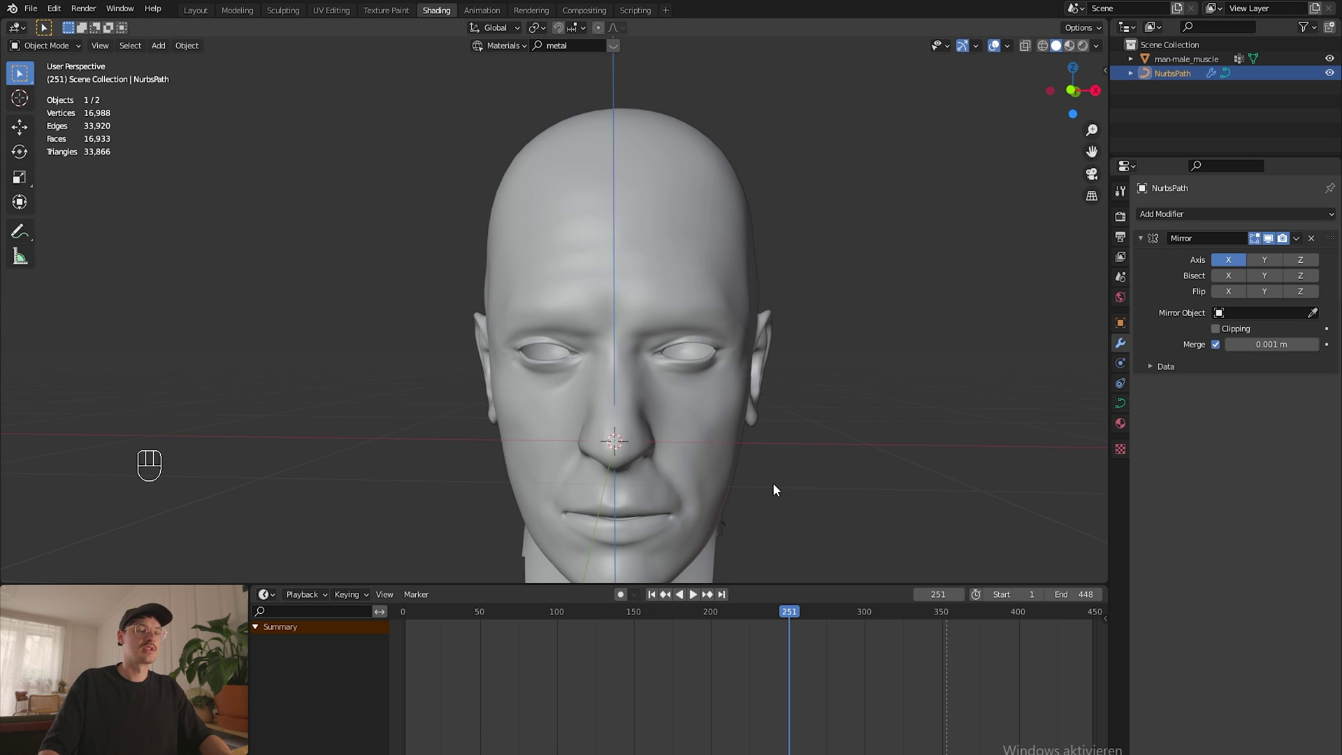
middle_click(770, 382)
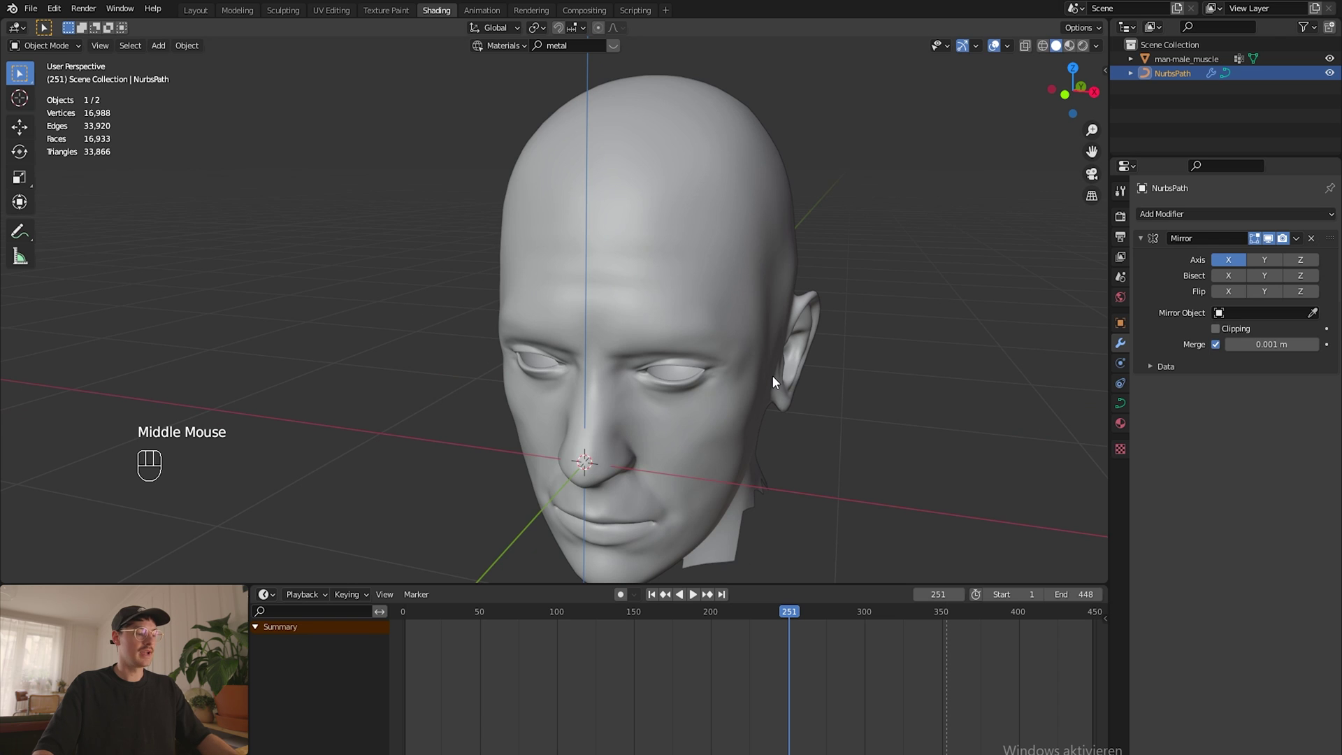
Step: Delete the path's extra control points and move the remaining one up between the eyebrows
key("Tab")
left_click_drag(642, 397, 673, 396)
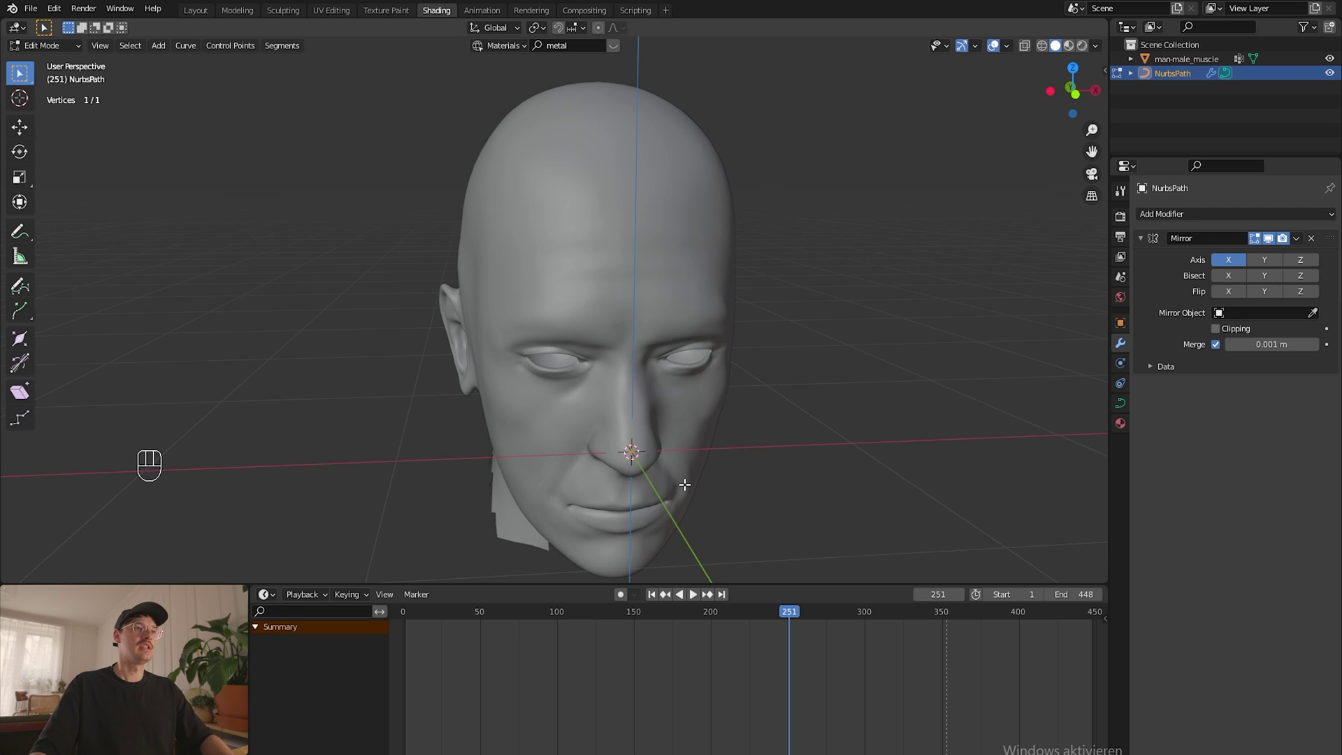
key("g")
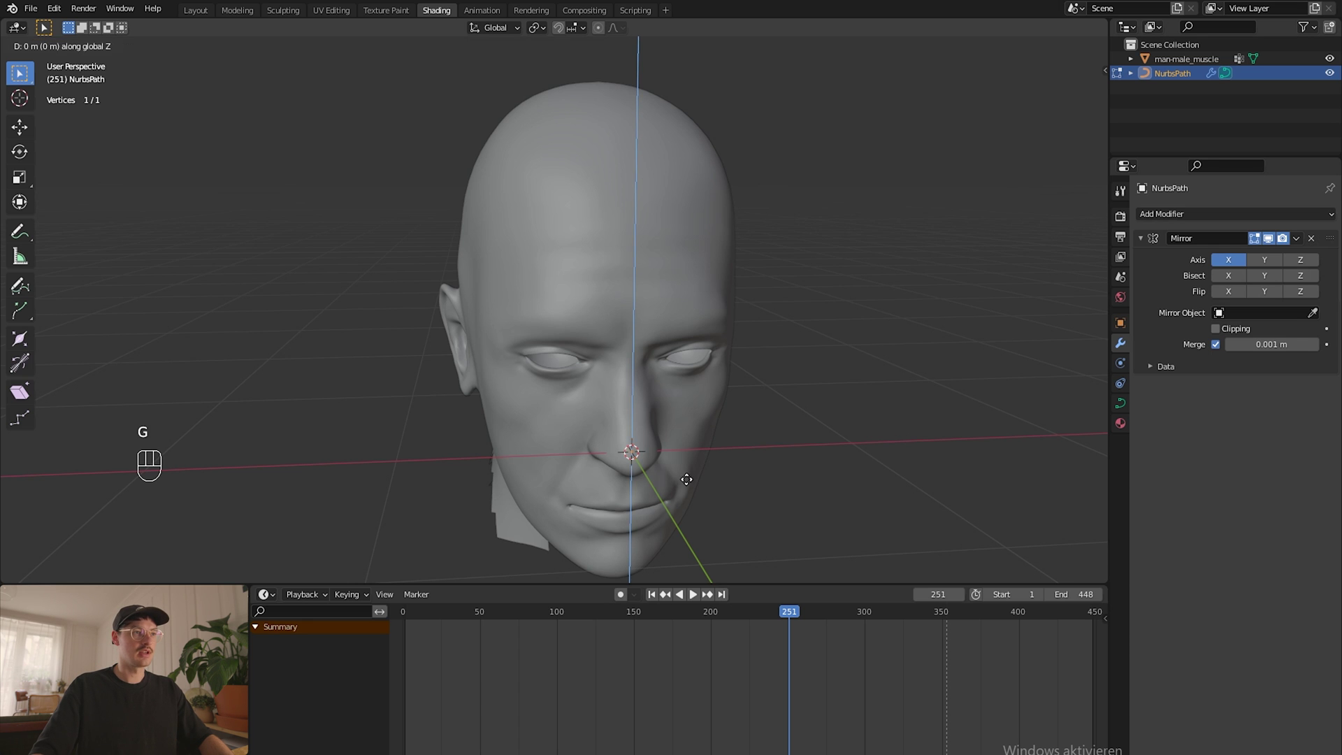
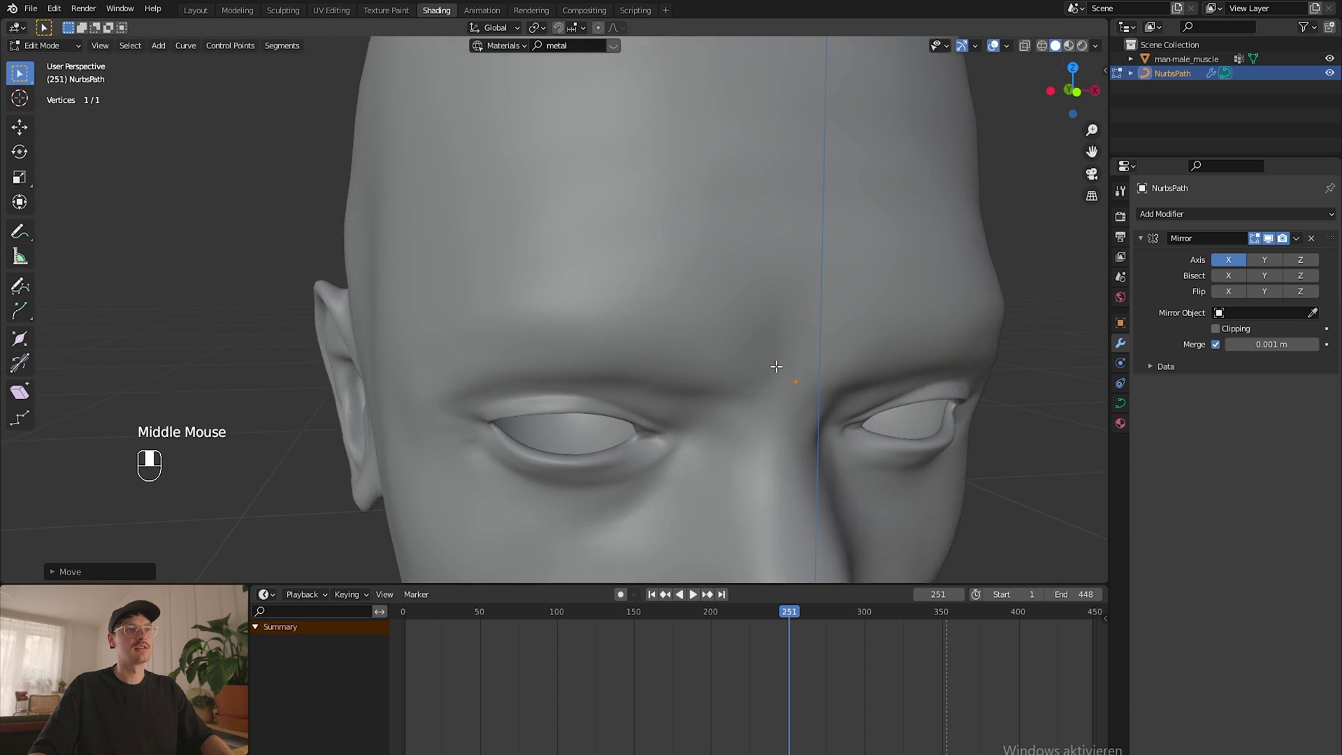
Step: From the front view, extrude the curve point by point along the brow out past the ear
key("KP_1")
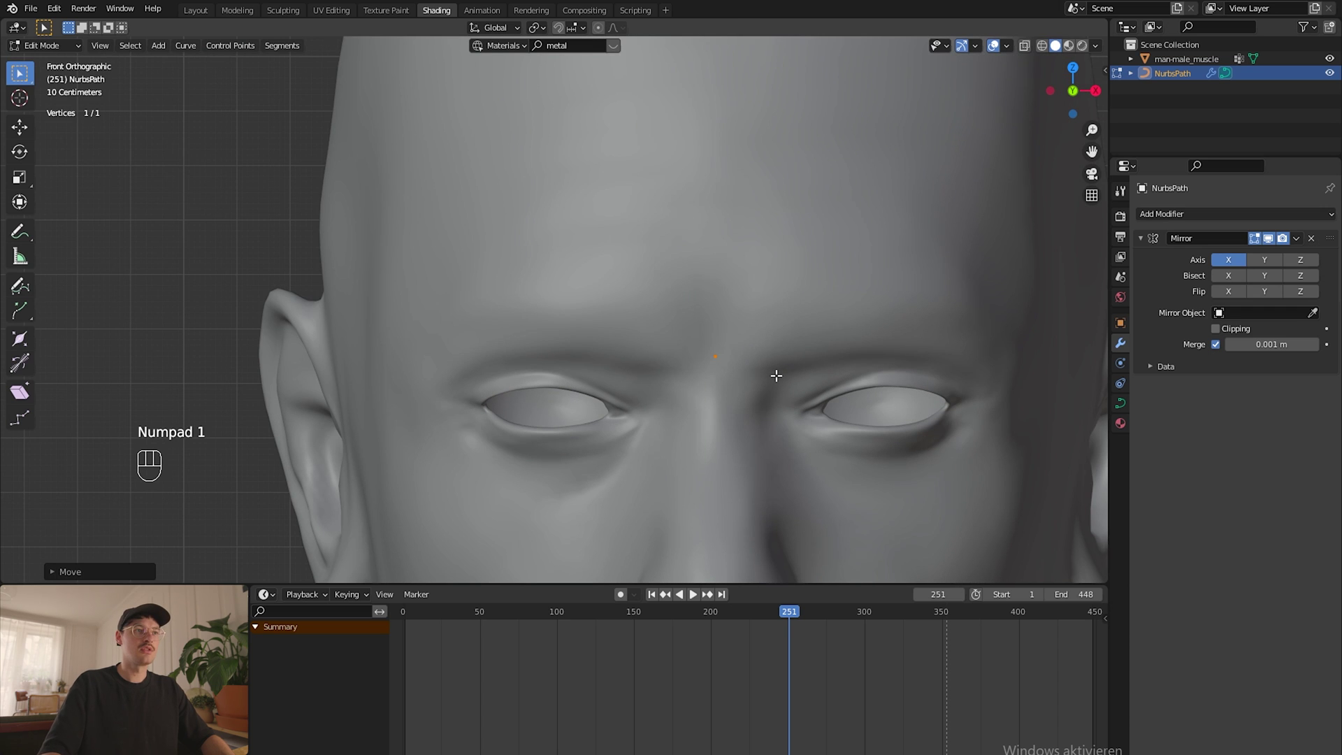
left_click_drag(834, 330, 620, 308)
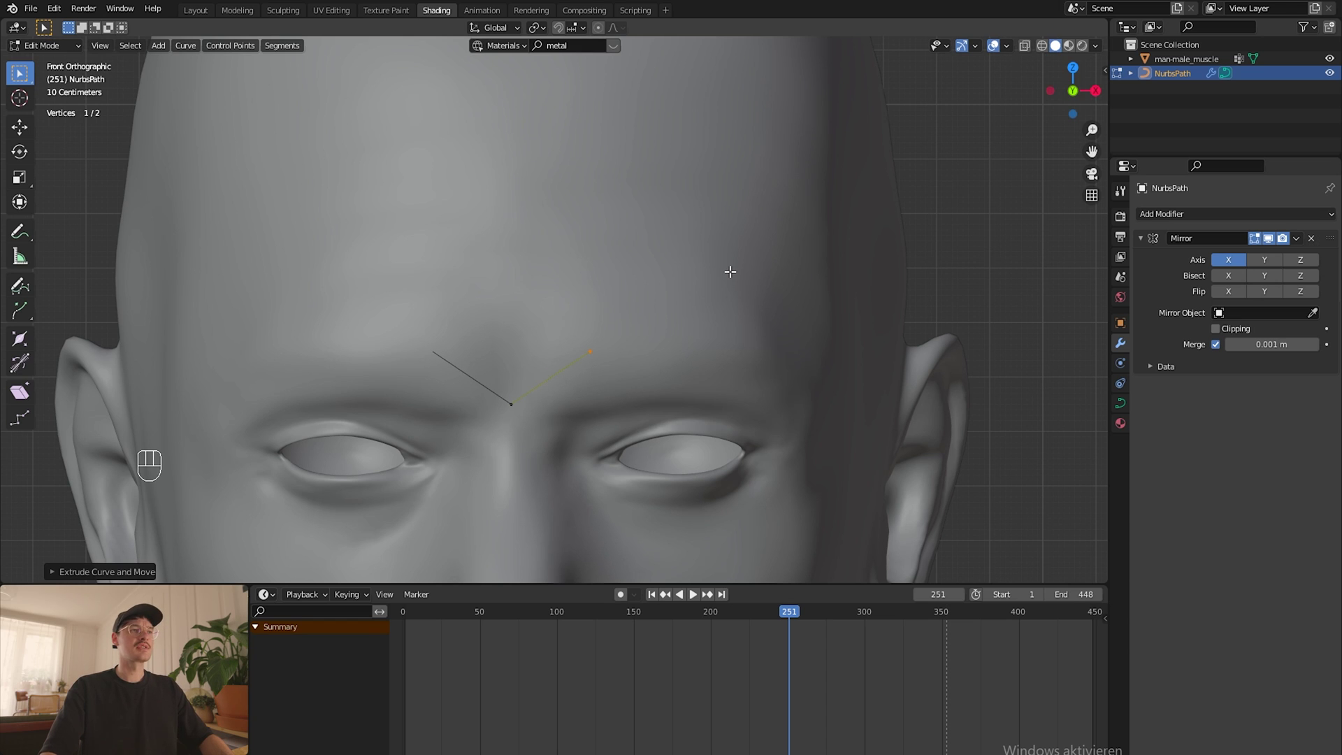
key("e")
key("e")
key("e")
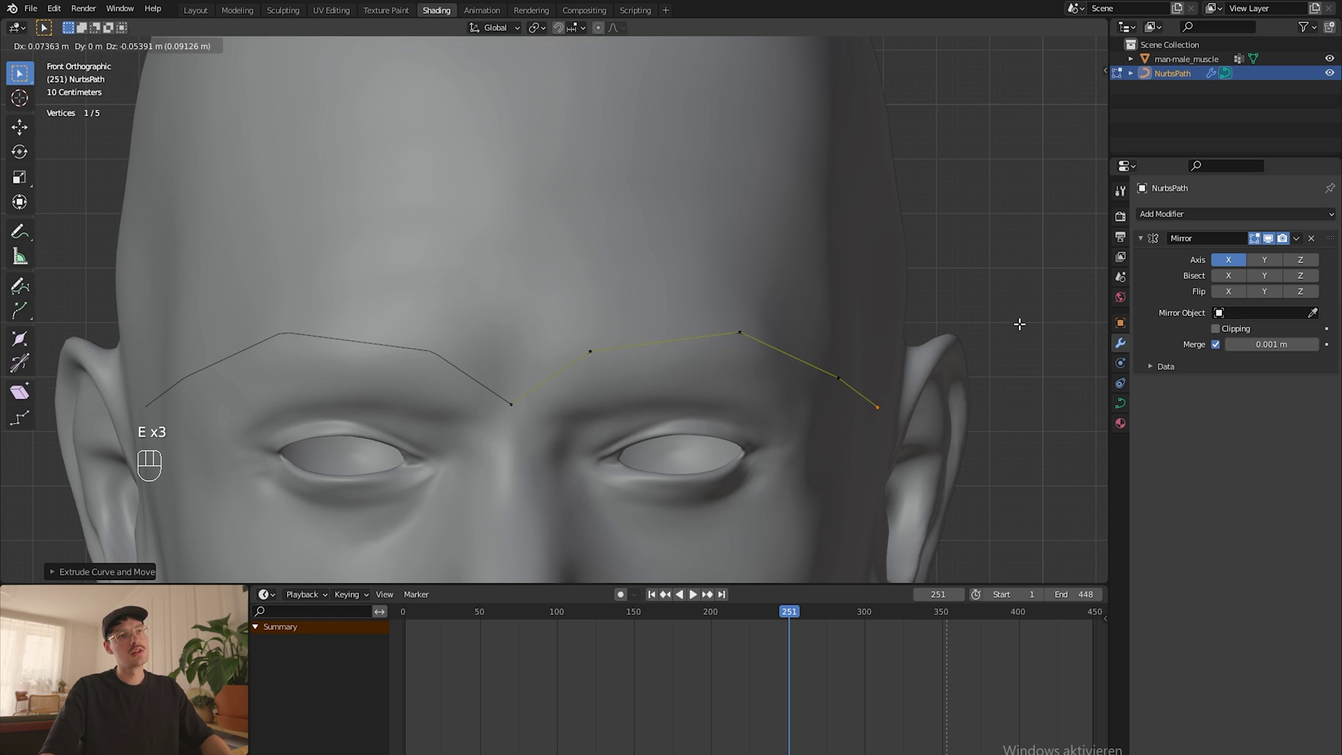
key("e")
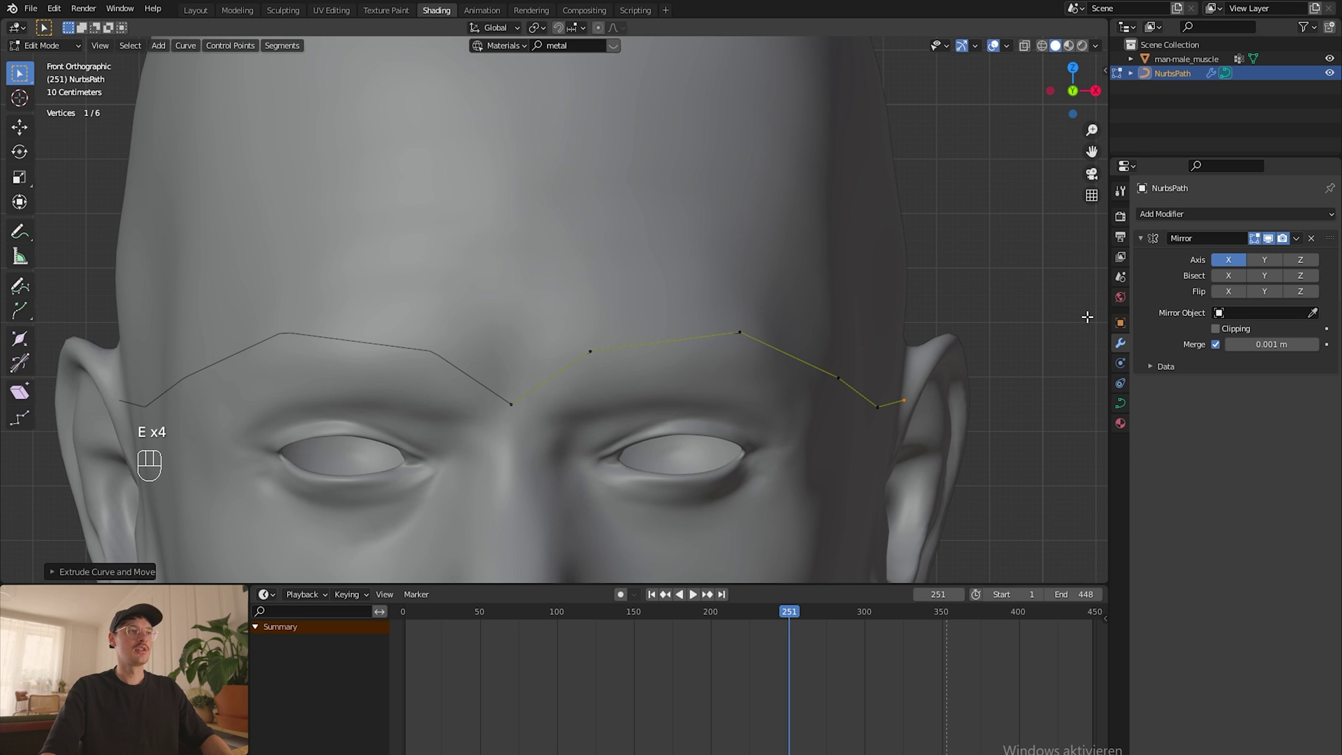
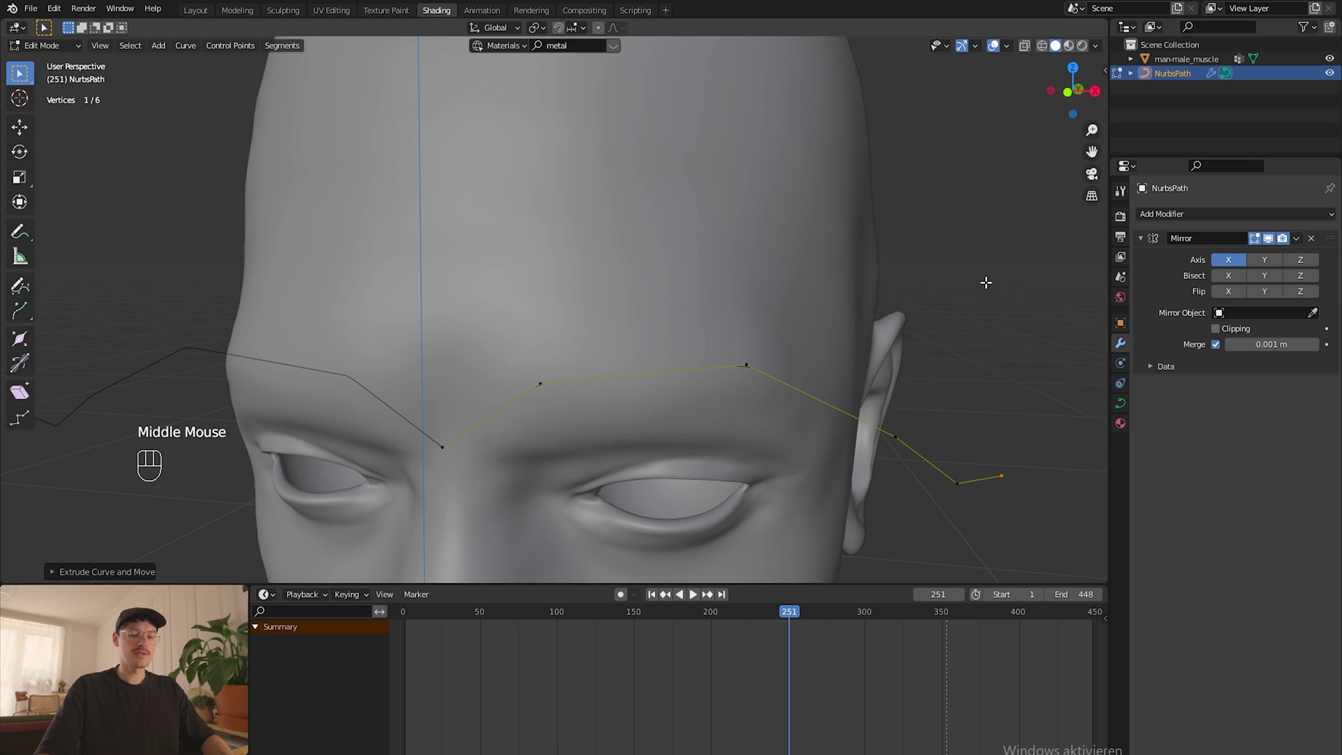
Step: From the top view, move the points in depth so the curve follows the head's shape
key("KP_7")
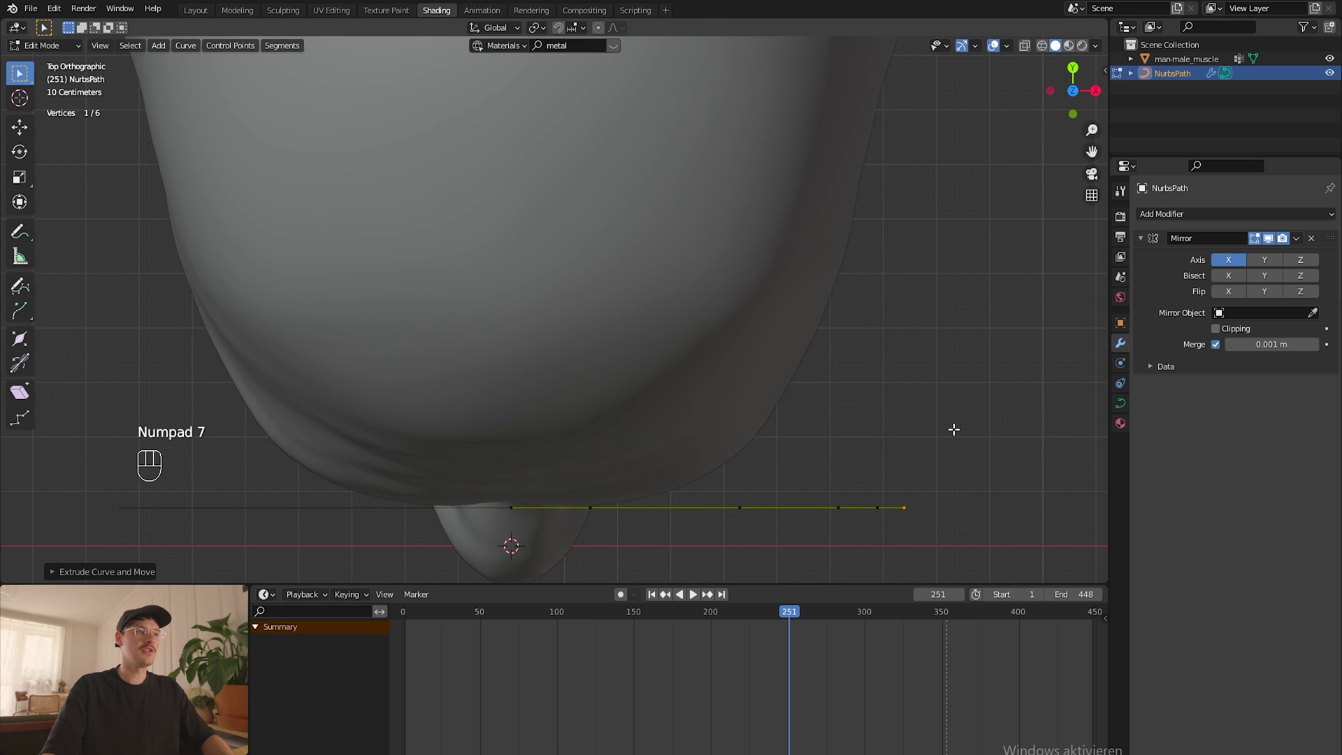
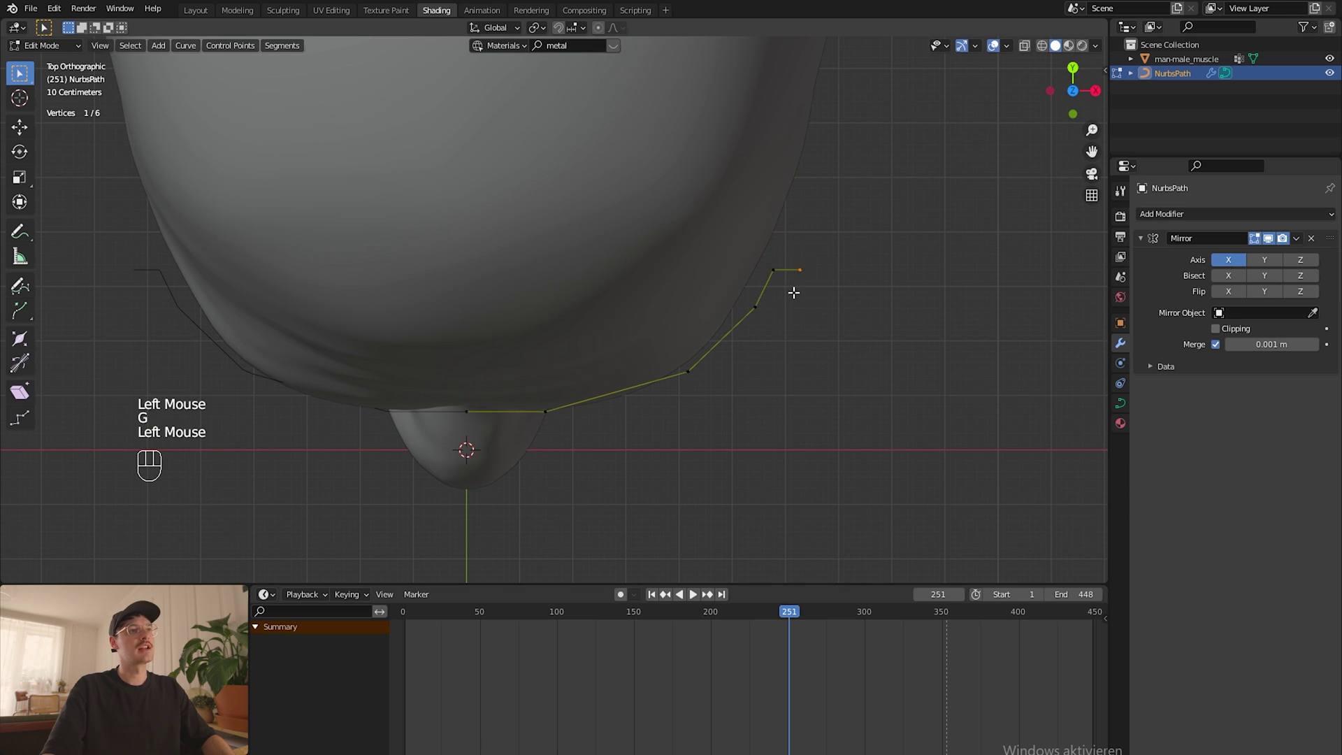
middle_click(770, 358)
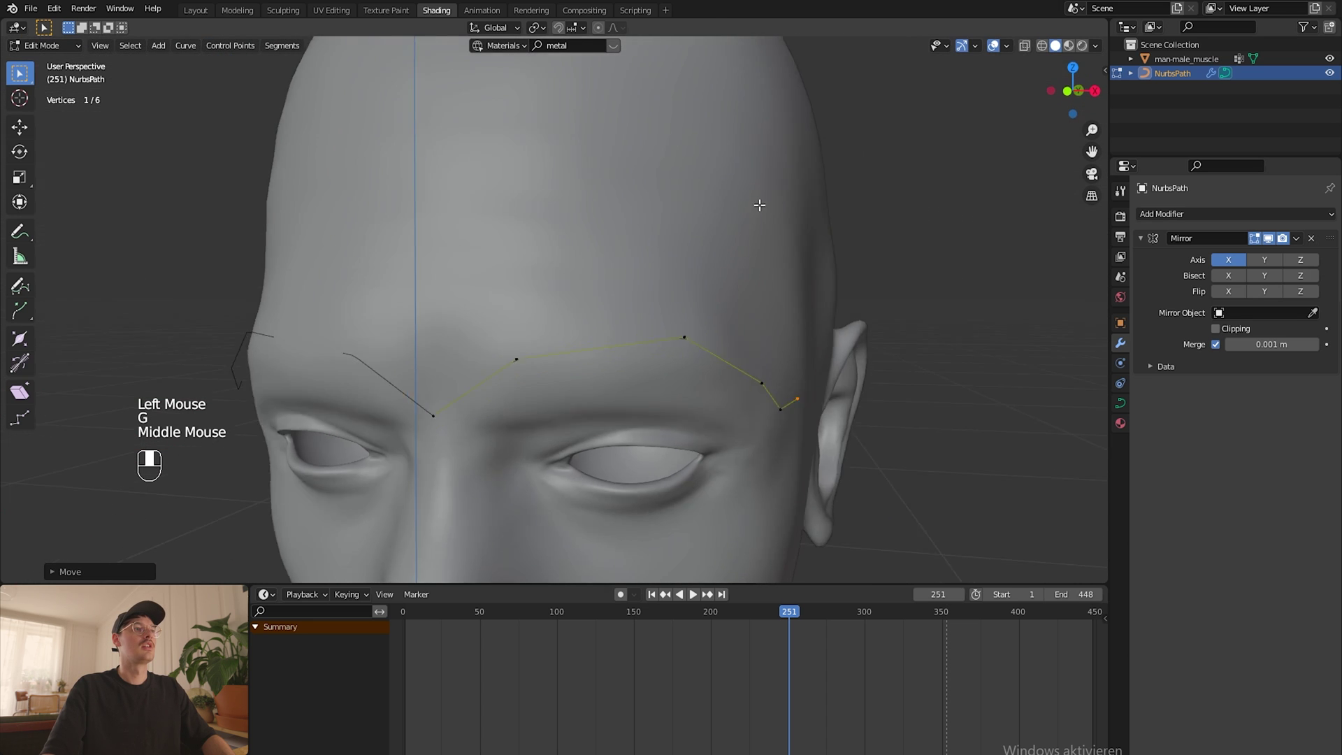
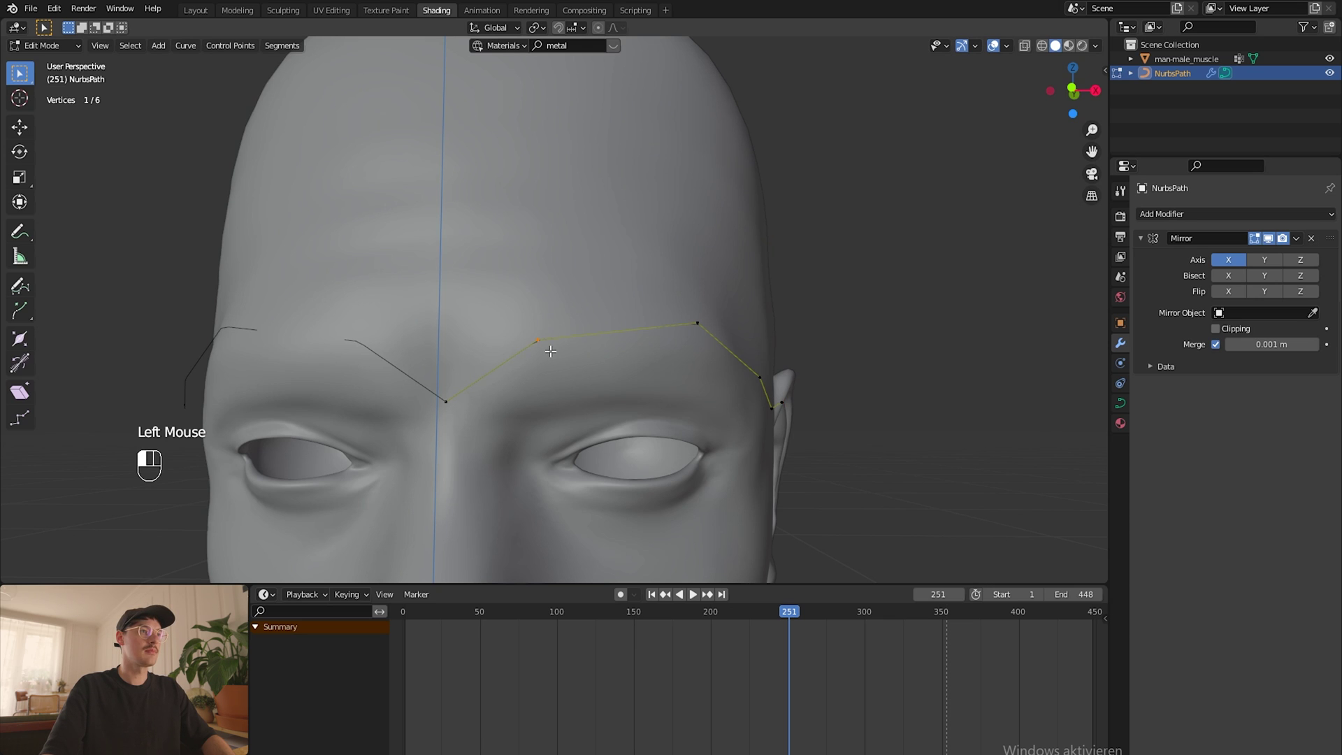
key("g")
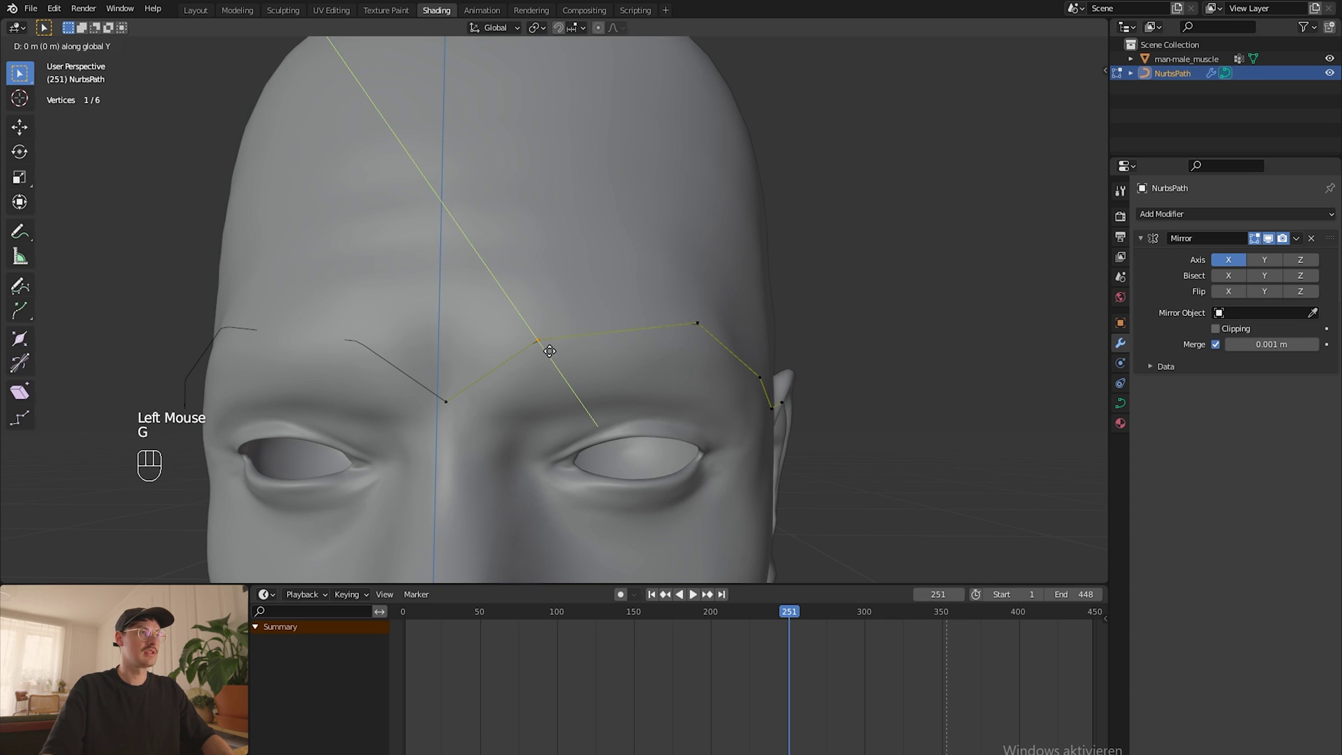
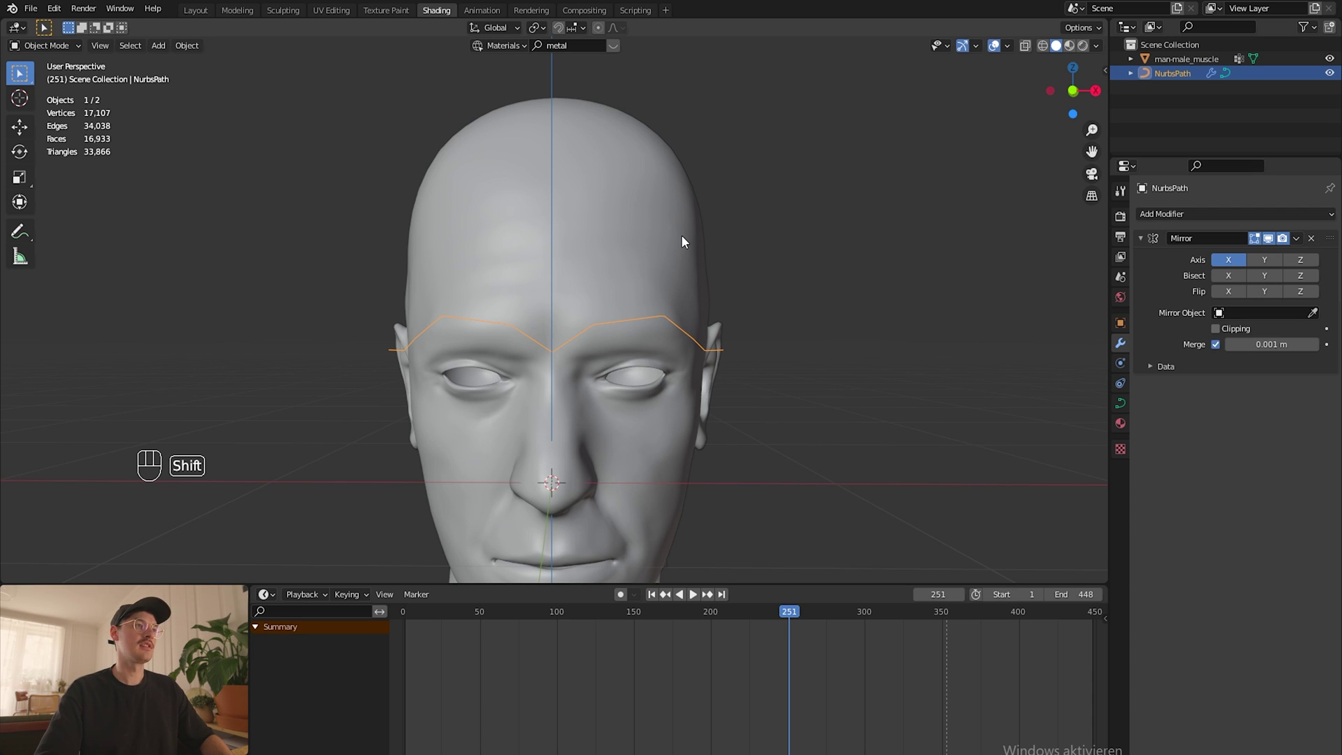
Step: Duplicate the brow curve and extrude its end up the forehead into an angular branch
key("shift+d")
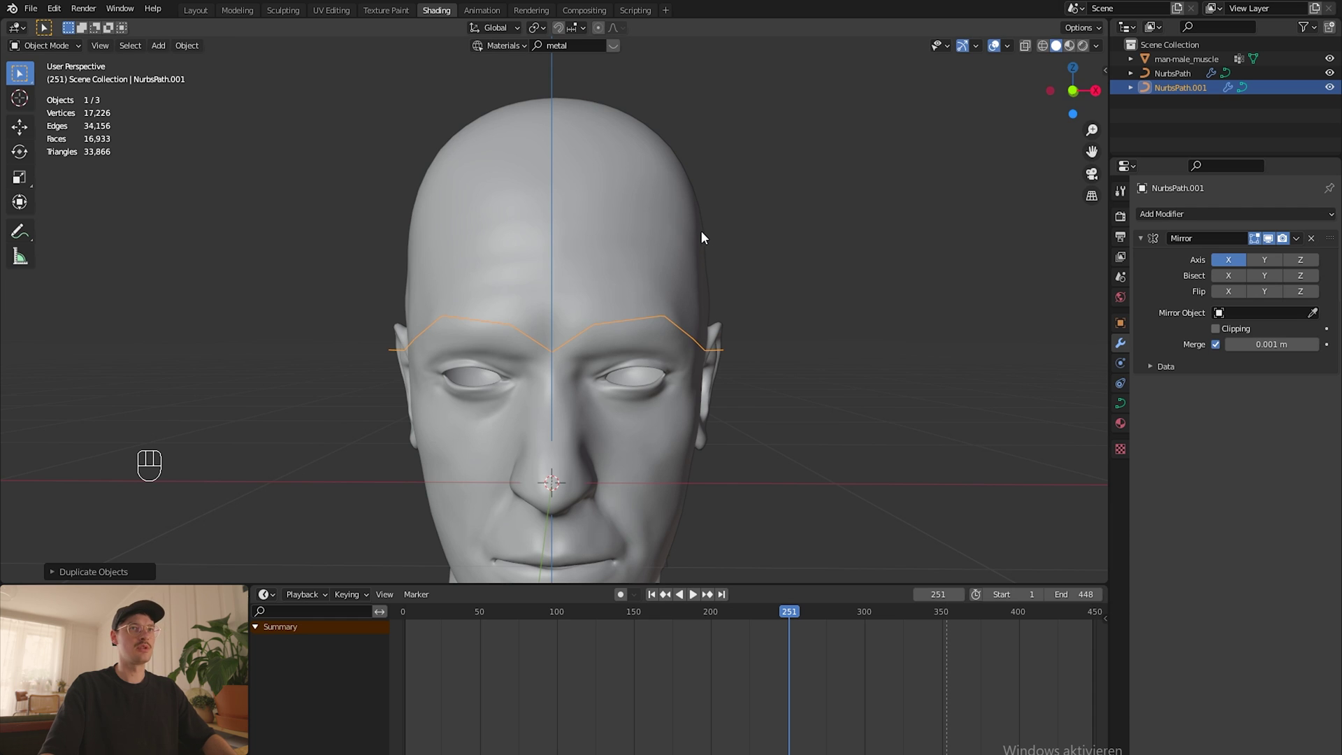
key("Tab")
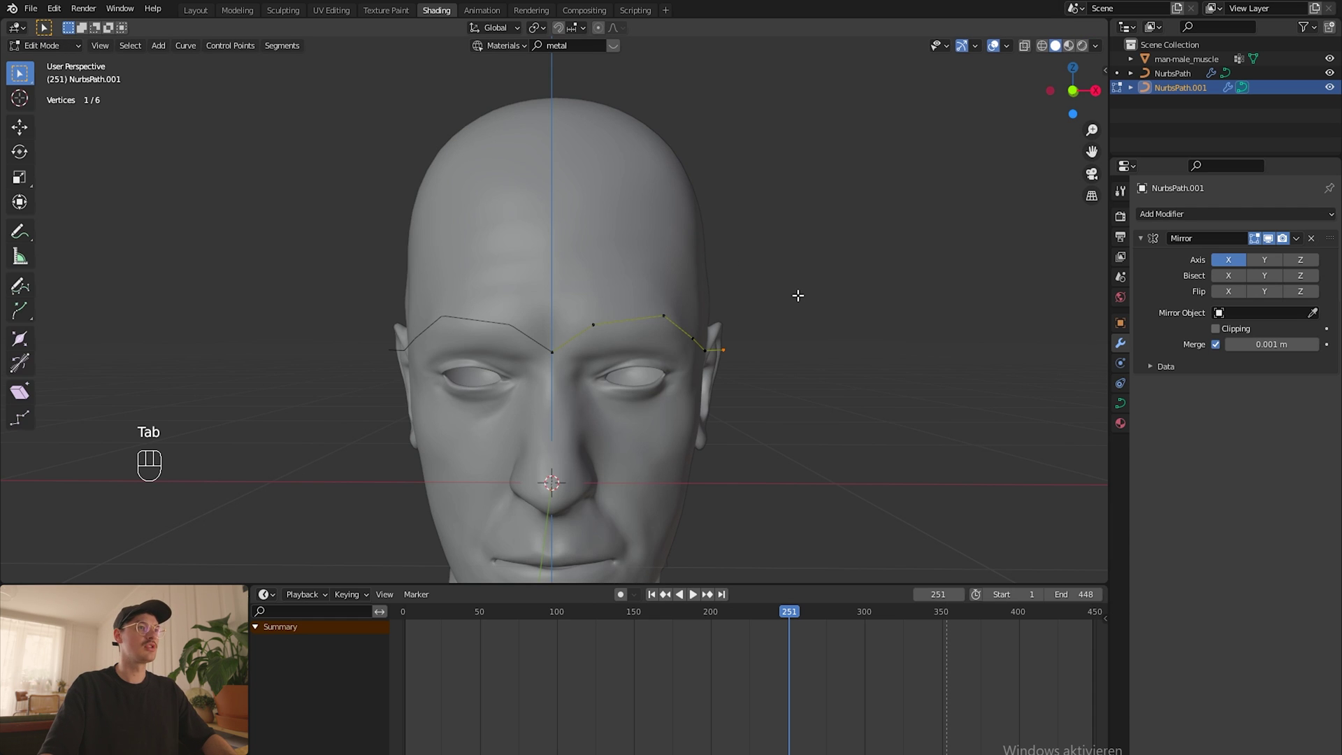
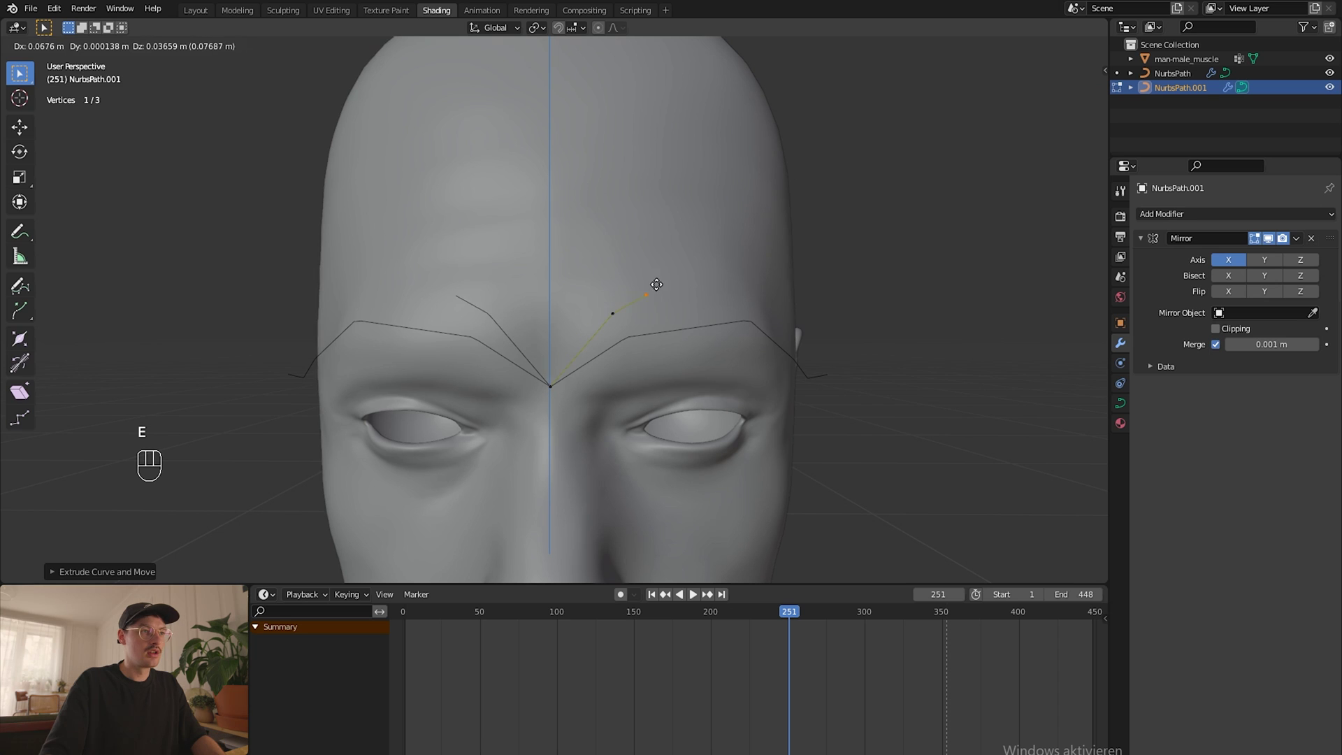
key("e")
key("e")
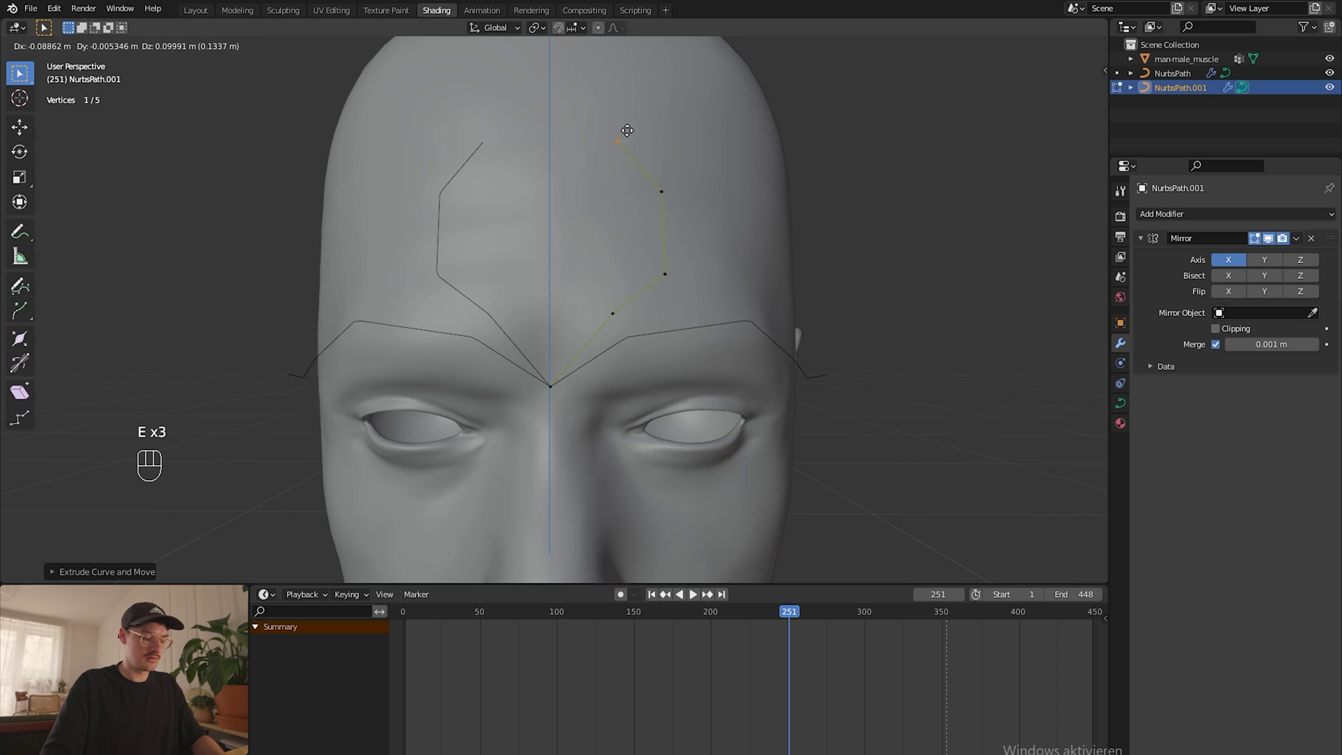
key("e")
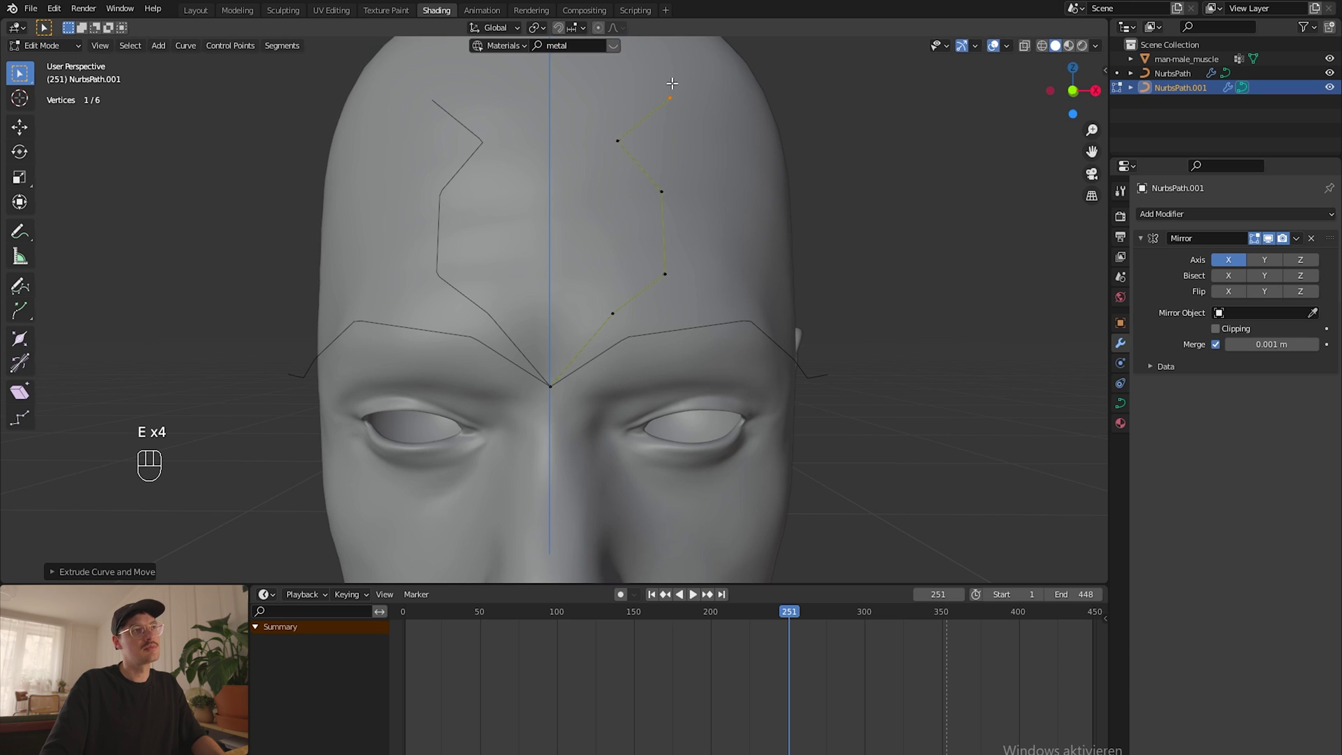
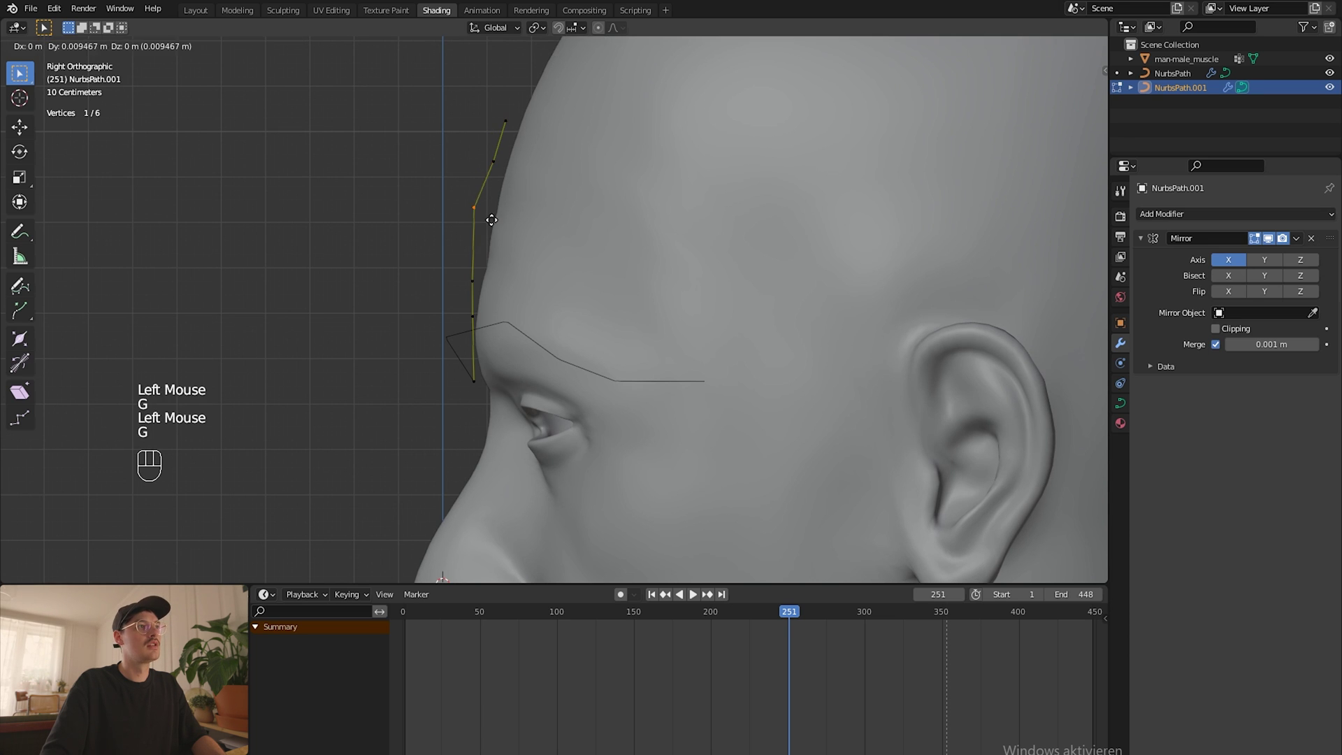
middle_click(664, 298)
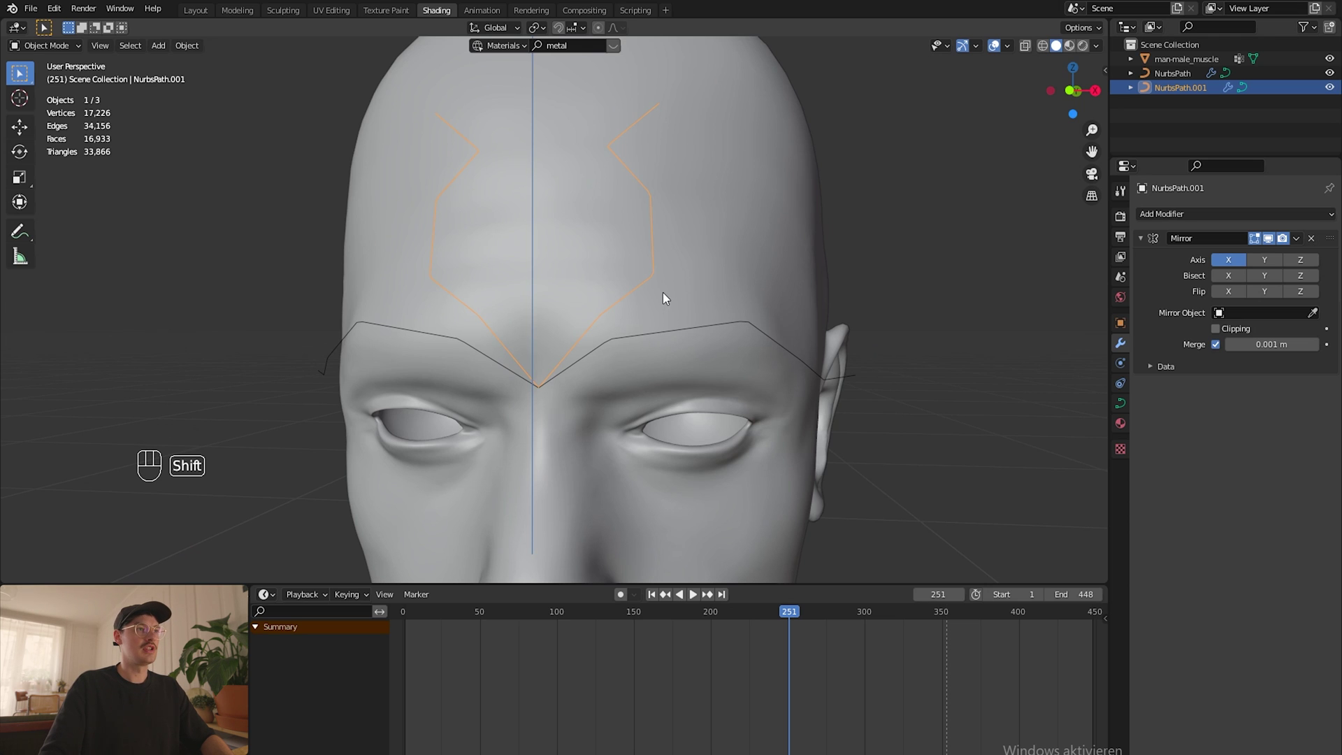
Step: Duplicate the forehead branch curve and delete all but its root point
key("shift+d")
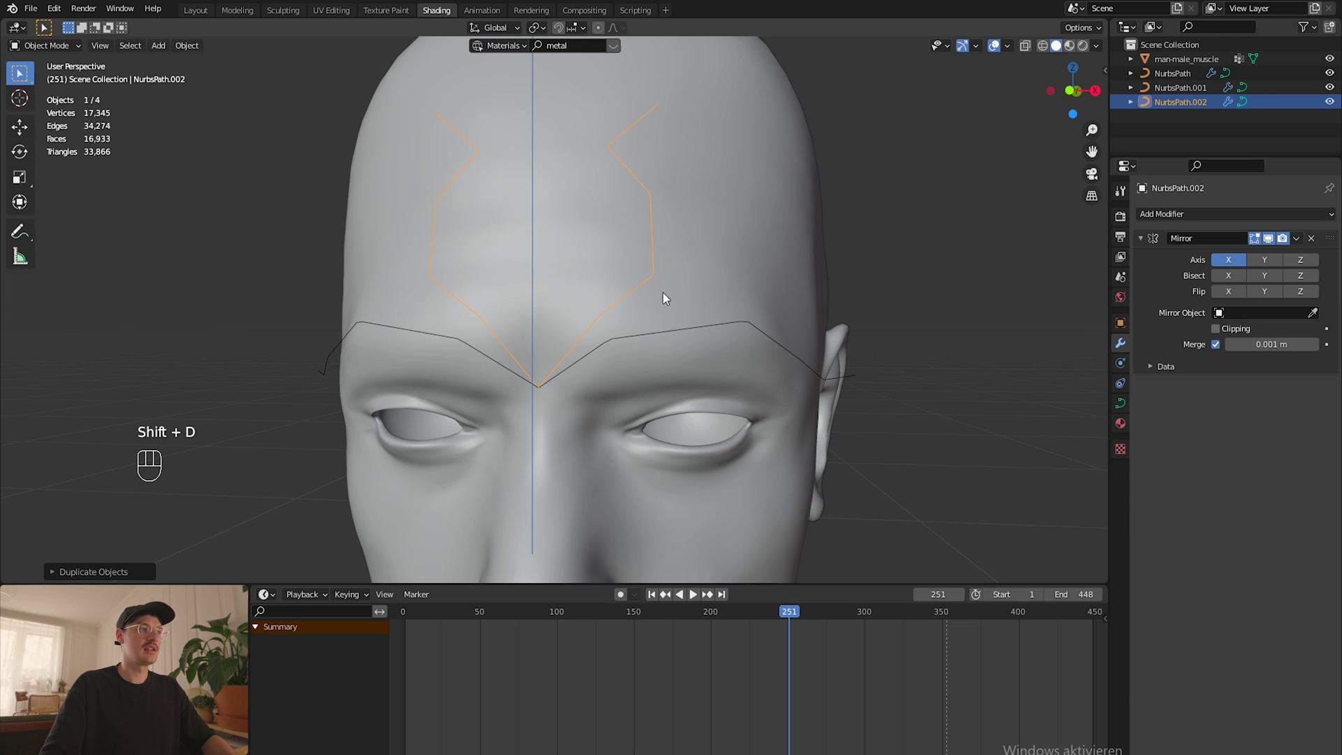
middle_click(738, 306)
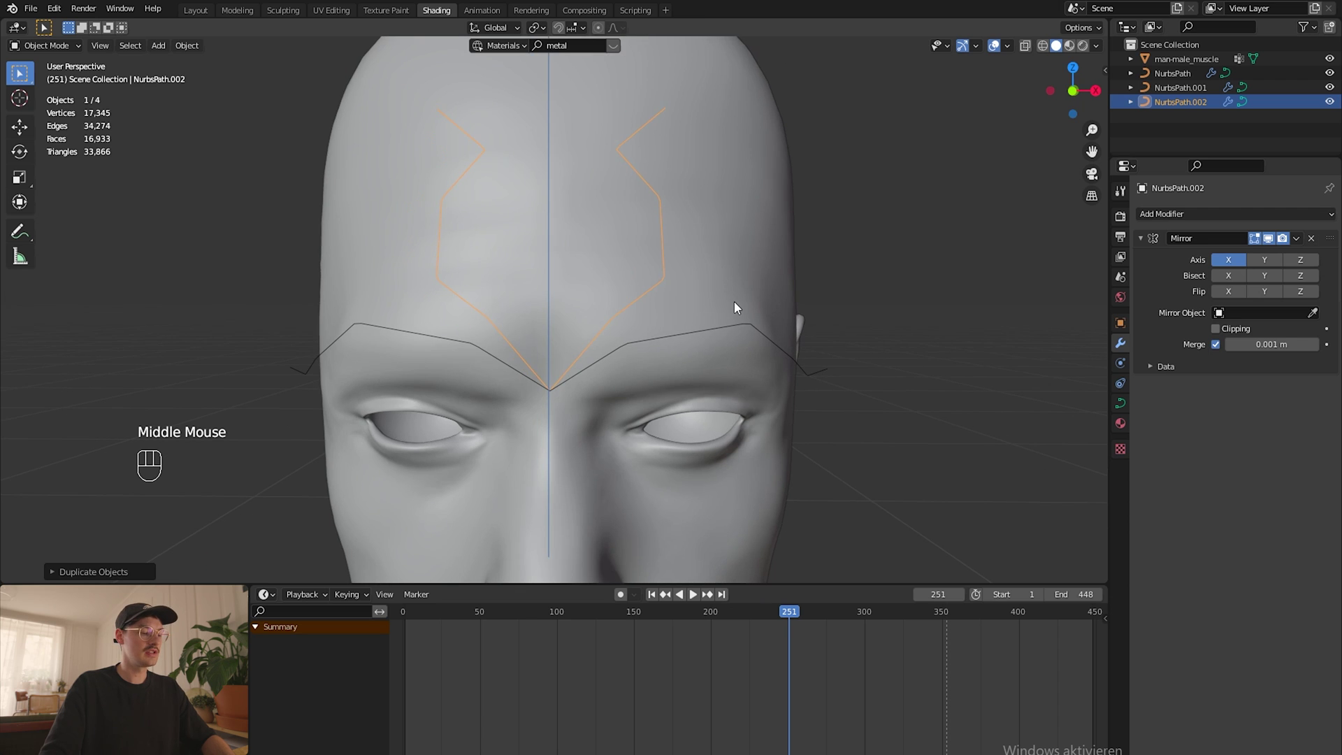
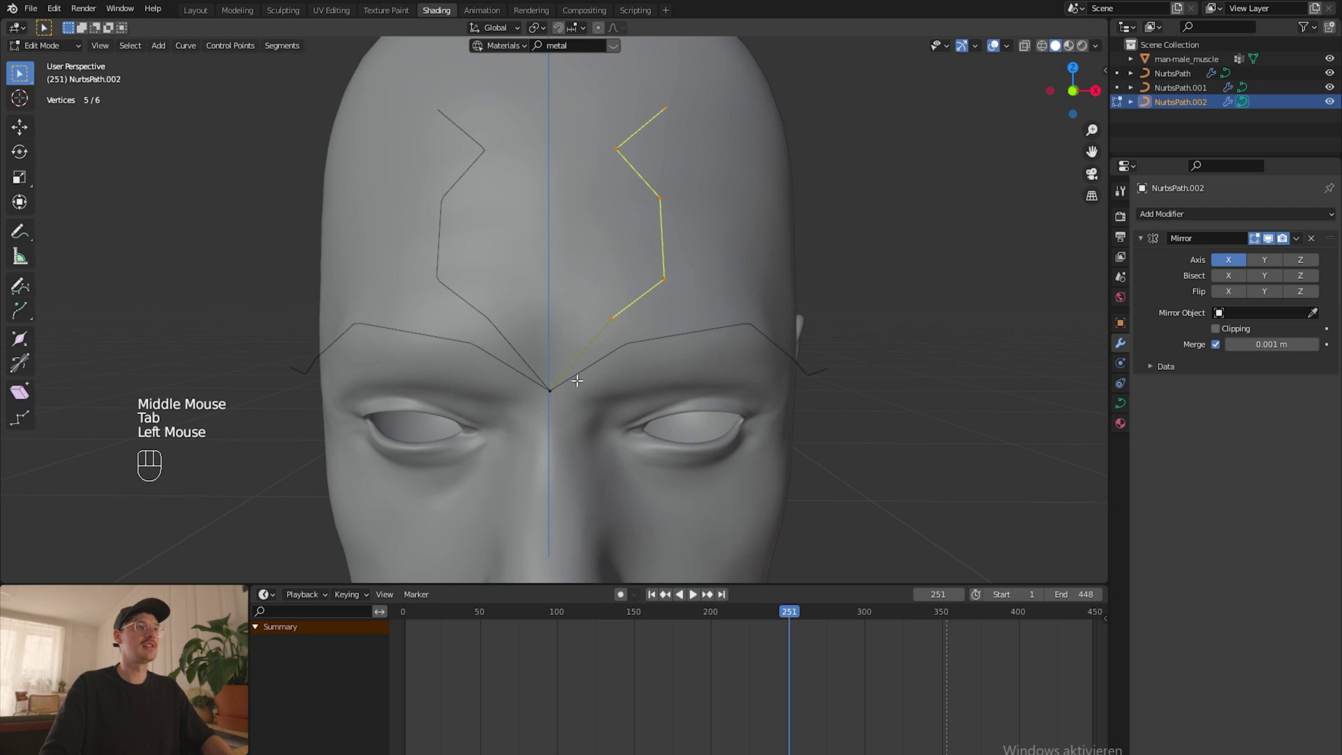
key("x")
left_click_drag(598, 372, 525, 416)
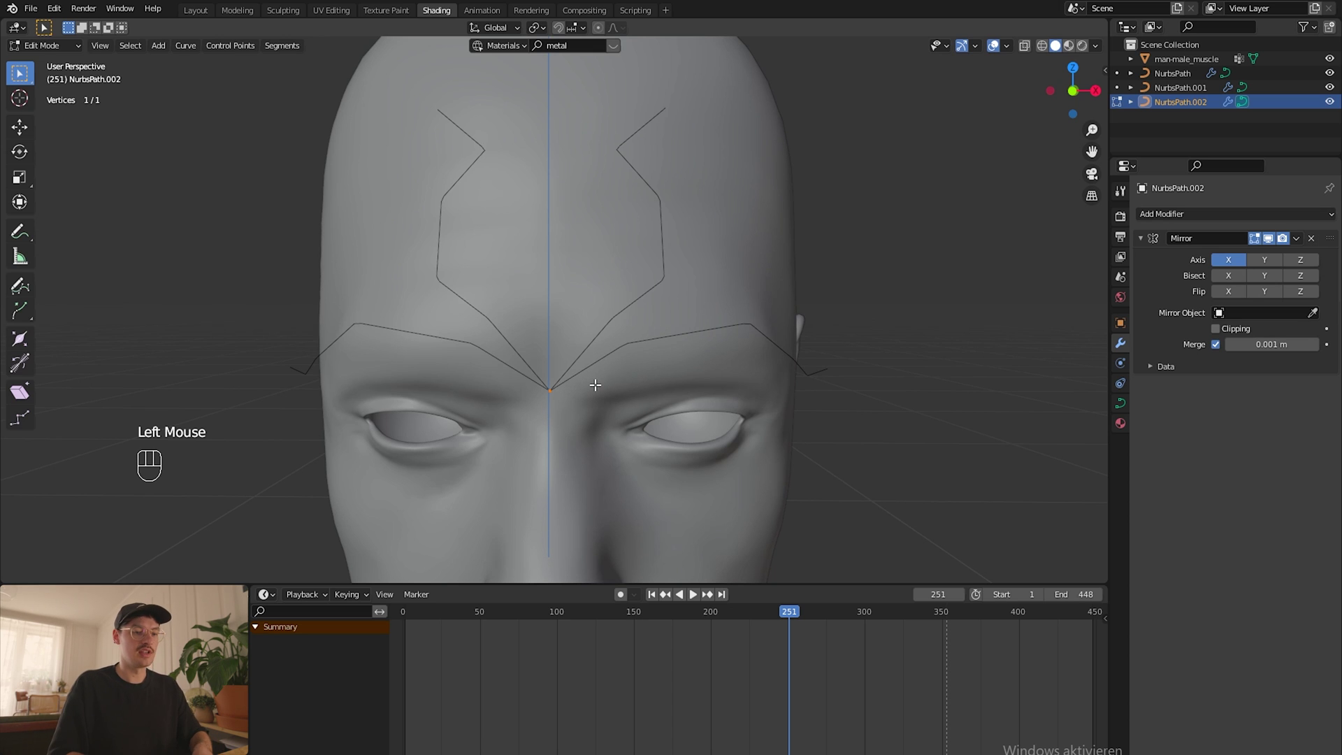
Step: Extrude a smaller inner branch from the root up the forehead, nested inside the first
key("e")
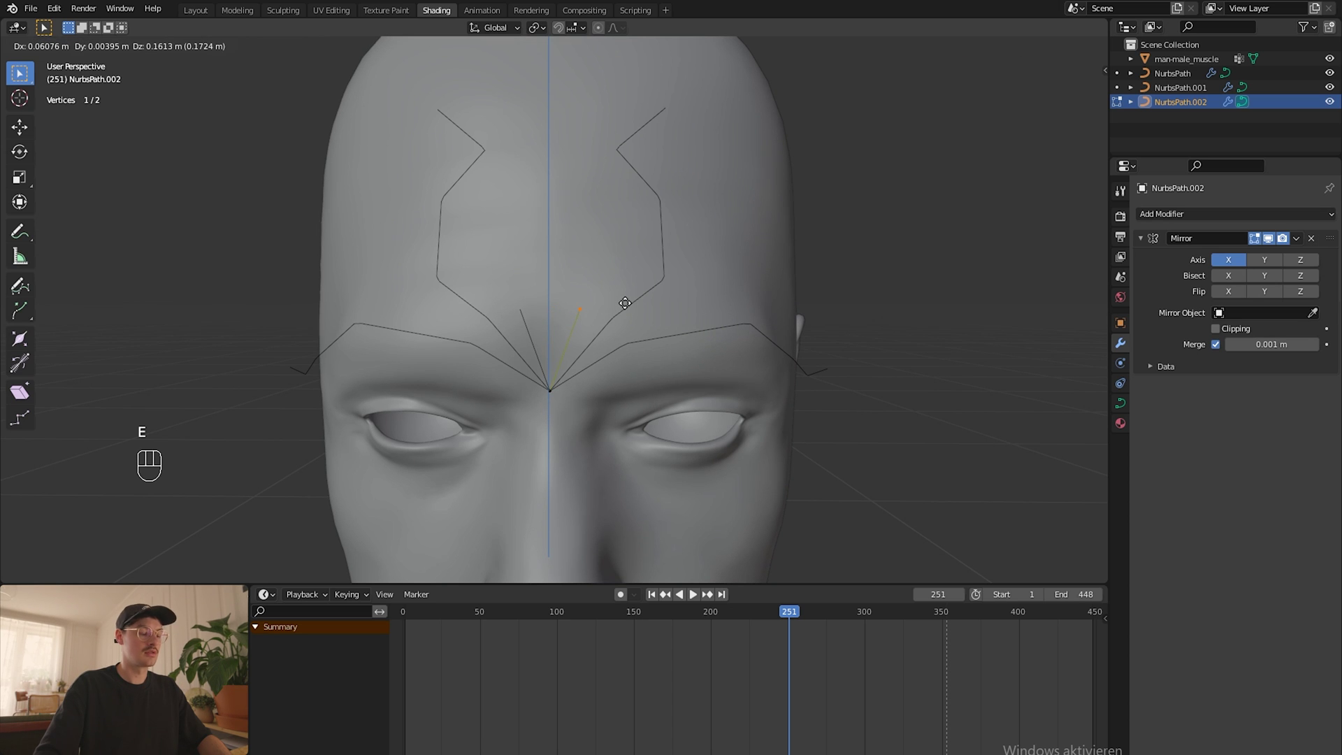
key("e")
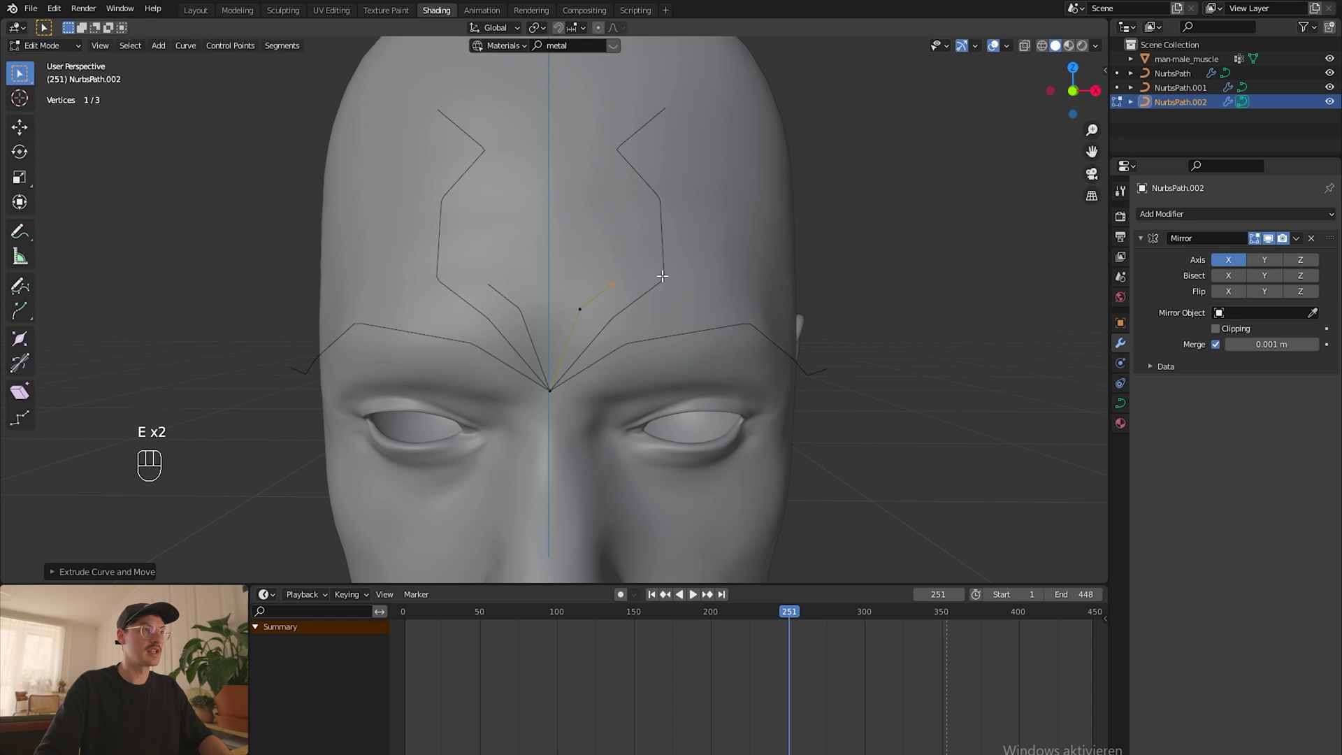
key("e")
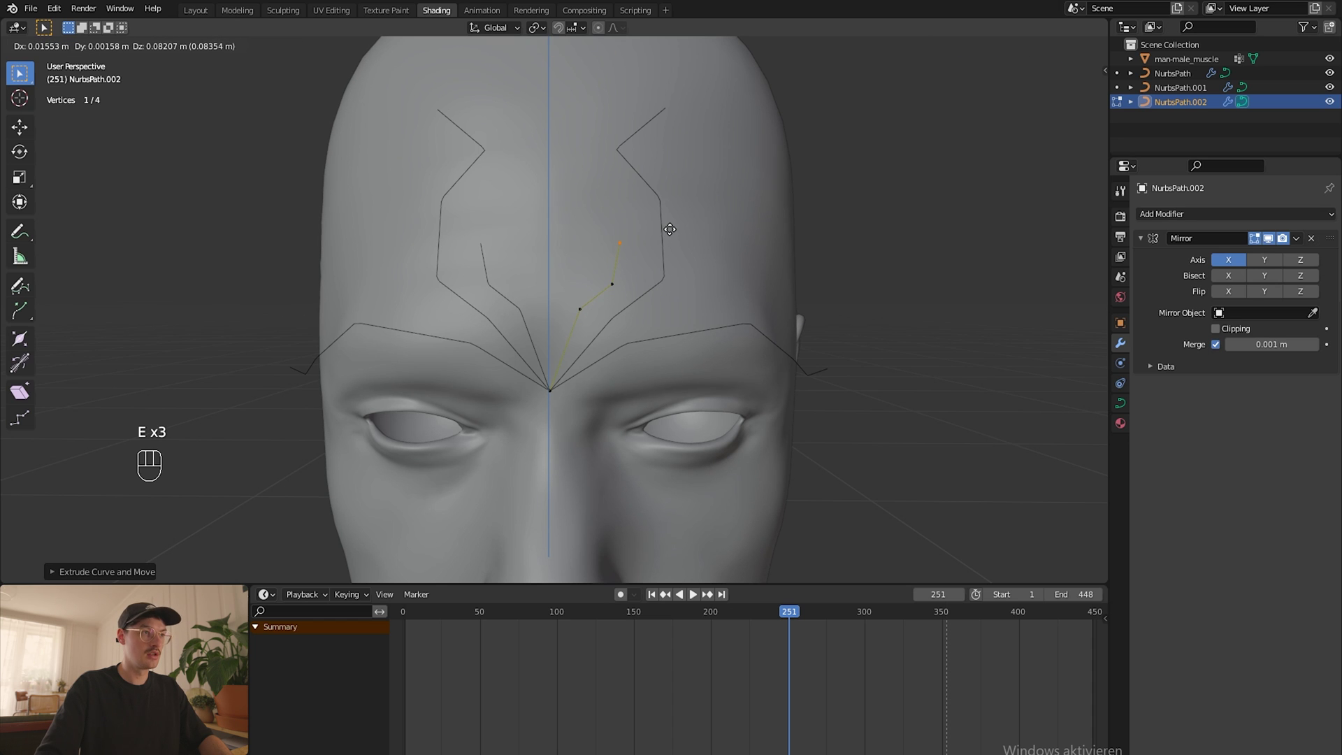
key("e")
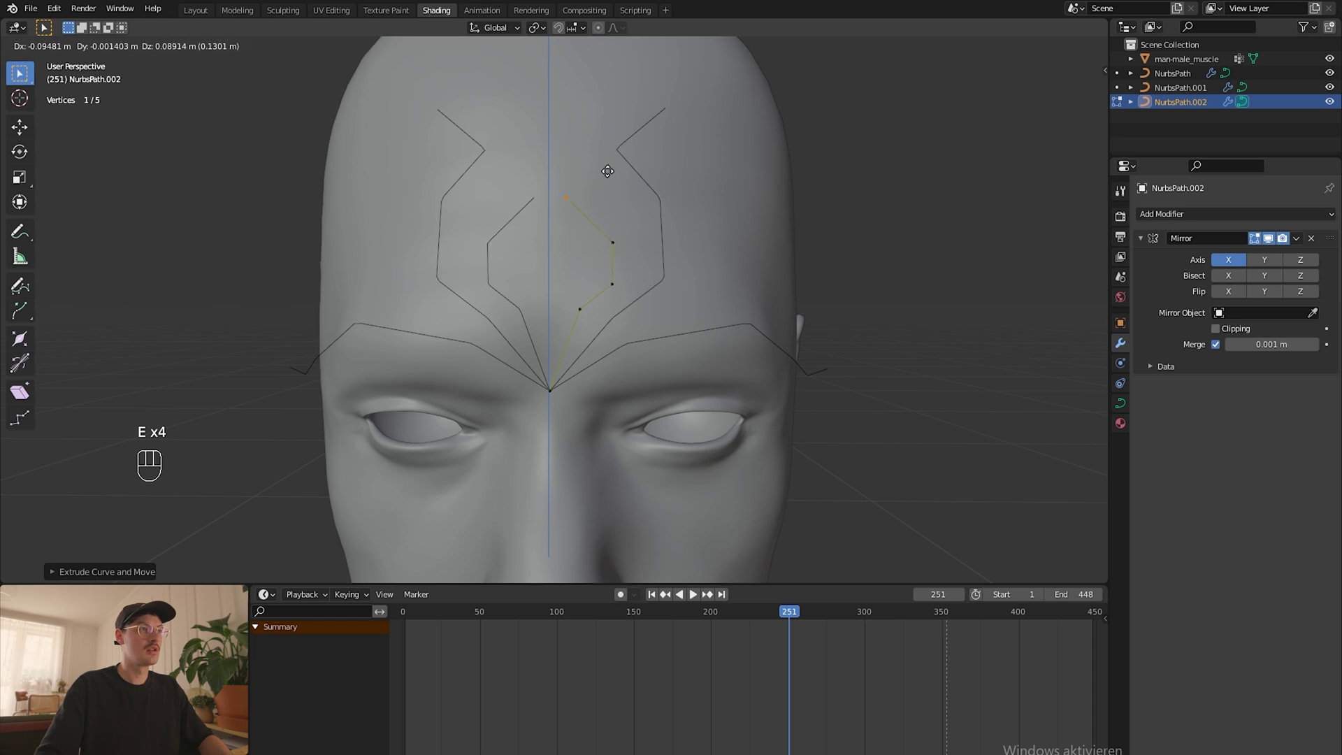
key("Tab")
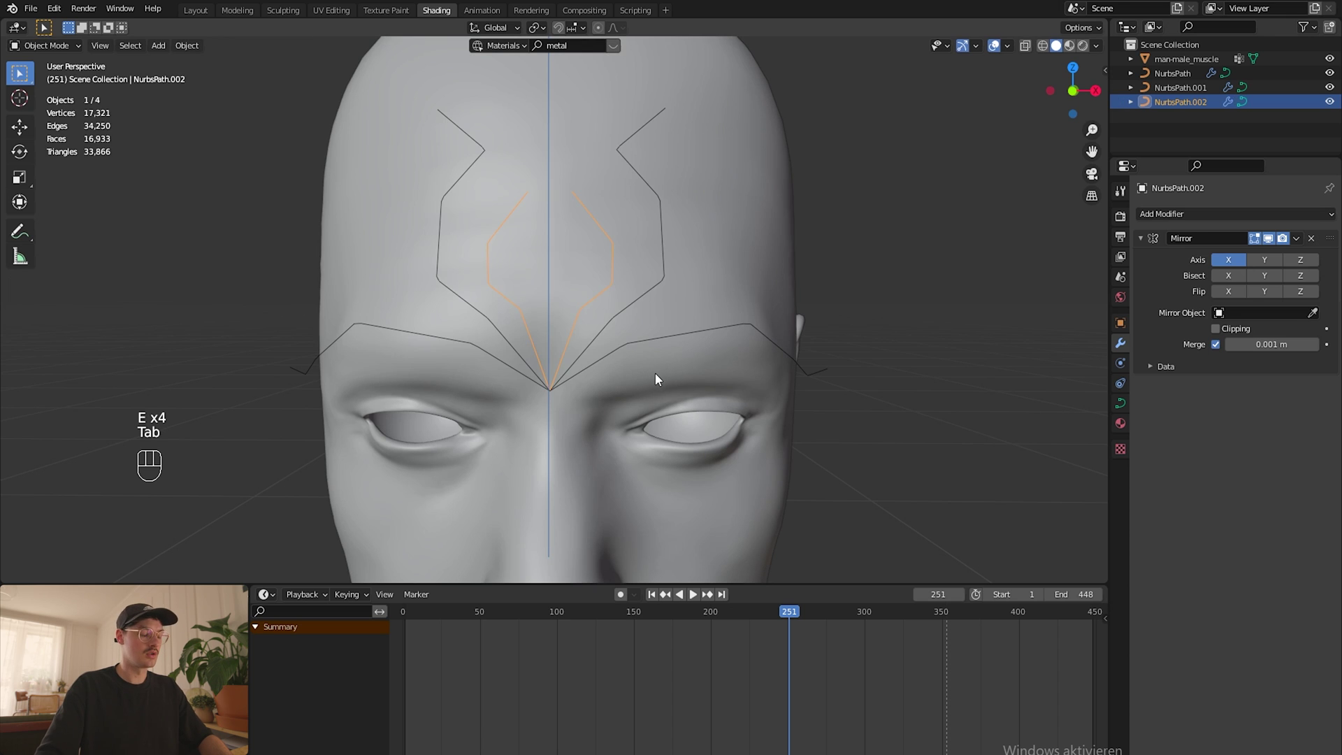
Step: Duplicate the inner branch and extrude new mask lines down the nose and across the cheeks
key("shift+d")
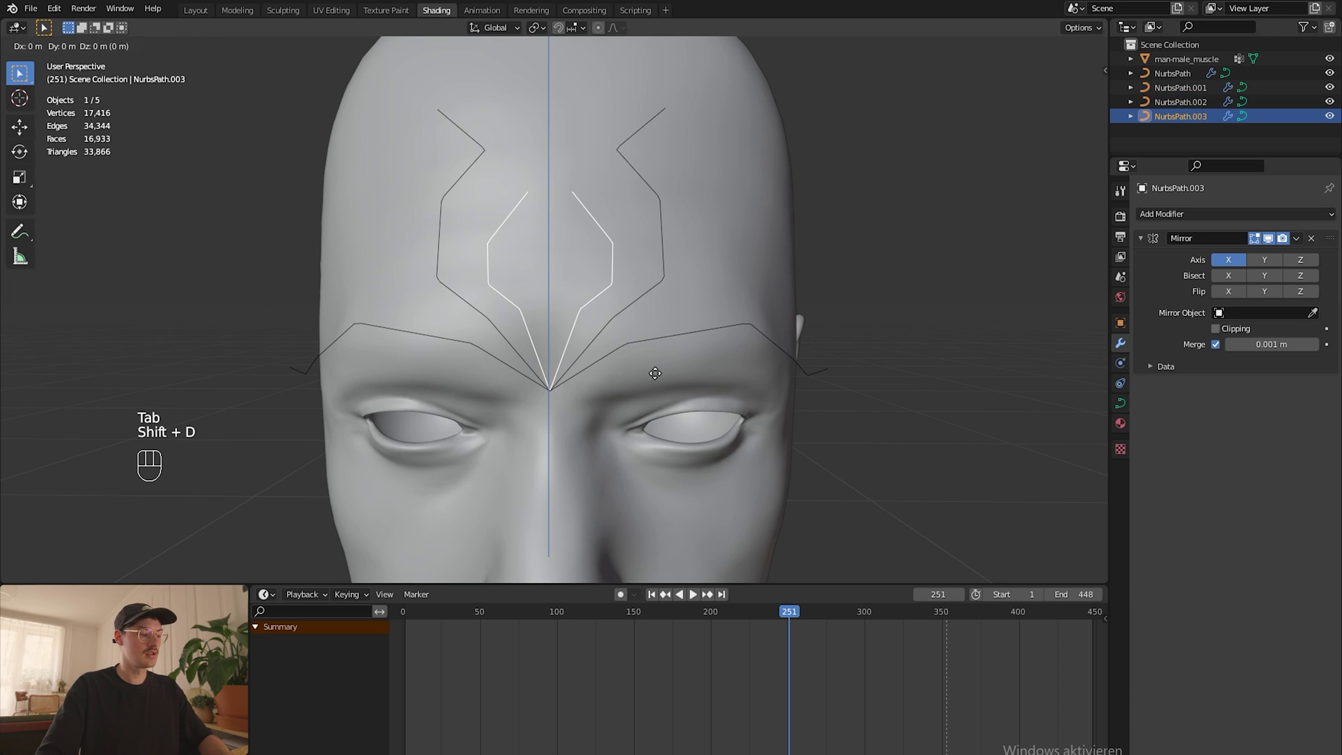
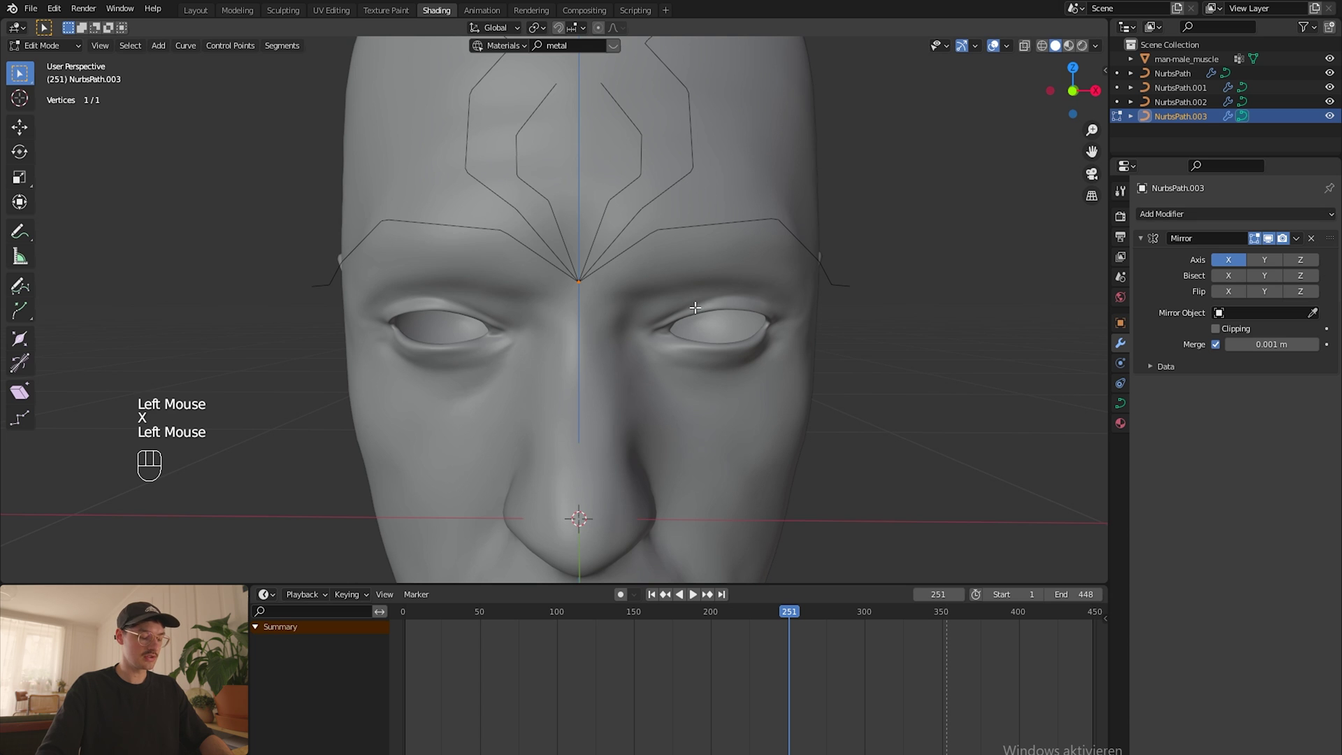
key("e")
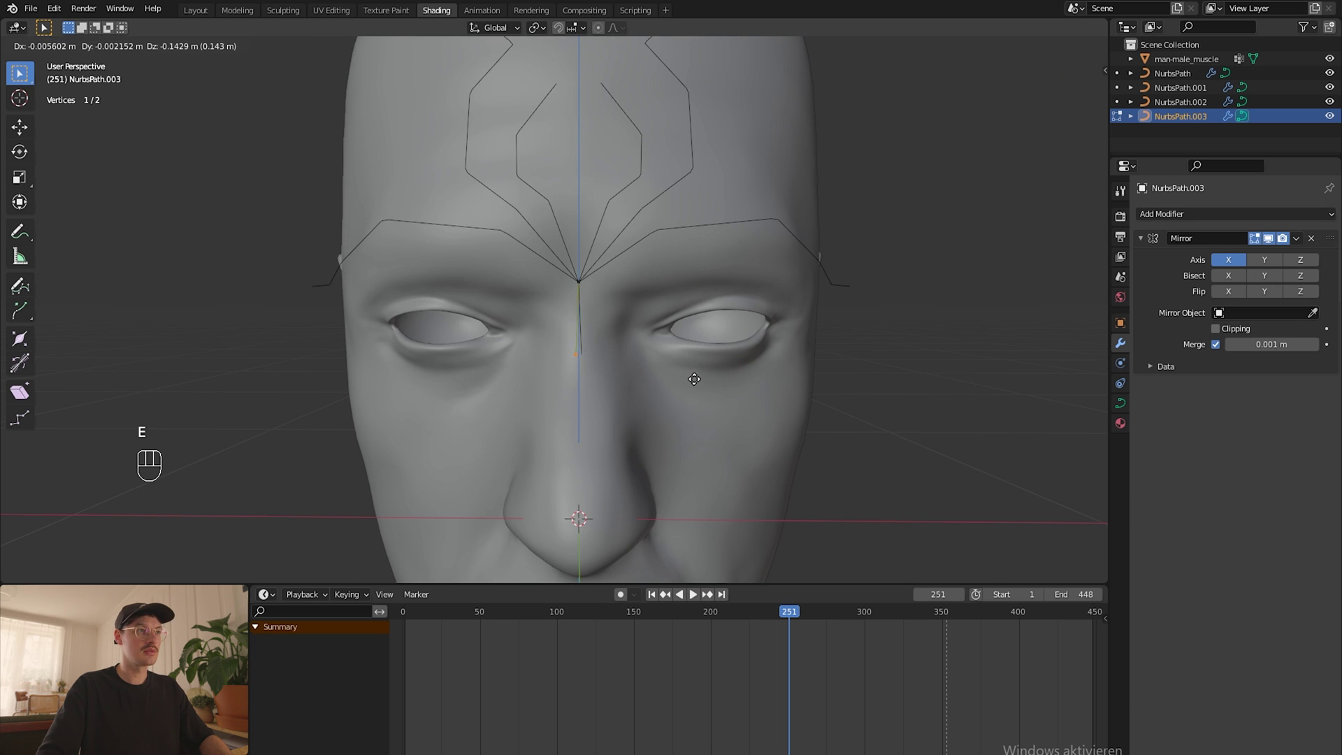
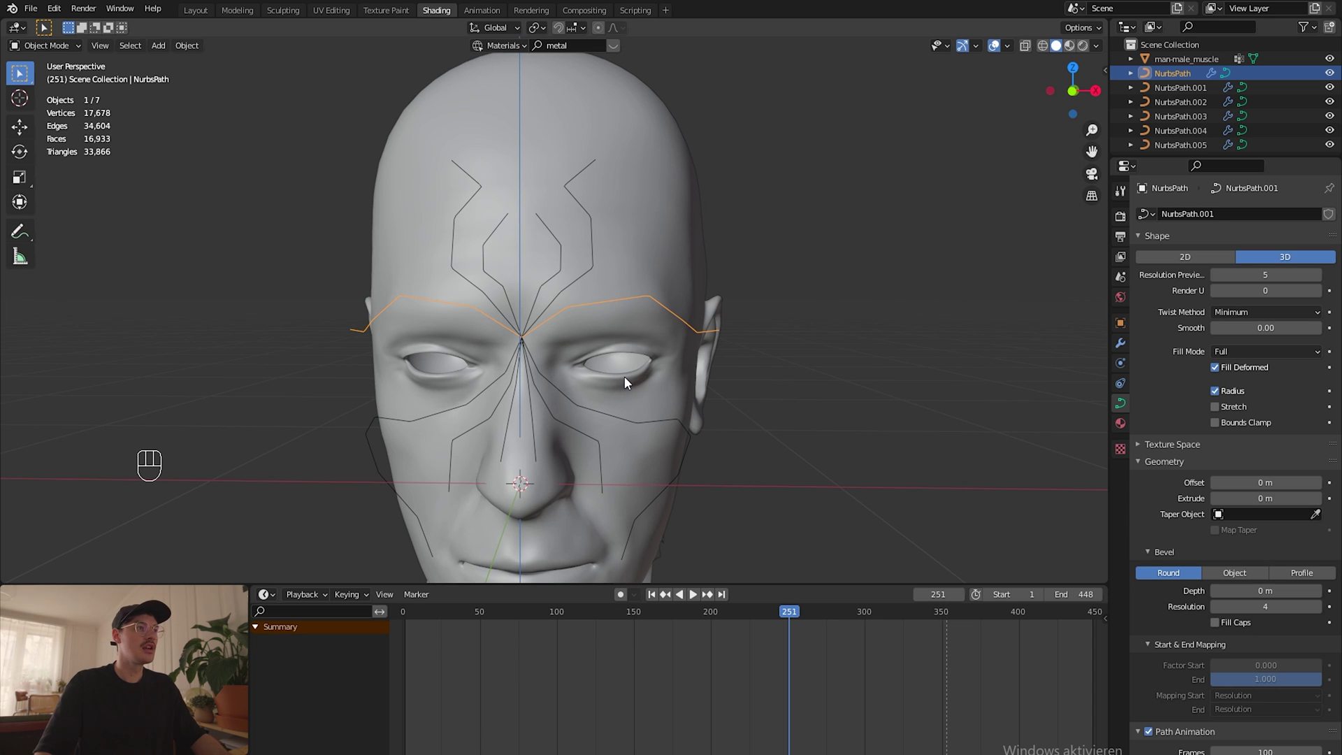
key("Tab")
Step: Convert the brow curve to a Bezier spline with Automatic handles
key("ctrl+z")
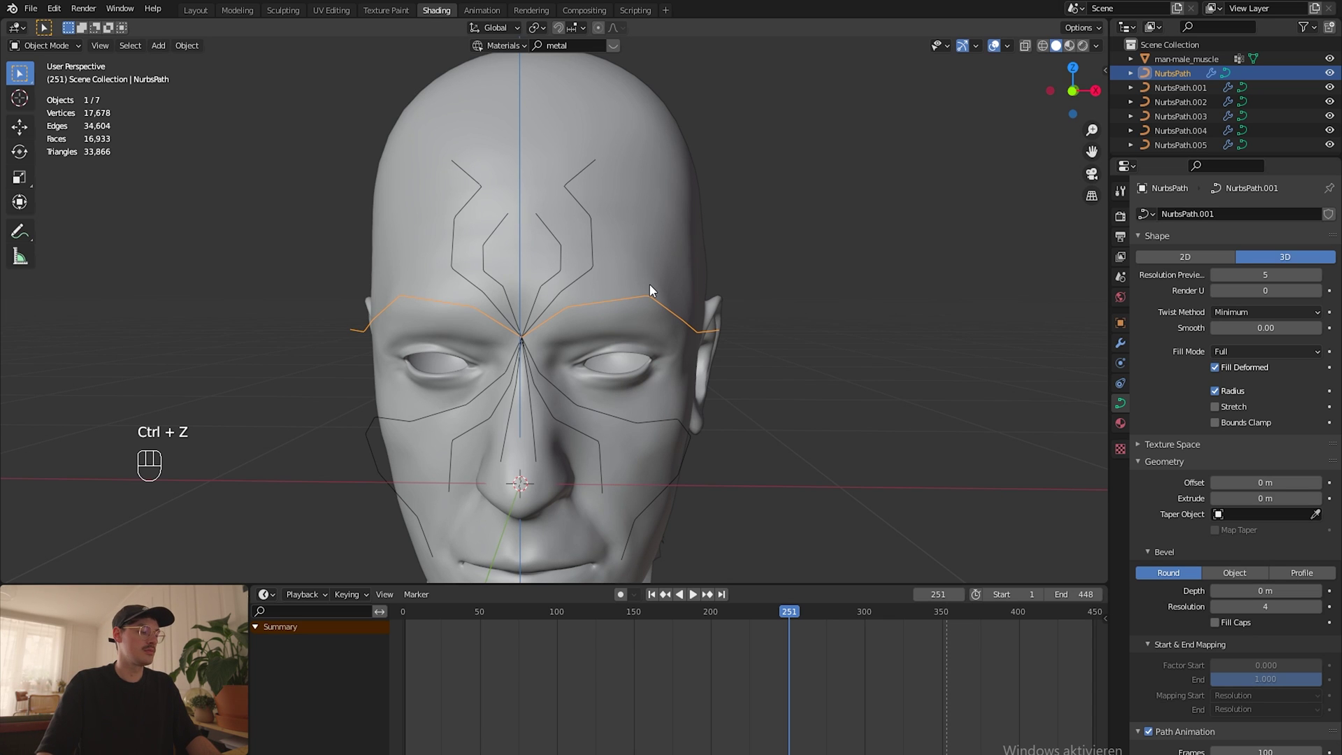
key("Tab")
key("a")
left_click_drag(658, 300, 713, 297)
left_click_drag(645, 301, 710, 320)
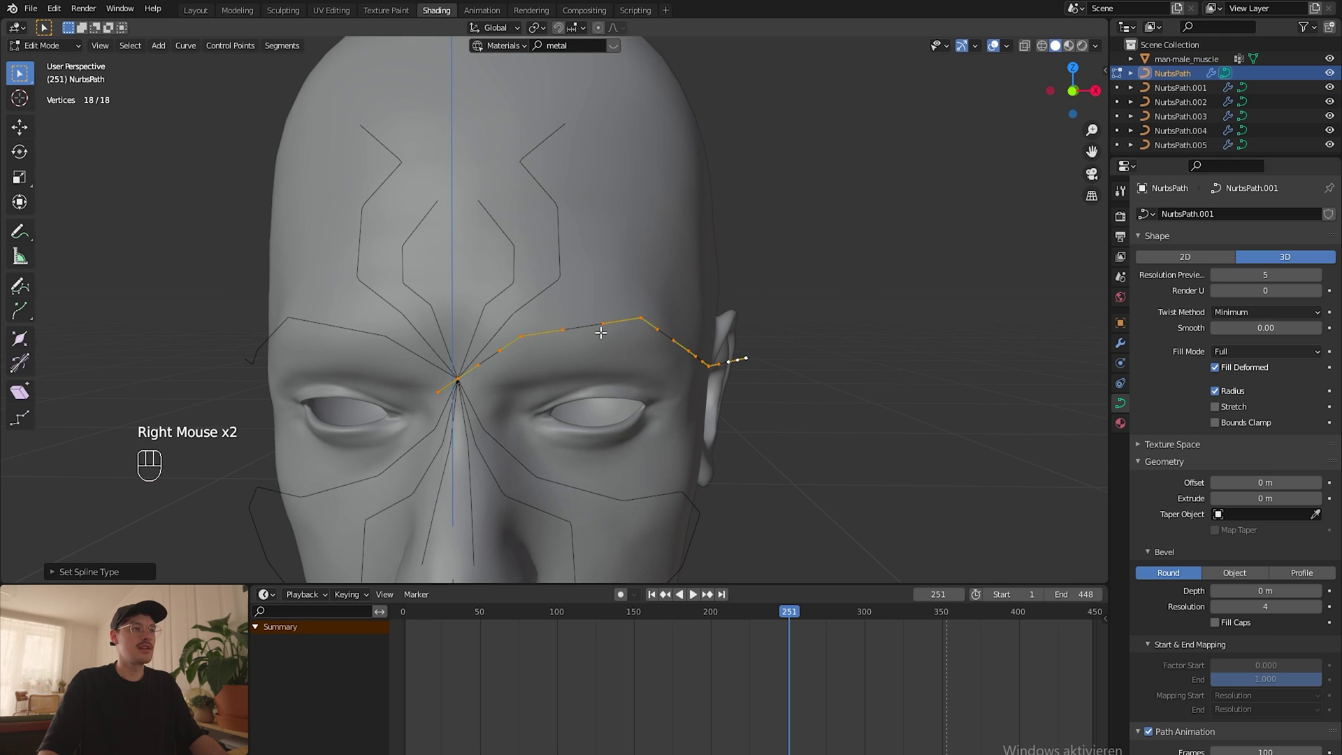
left_click_drag(605, 337, 672, 351)
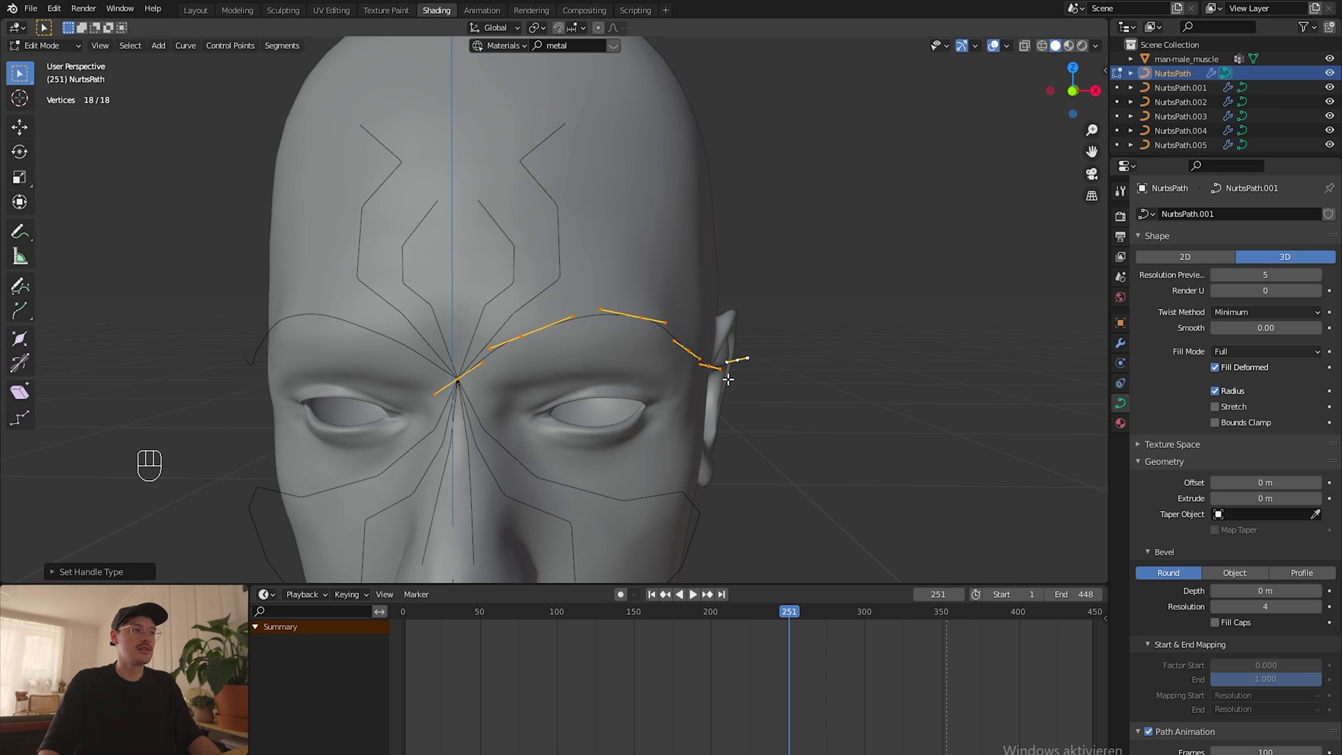
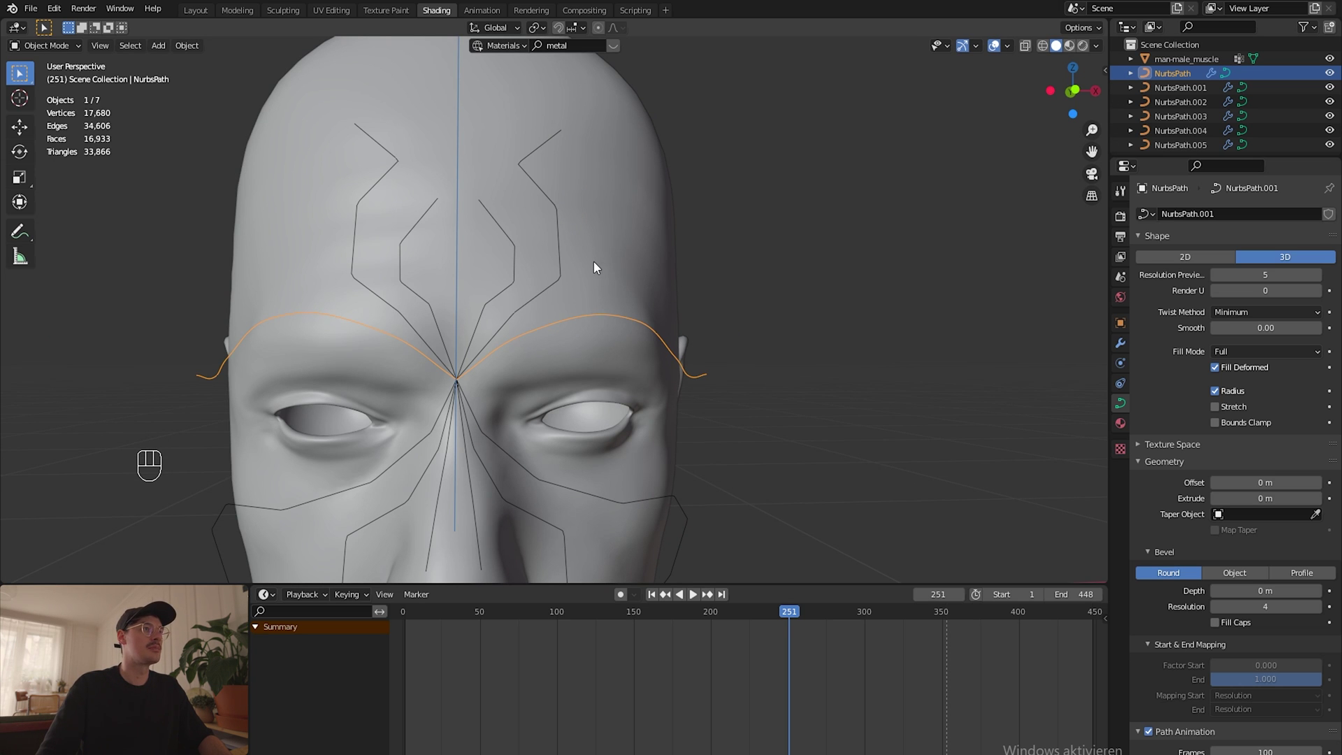
Step: Convert the forehead branch curve to a Bezier spline with Automatic handles
left_click(553, 258)
left_click(564, 250)
key("Tab")
key("a")
right_click(566, 250)
left_click_drag(566, 250, 595, 231)
right_click(568, 240)
left_click_drag(567, 240, 624, 249)
key("a")
right_click(563, 252)
left_click_drag(564, 252, 660, 268)
left_click_drag(545, 256, 551, 283)
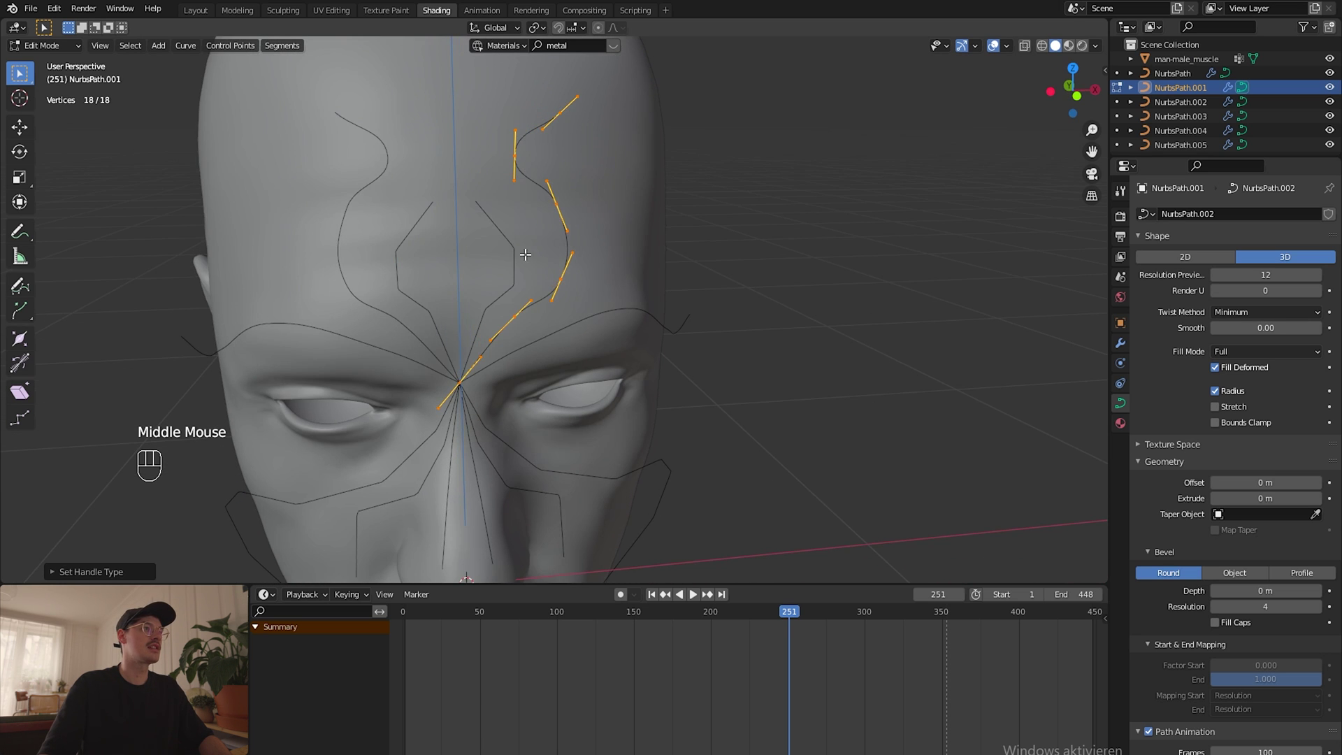
key("Tab")
Step: Convert the third mask curve to a Bezier spline with Automatic handles
left_click(517, 255)
key("a")
left_click_drag(518, 255, 558, 232)
right_click(526, 242)
middle_click(604, 272)
key("Tab")
Step: Convert the fourth mask curve to a Bezier spline with Automatic handles
left_click(545, 282)
key("a")
right_click(437, 309)
left_click(437, 309)
right_click(437, 308)
key("Tab")
Step: Convert the fifth mask curve to a Bezier spline with Automatic handles
key("a")
left_click(539, 318)
right_click(539, 318)
left_click_drag(566, 308, 532, 347)
right_click(565, 309)
key("Tab")
left_click(514, 342)
key("a")
key("Tab")
Step: Convert the last mask curve to a smooth Bezier spline and bring the whole face into front view
left_click(506, 330)
key("a")
right_click(517, 330)
left_click(525, 325)
middle_click(596, 346)
key("a")
key("Tab")
scroll("down", 3)
left_click_drag(587, 189, 623, 283)
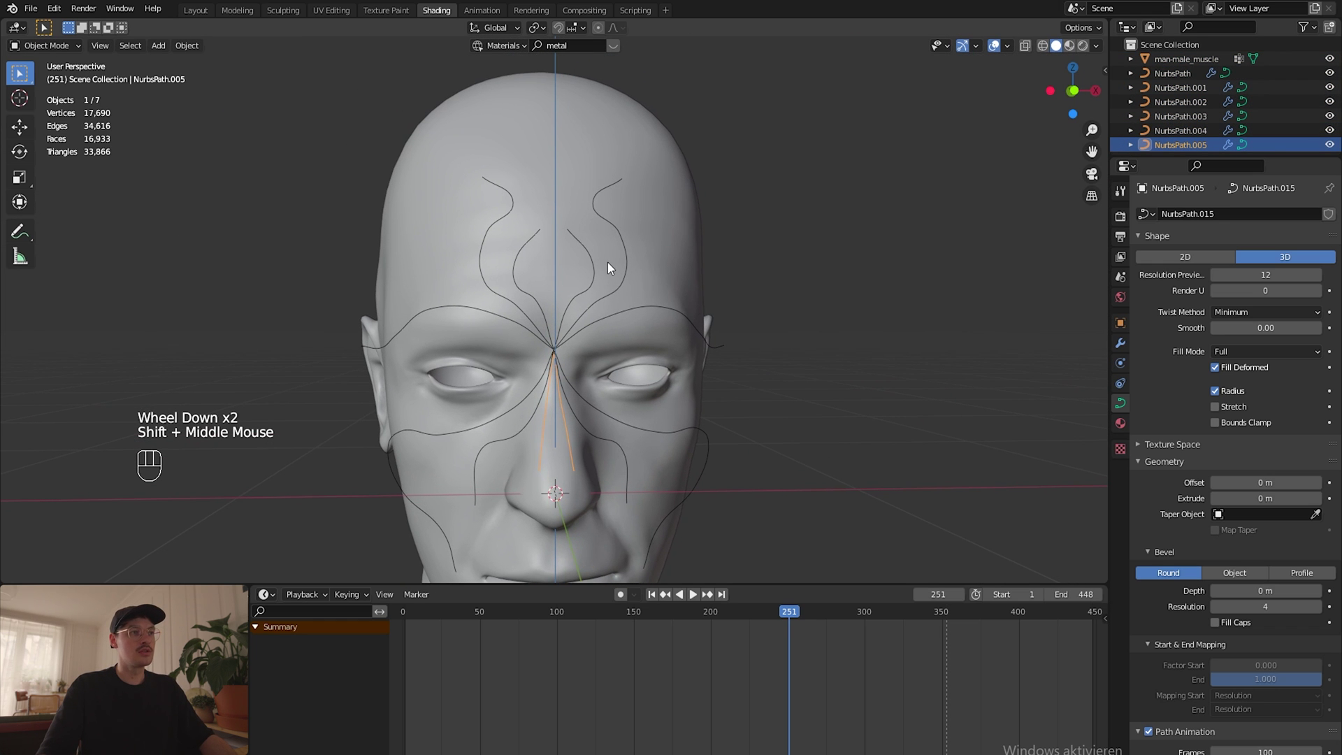
scroll("up", 3)
Step: Rotate and scale the inner branch's tip so it curls inward on the forehead
left_click_drag(646, 230, 637, 298)
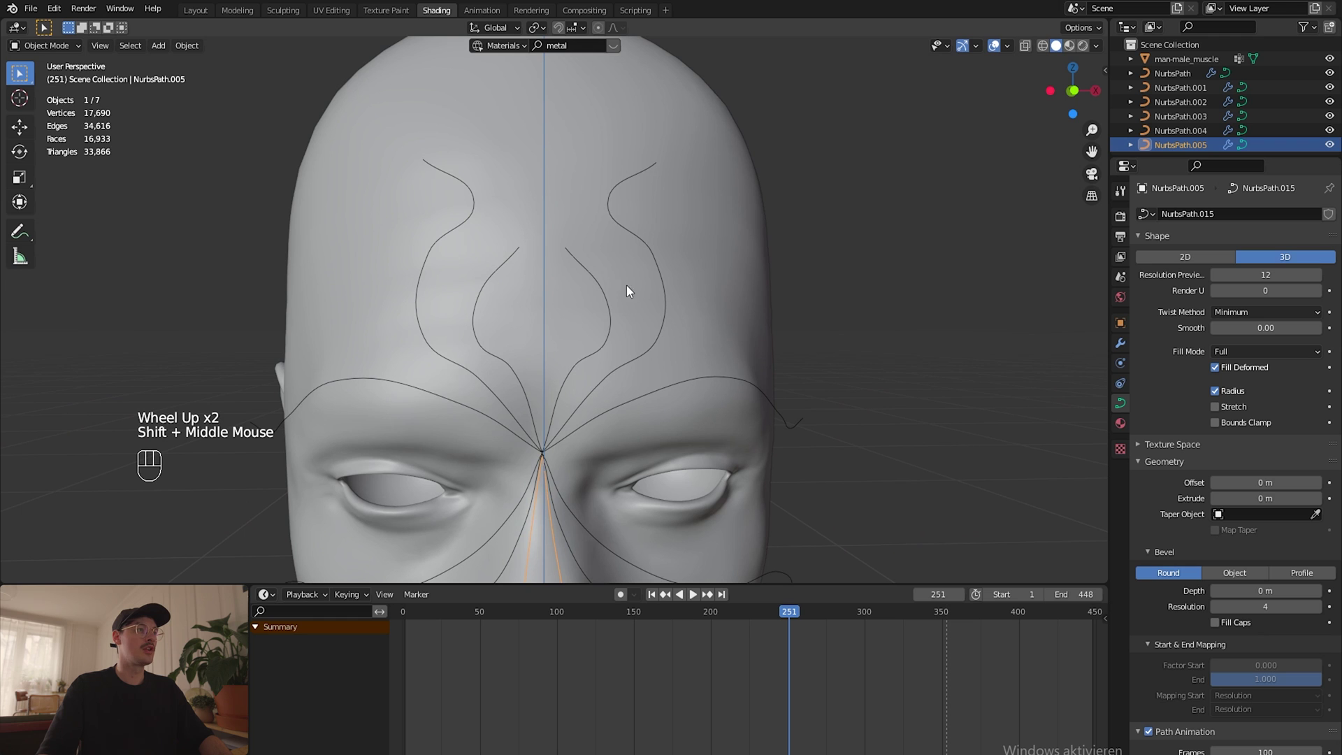
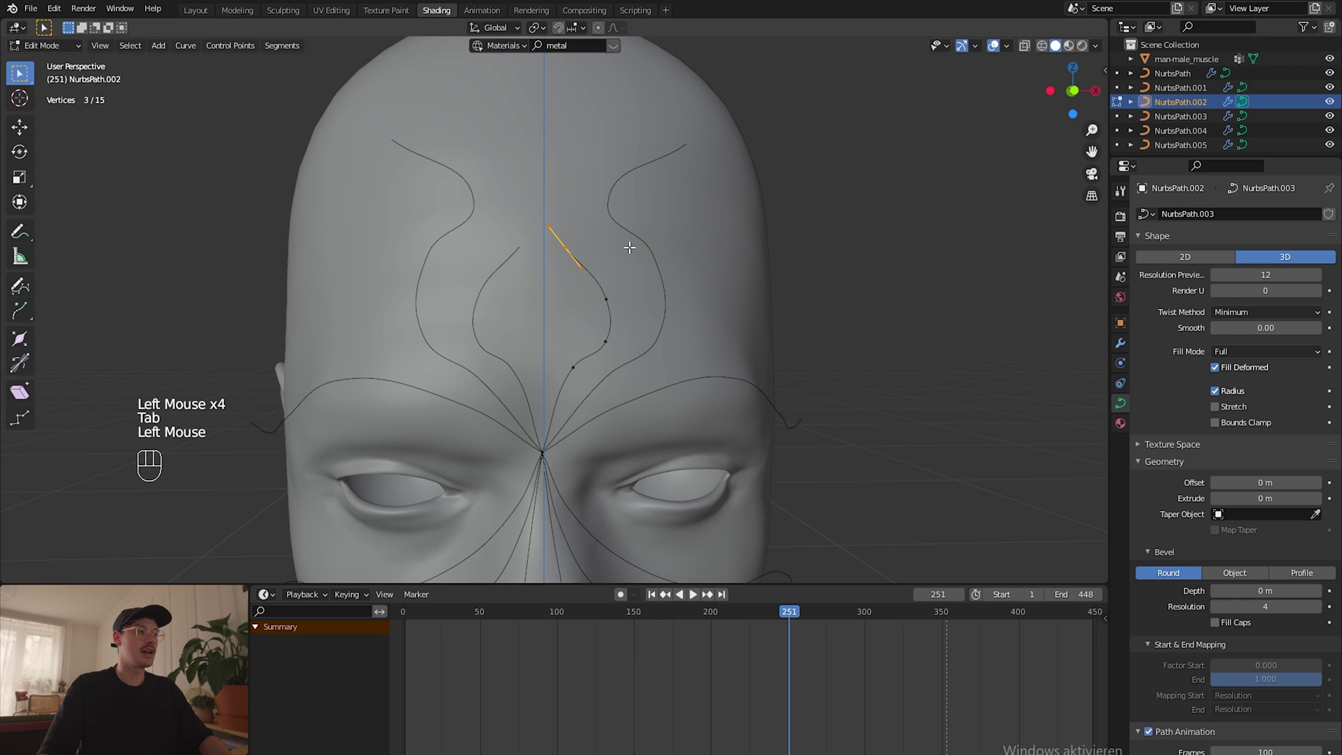
key("r")
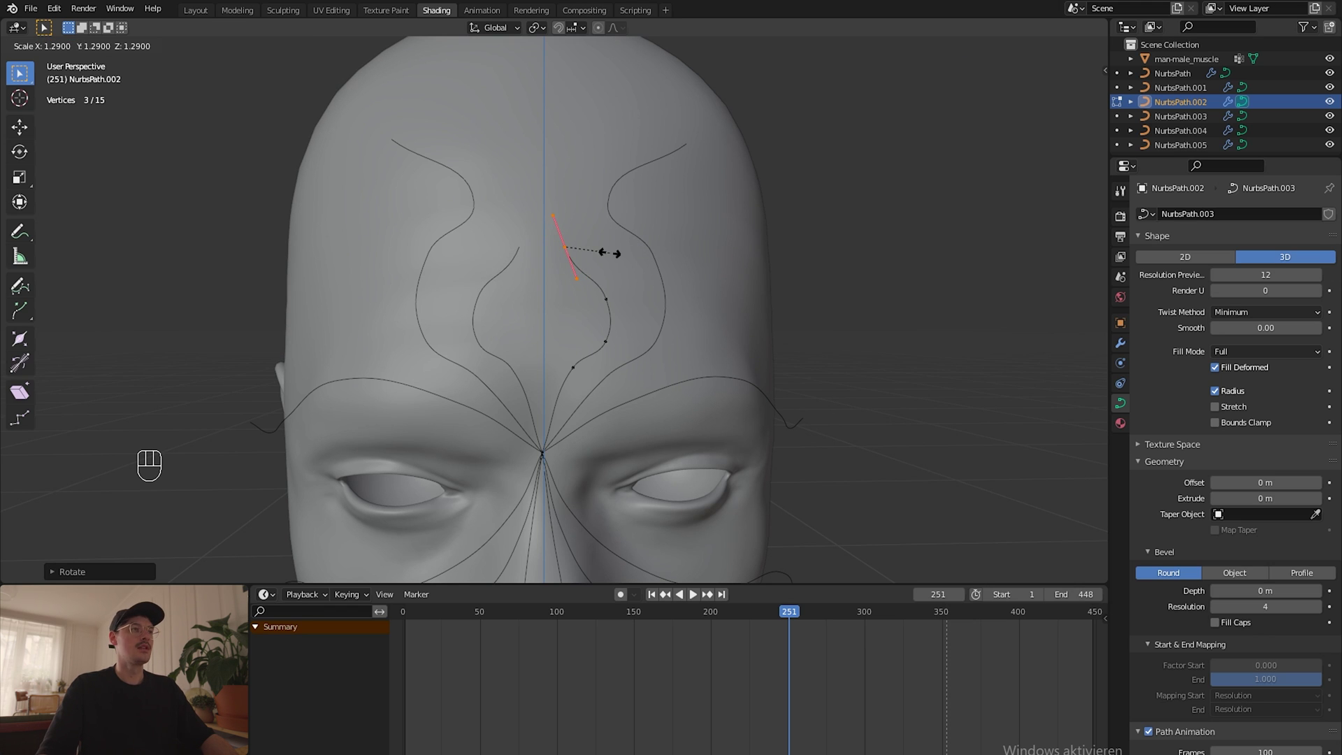
key("s")
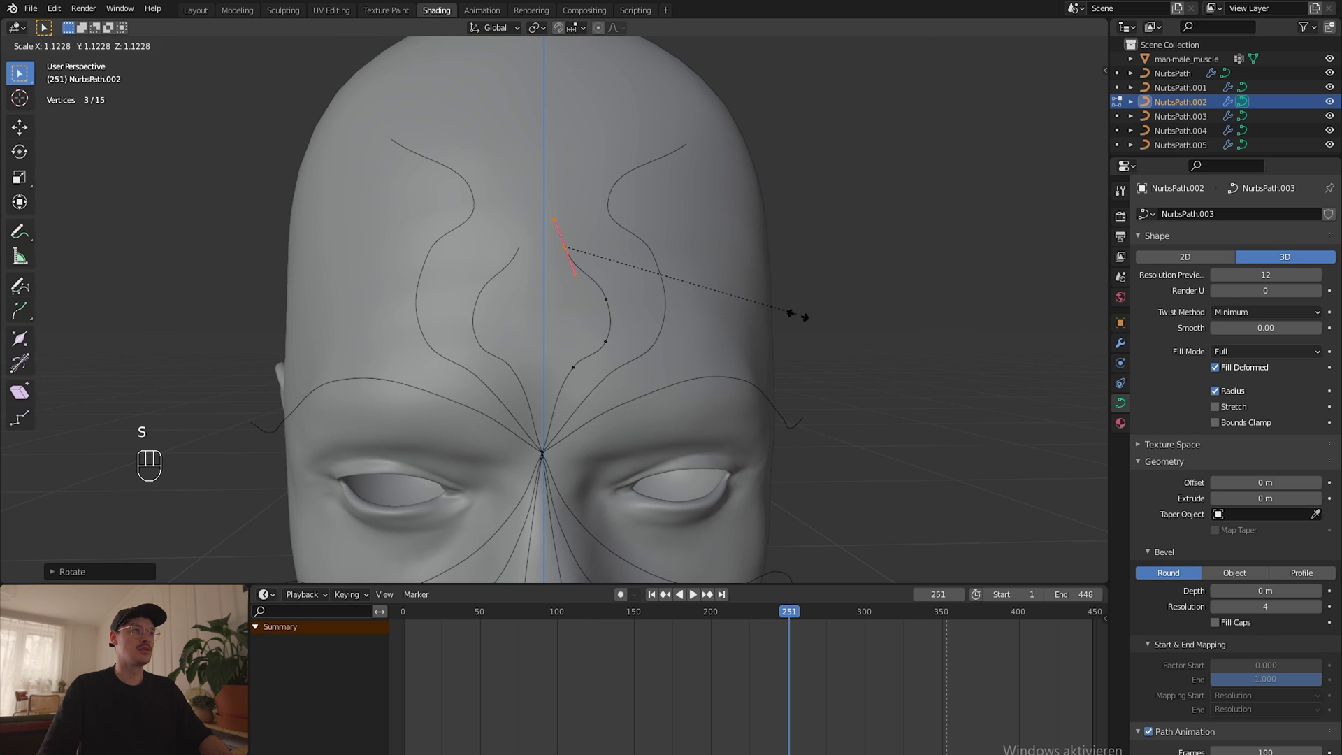
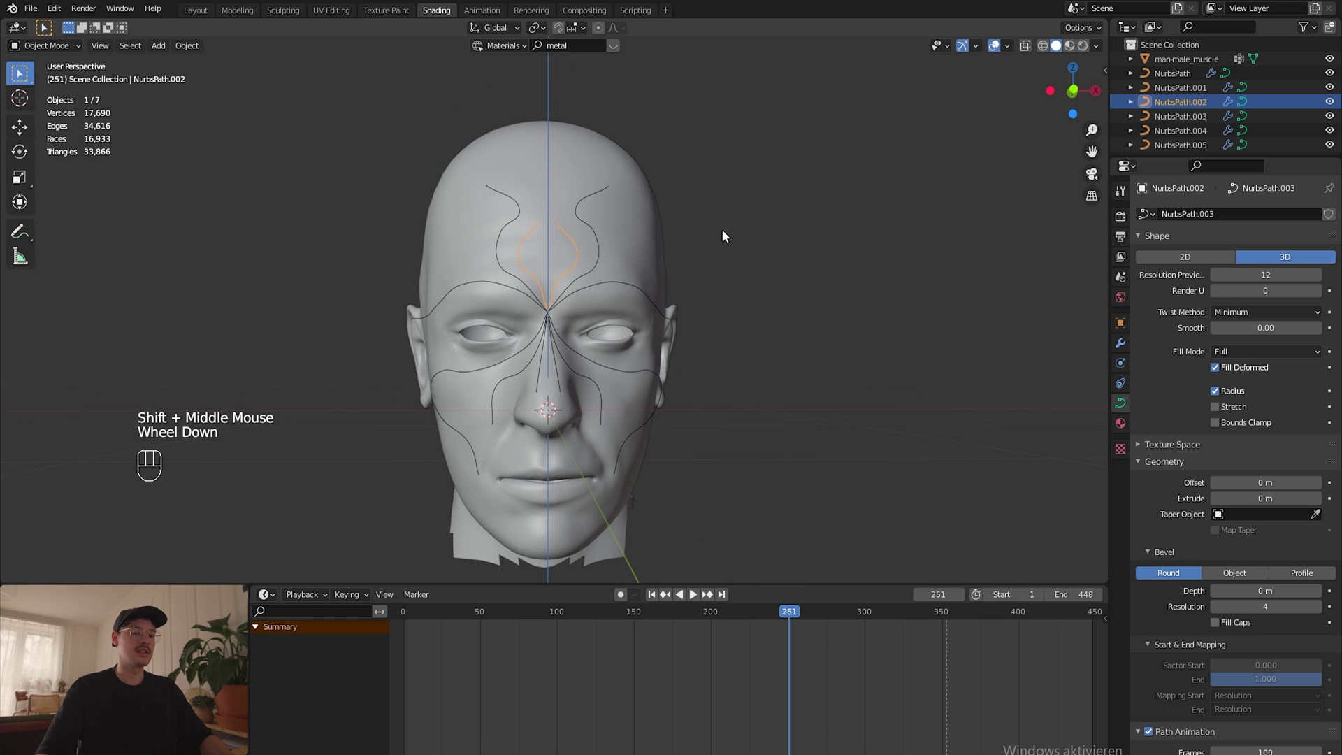
Step: Add a circle curve and a straight NURBS path to the scene
left_click(756, 444)
key("shift+a")
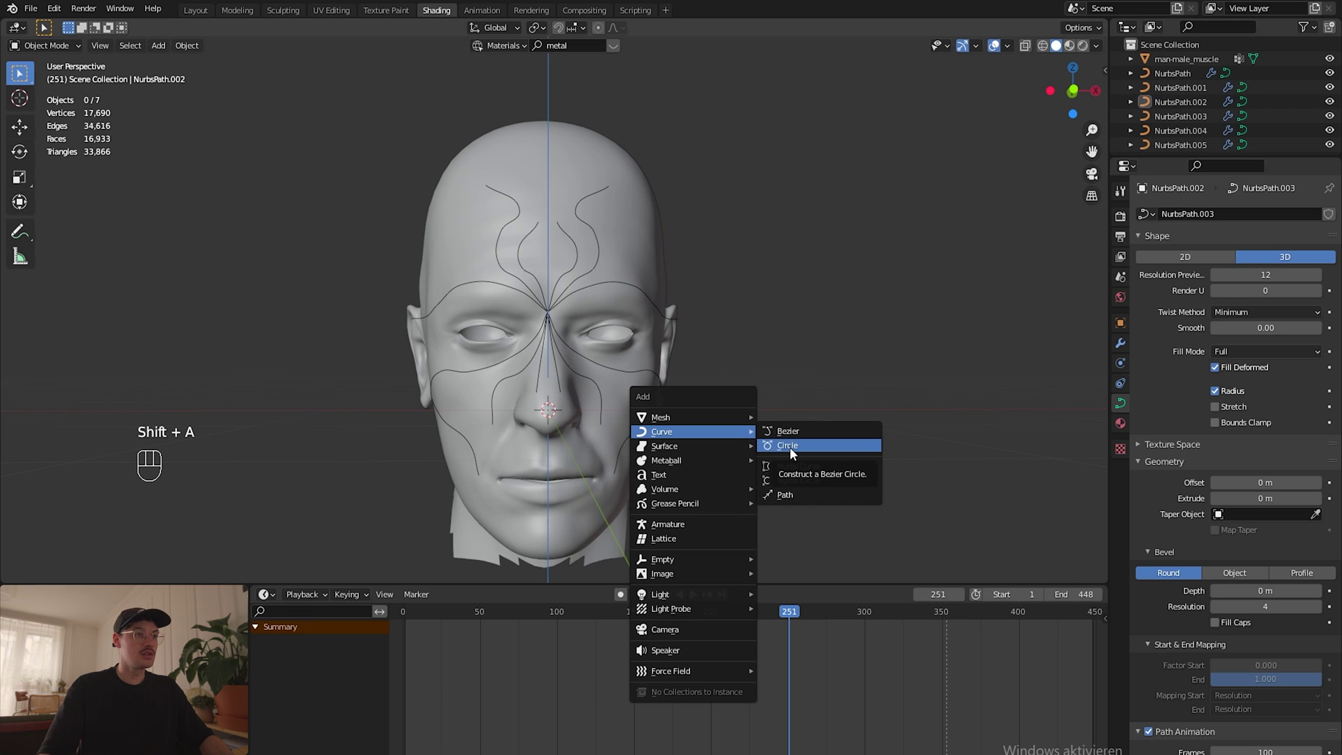
left_click(766, 436)
key("shift+a")
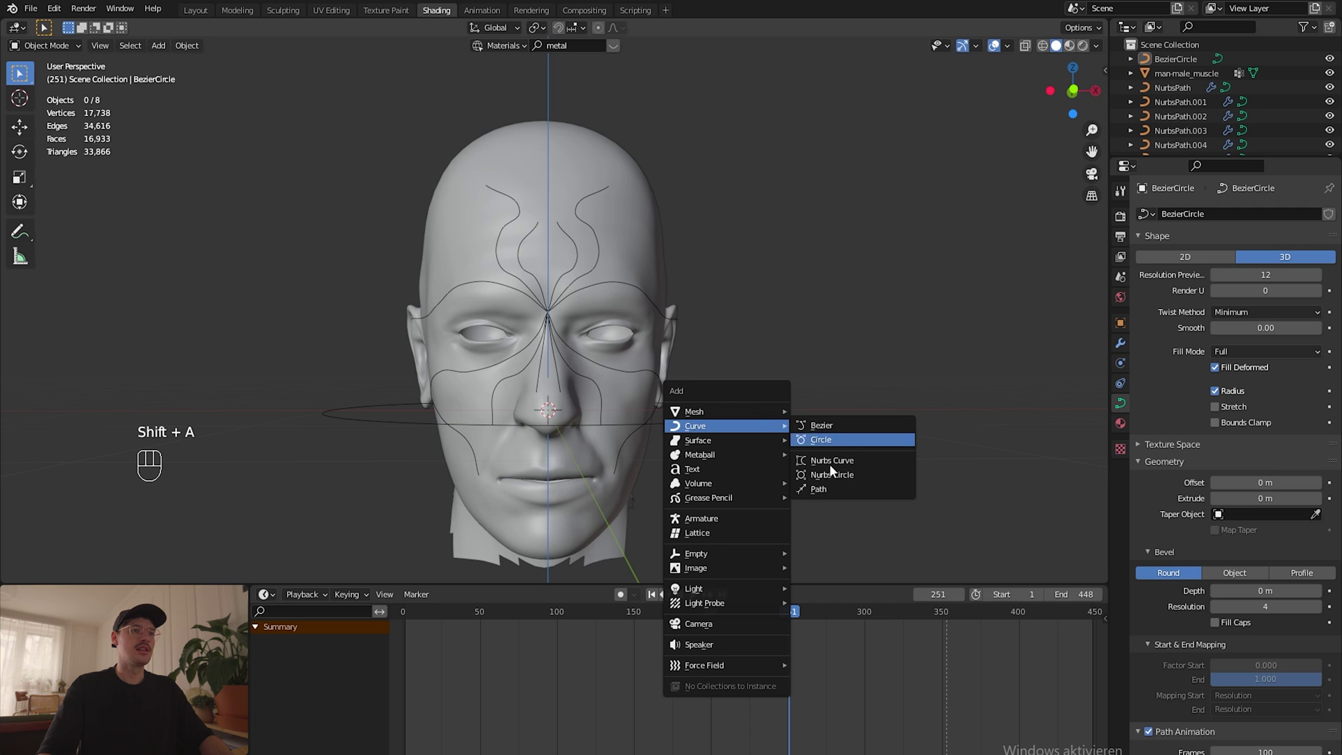
left_click(1207, 125)
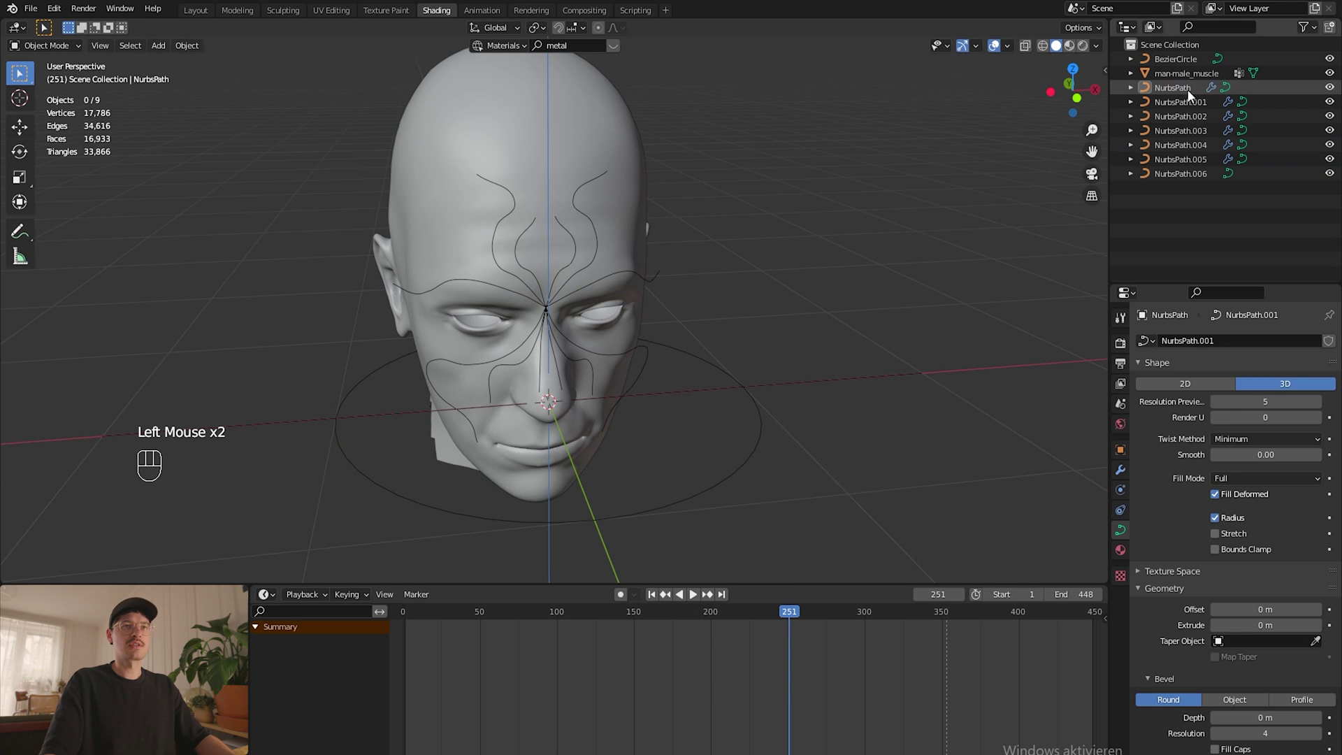
Step: Batch-rename all the face curves to mask, giving mask through mask.006
left_click(1196, 89)
left_click_drag(1196, 90, 846, 349)
left_click(824, 327)
Step: Rename the circle curve to bevel and the straight path to taper
left_click(1185, 67)
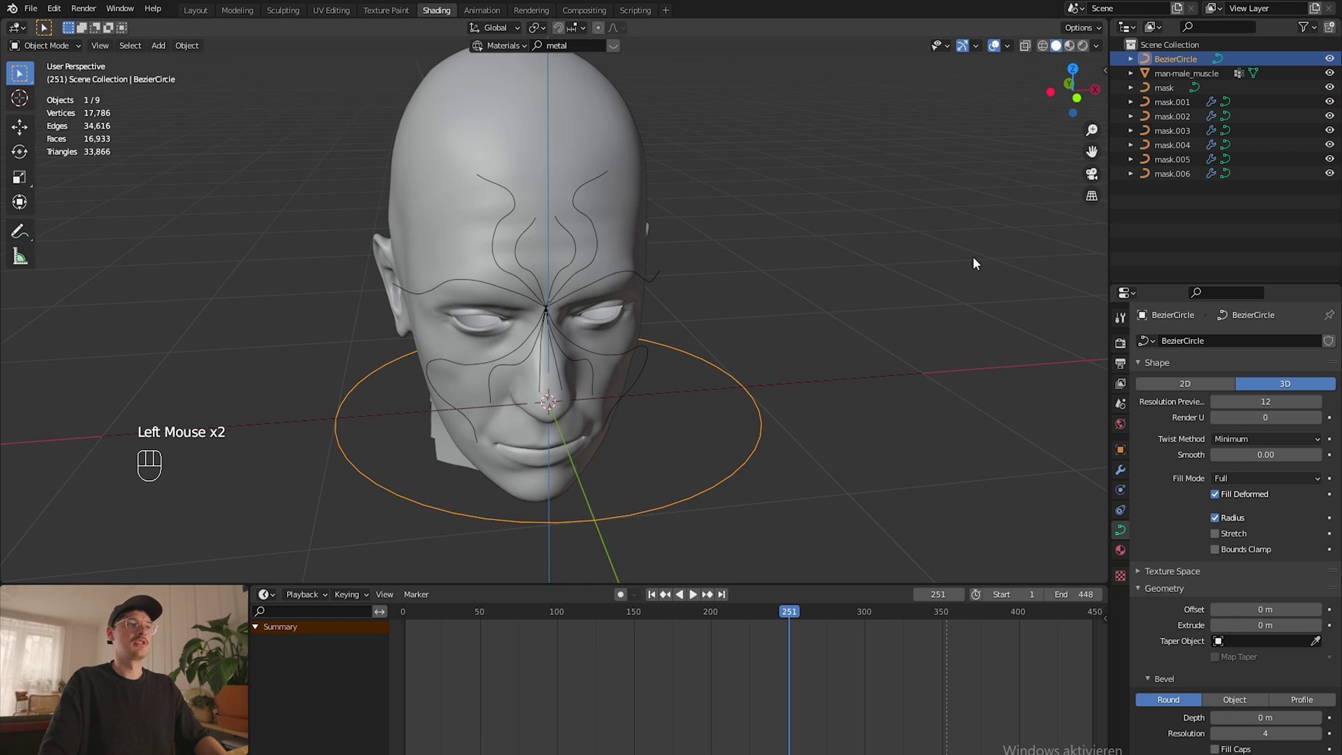
key("F2")
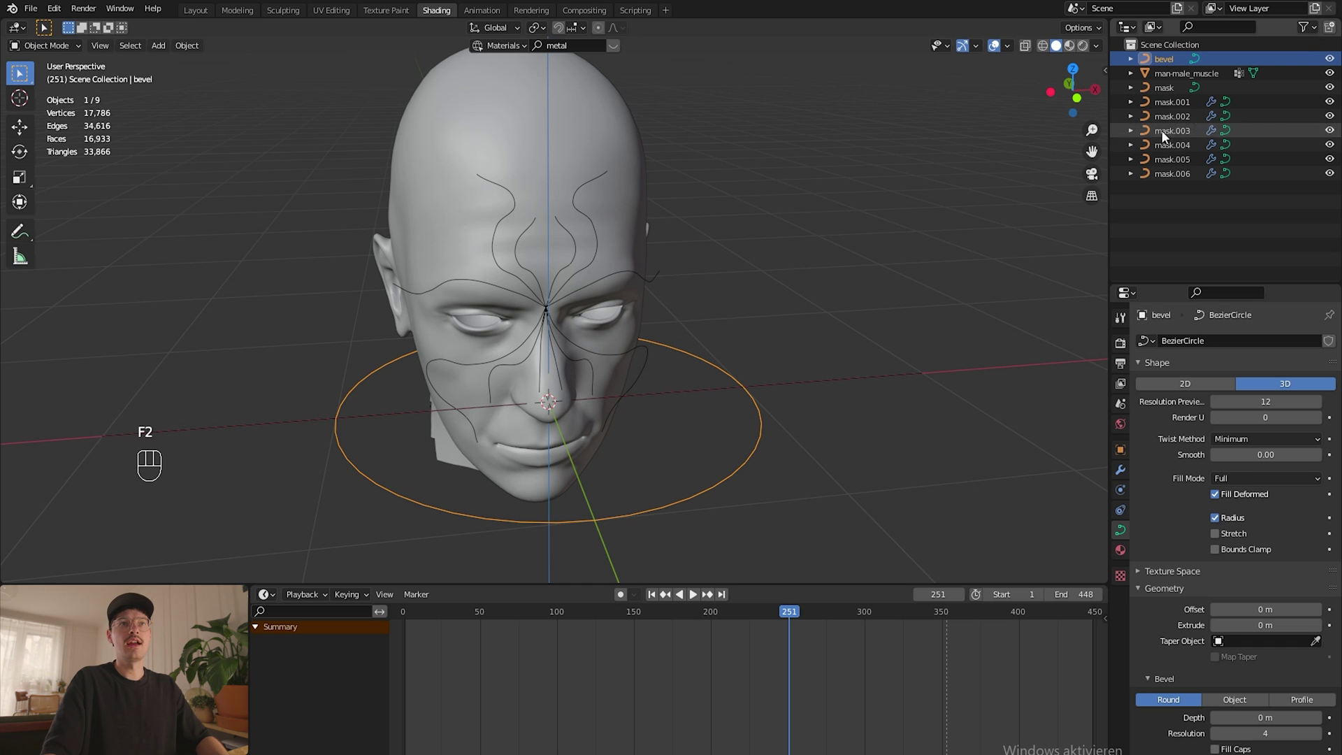
left_click(1167, 96)
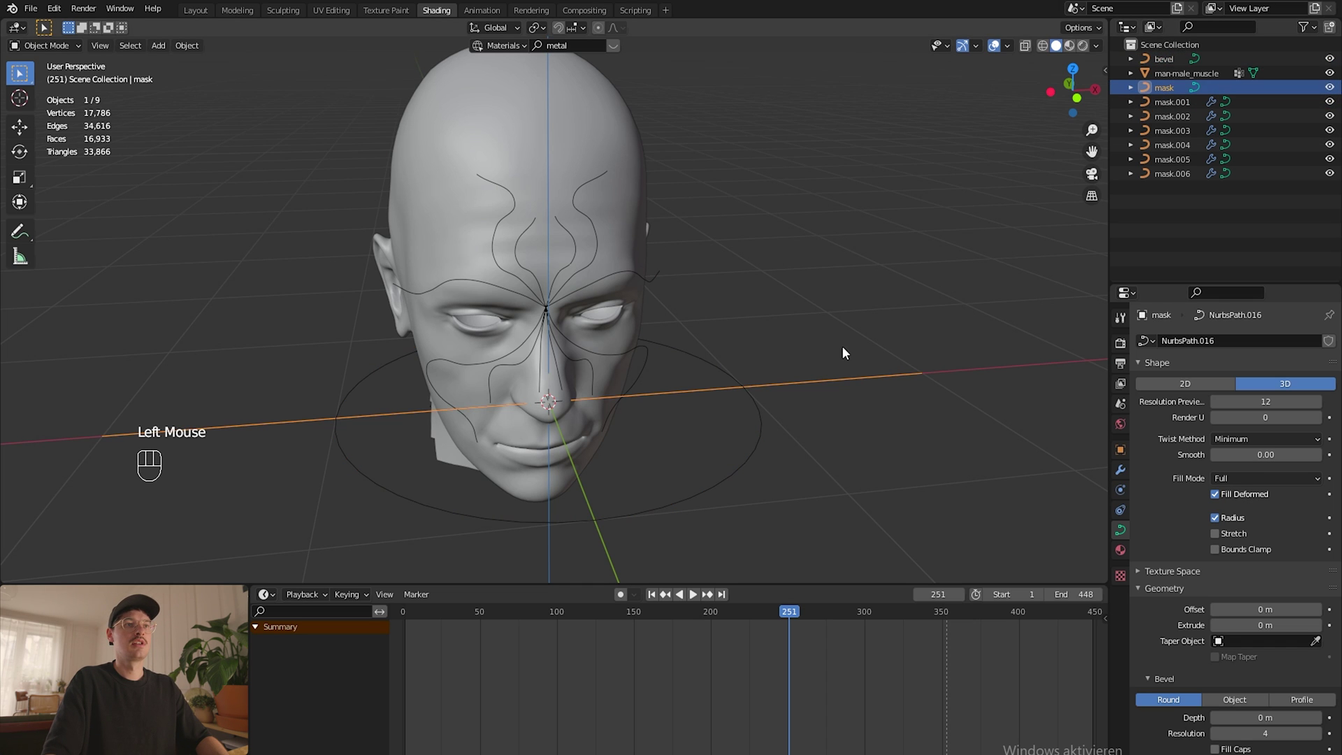
key("F2")
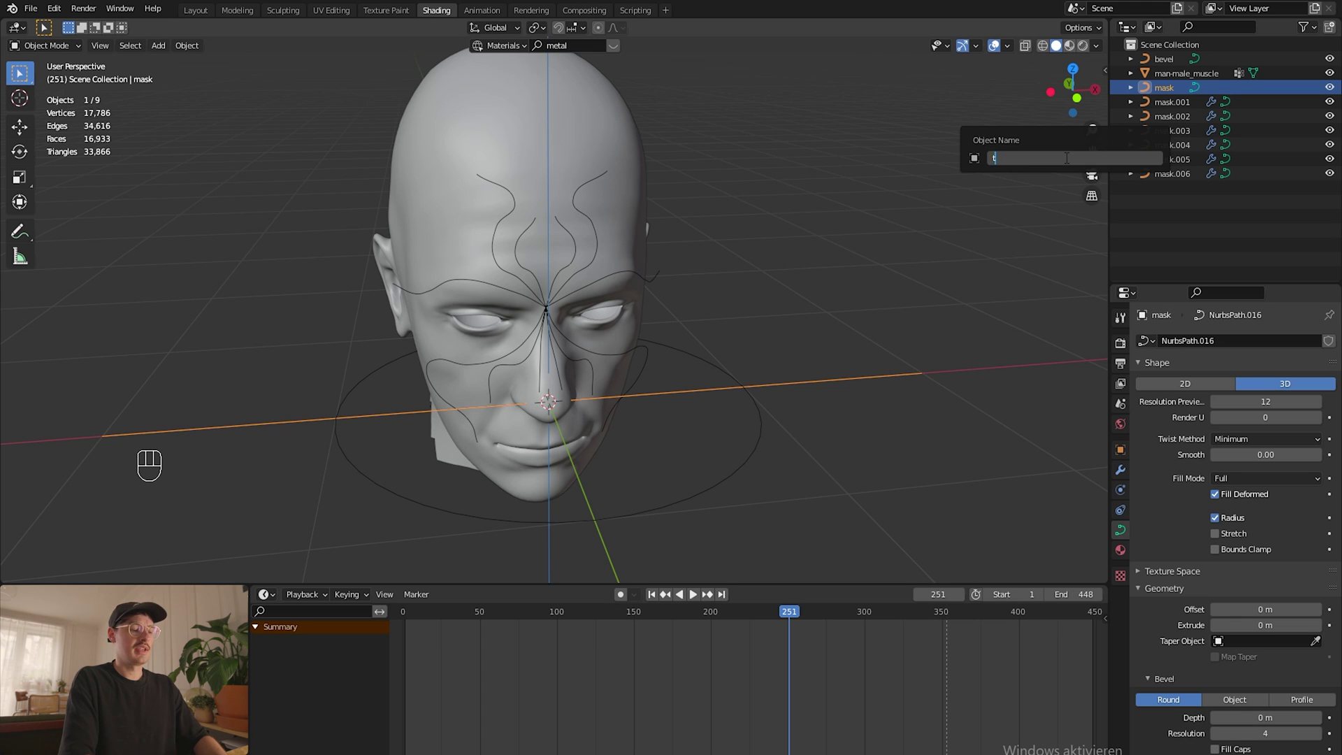
middle_click(822, 355)
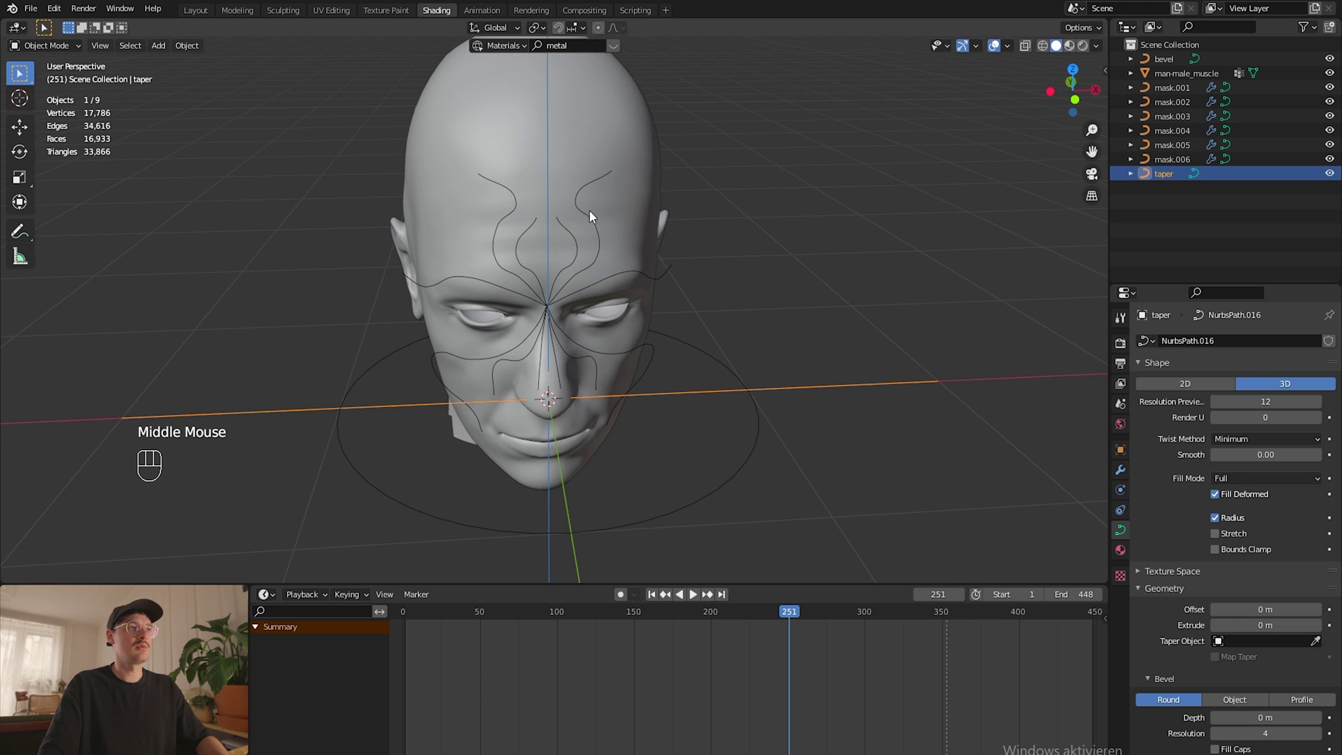
left_click(598, 225)
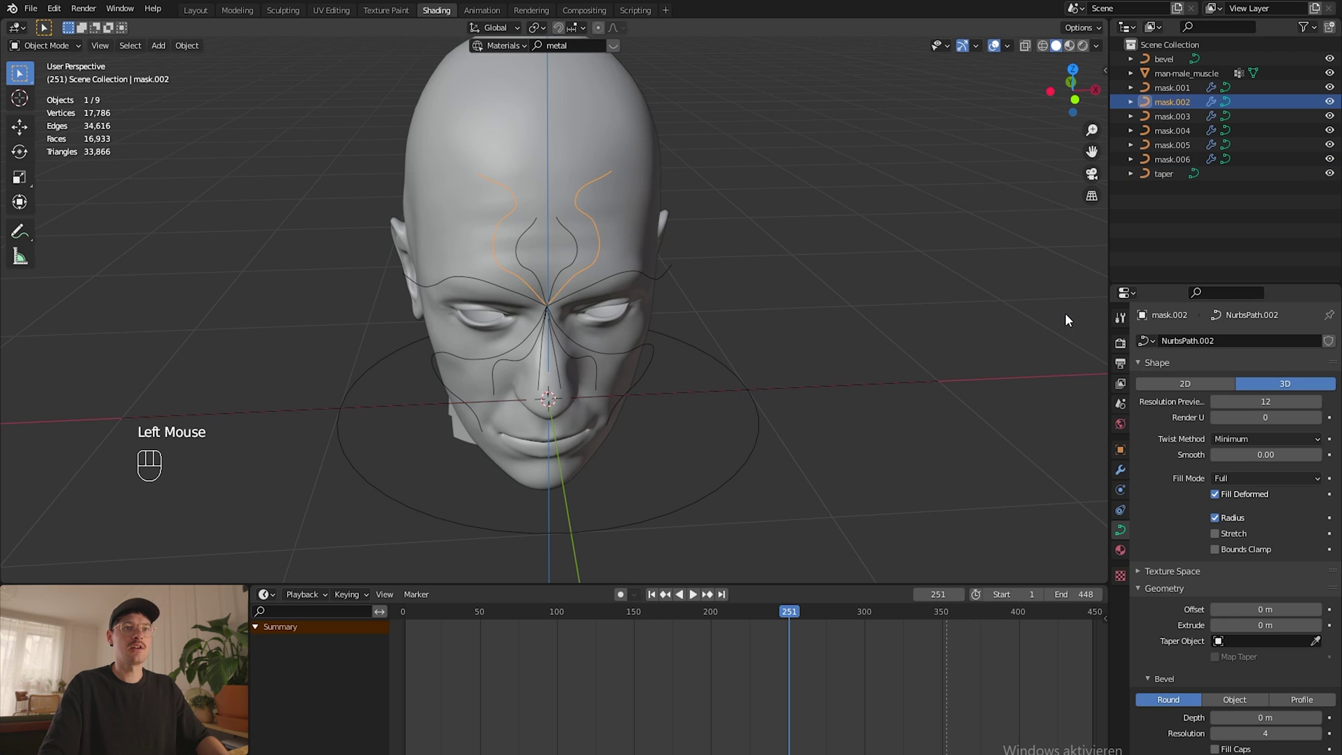
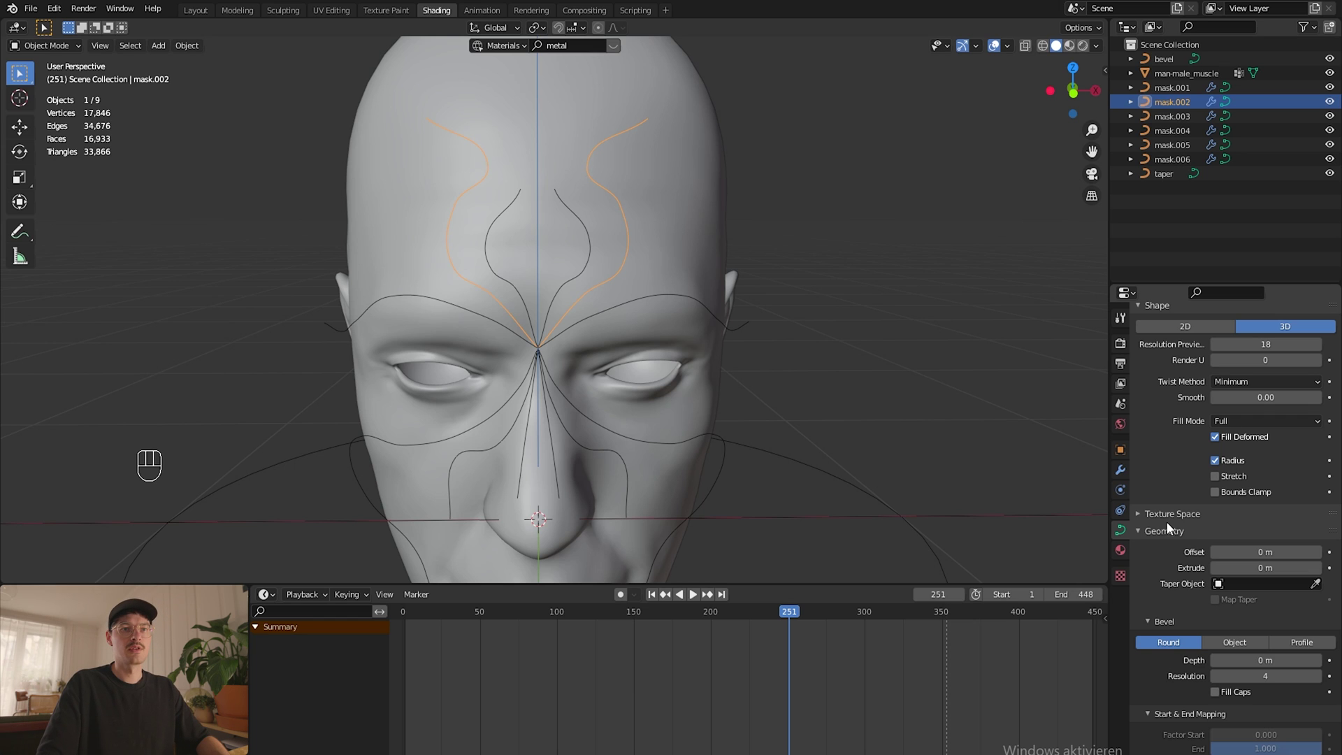
Step: Set mask.002's bevel mode to Object and choose the bevel circle as its cross-section
scroll("down", 3)
left_click(1228, 559)
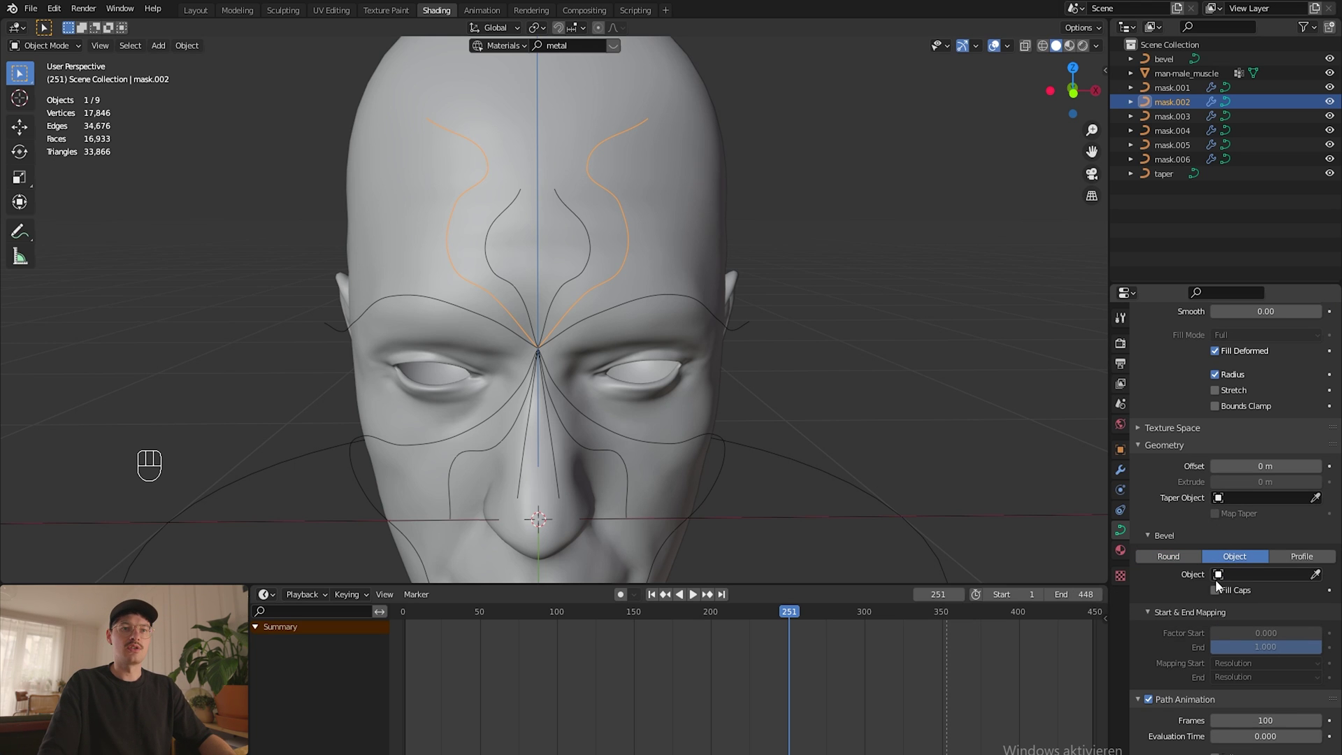
left_click_drag(1222, 575, 1215, 592)
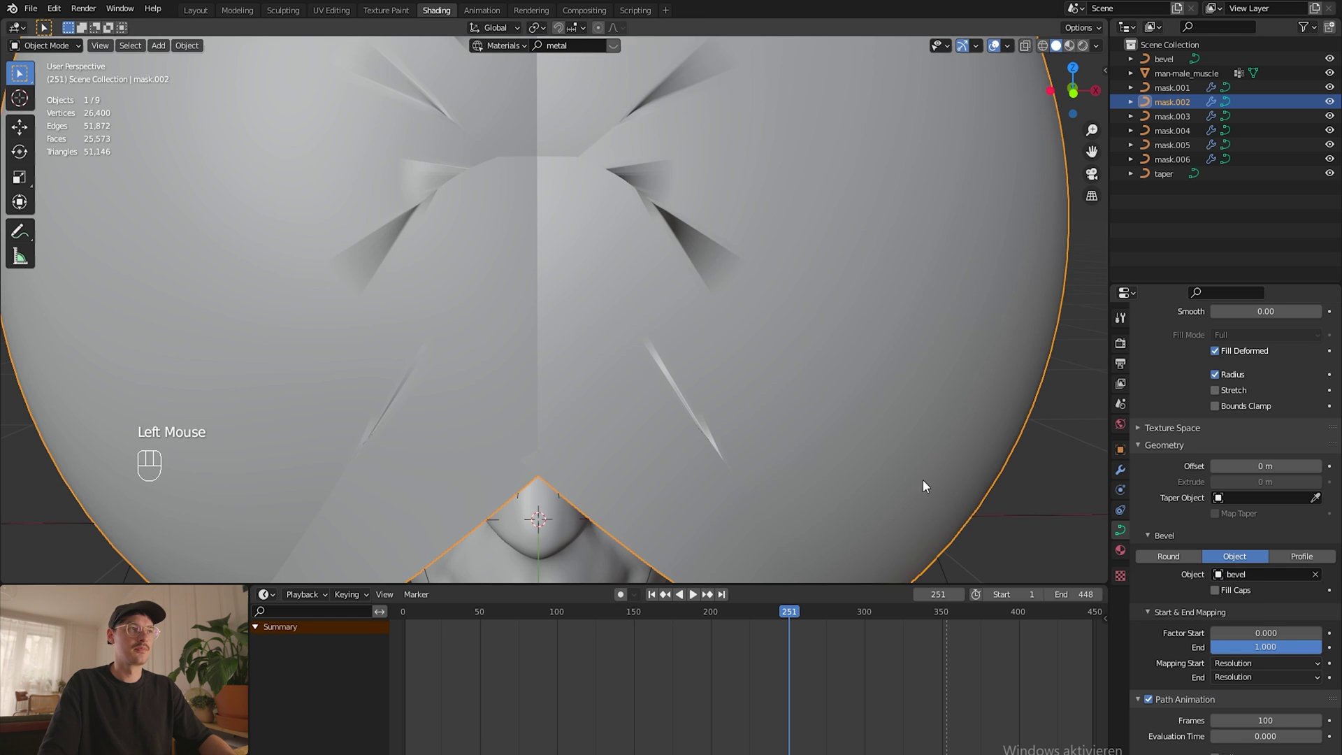
scroll("down", 3)
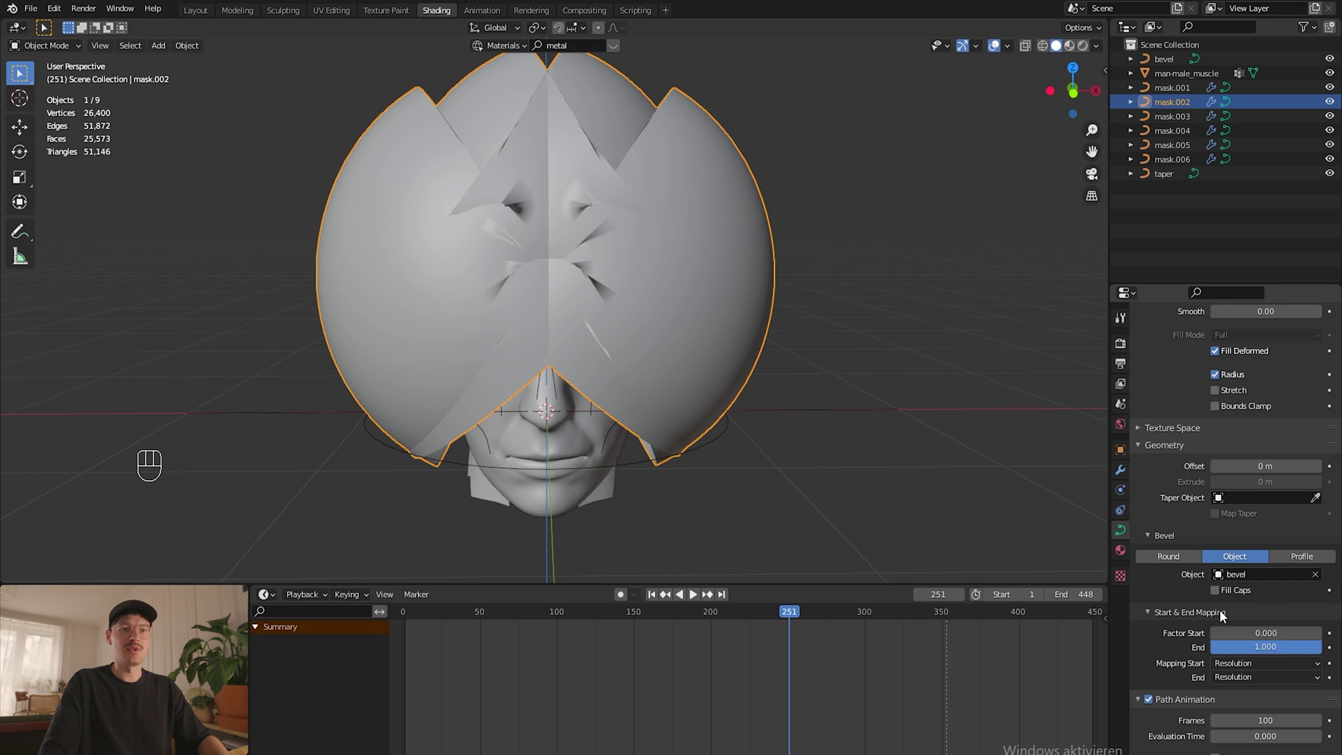
left_click(641, 466)
Step: Scale the bevel circle down to about half so the forehead tube slims
key("Tab")
key("s")
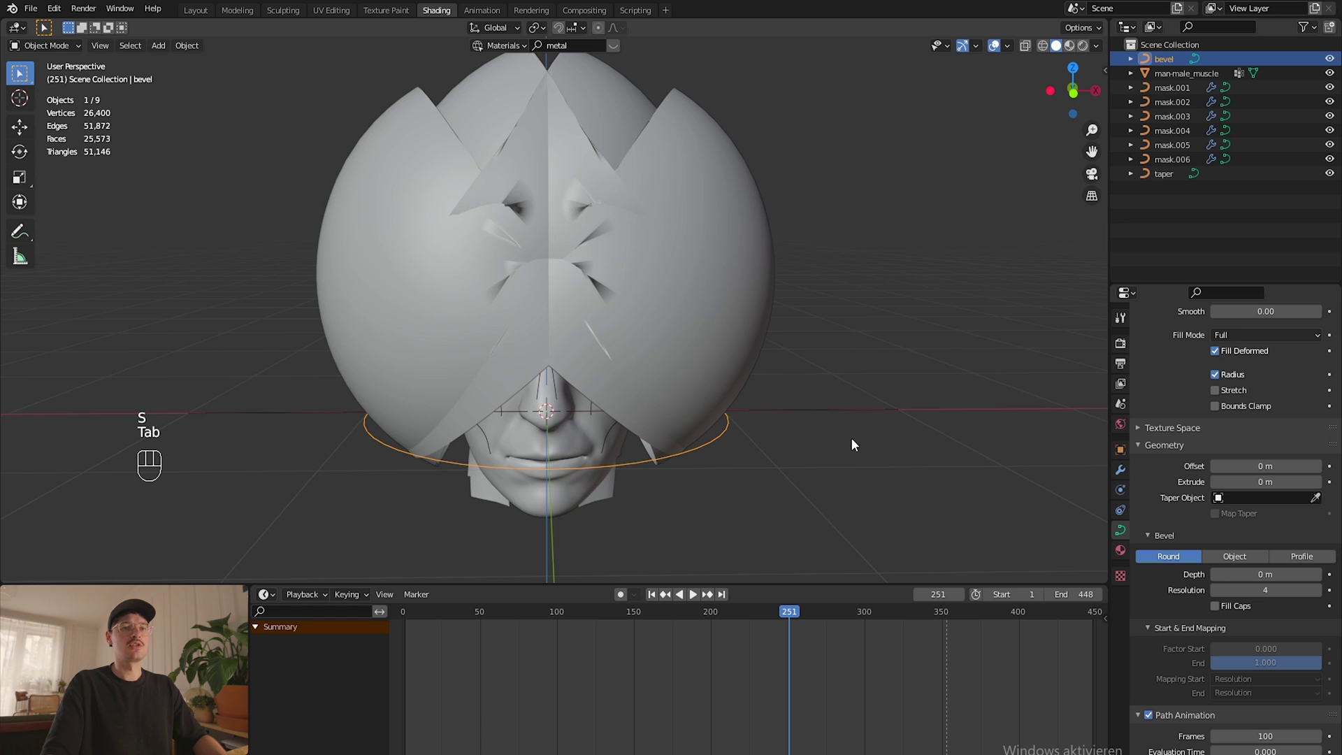
key("s")
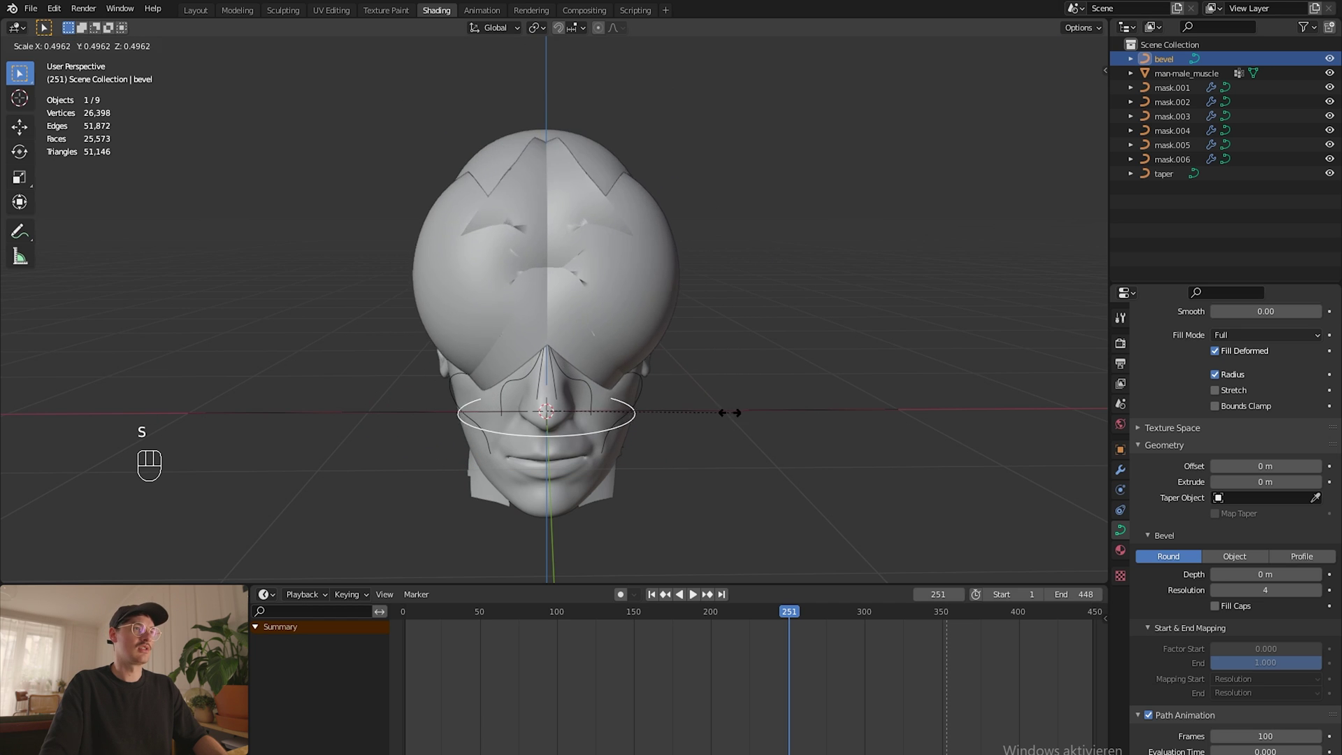
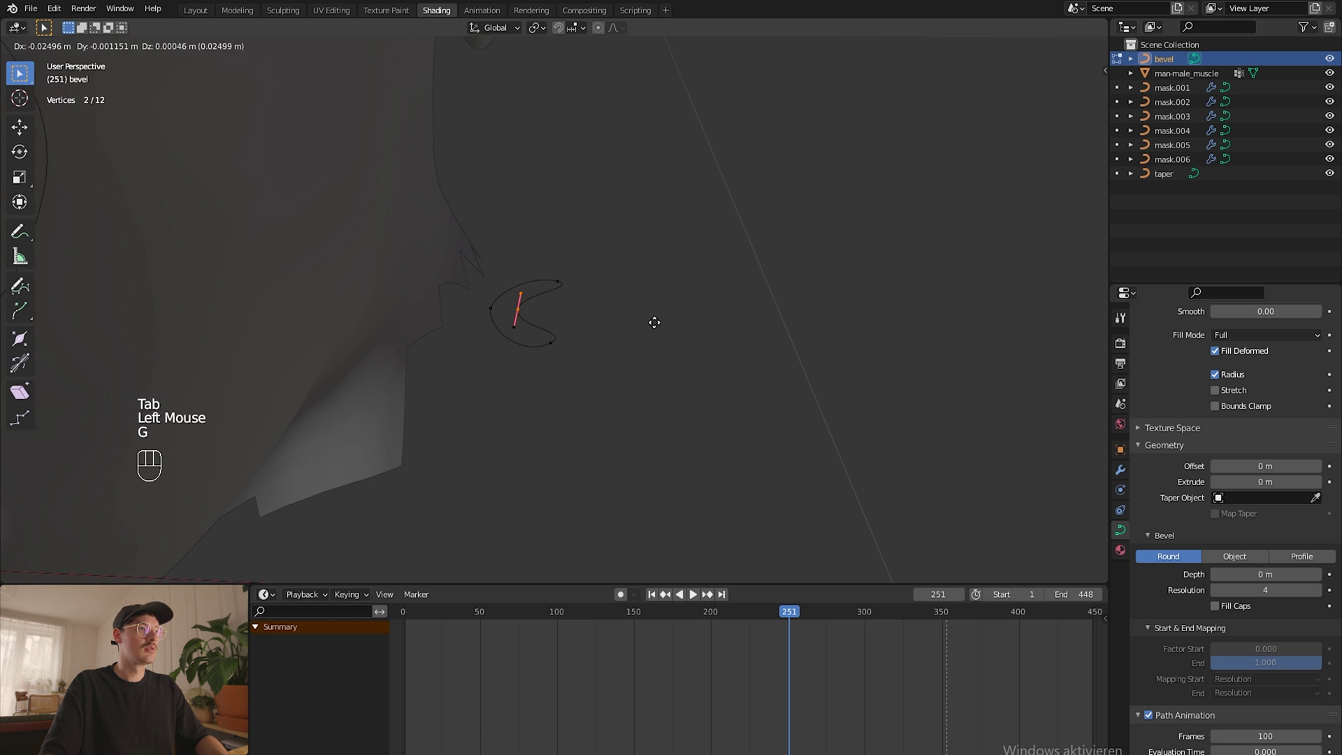
Step: Edit the bevel circle's points, opening it into an arc profile for a slim channel
key("Tab")
scroll("down", 3)
left_click_drag(518, 203, 709, 337)
left_click_drag(565, 255, 584, 201)
scroll("up", 3)
left_click_drag(708, 256, 777, 264)
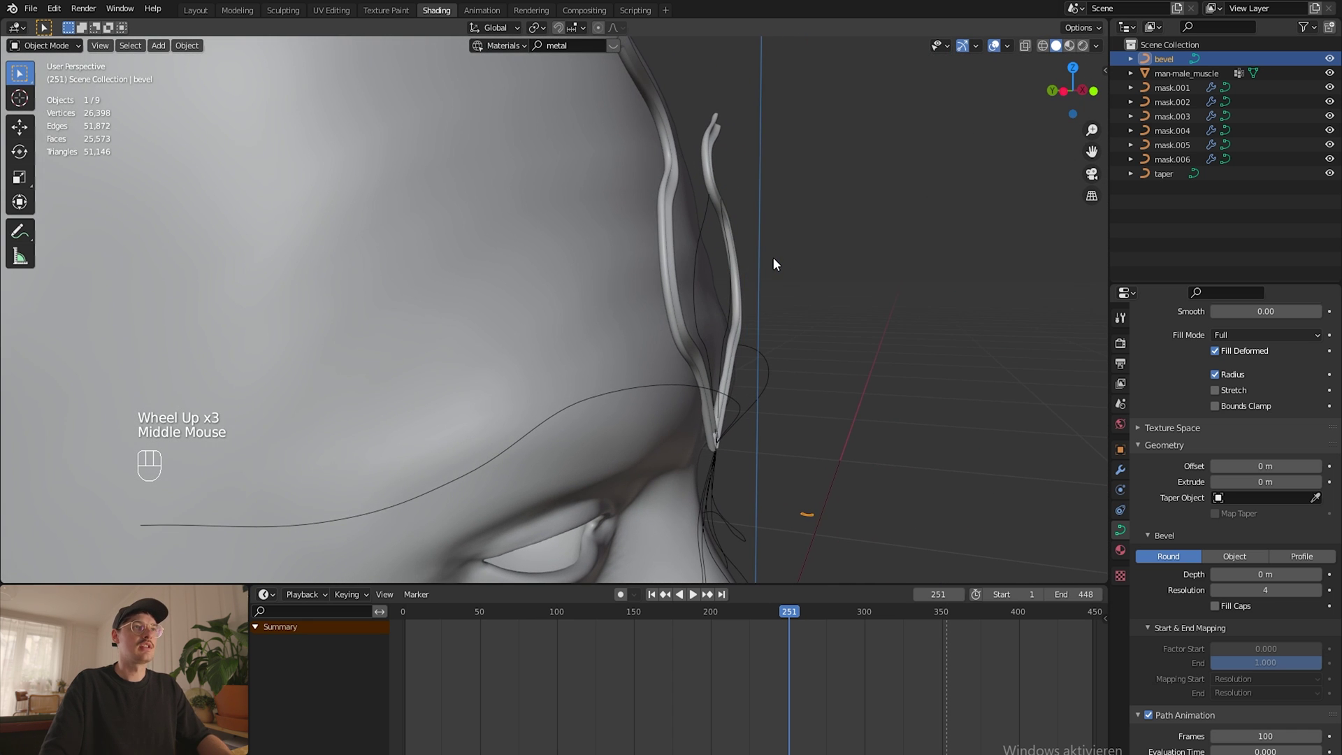
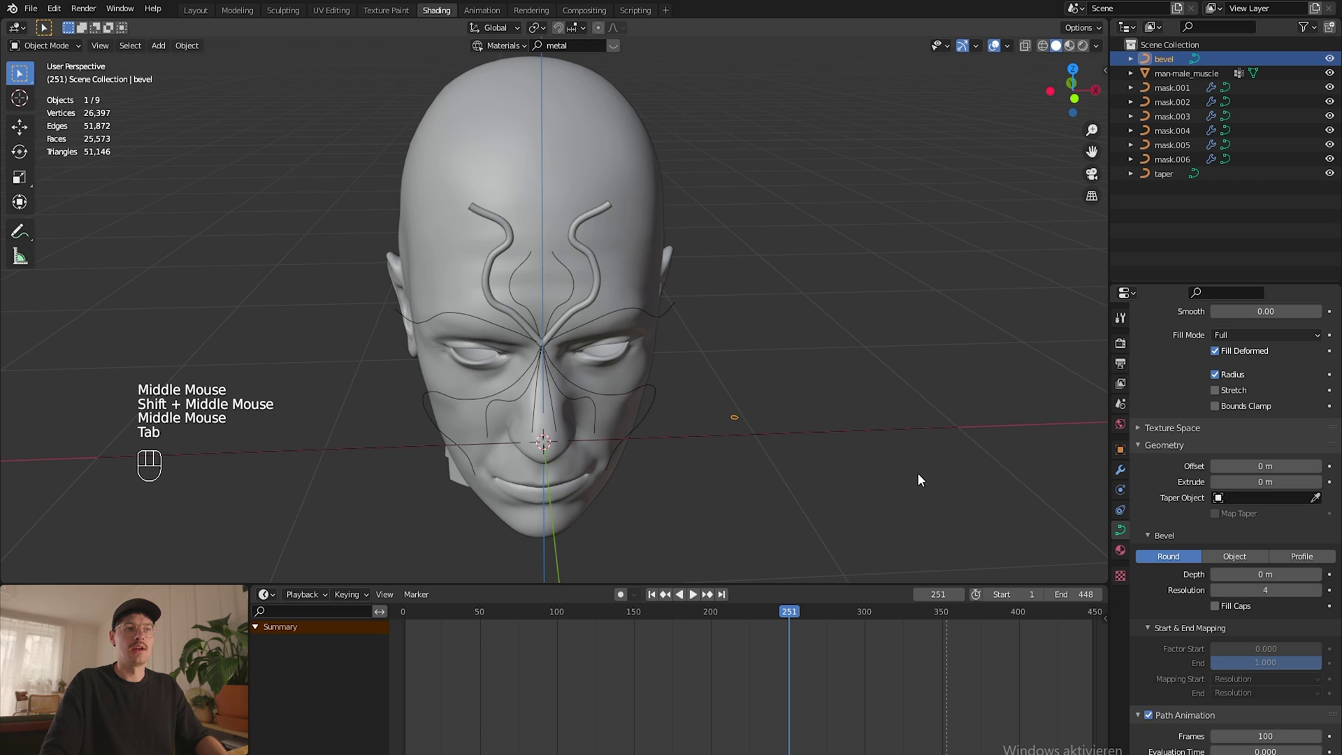
Step: Set the taper path as mask.002's Taper Object to control tube thickness
left_click(1186, 92)
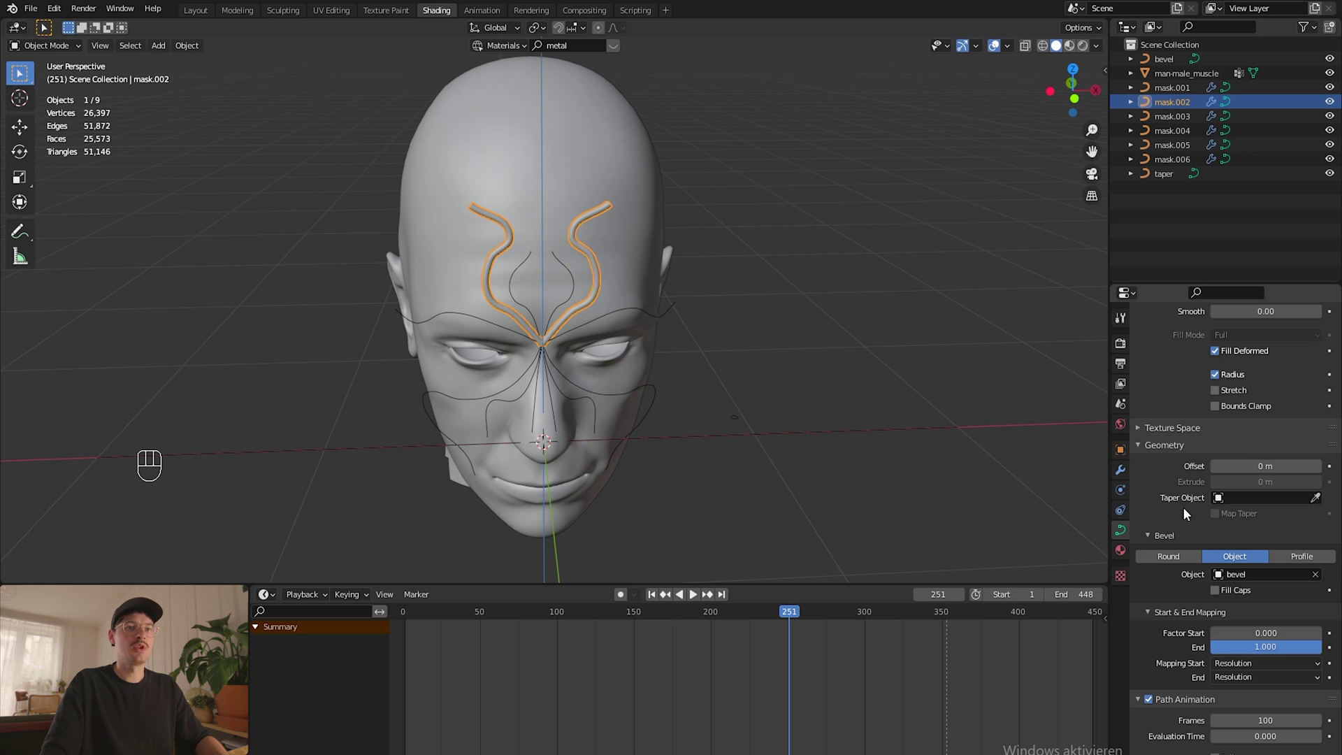
left_click_drag(1219, 503, 1200, 612)
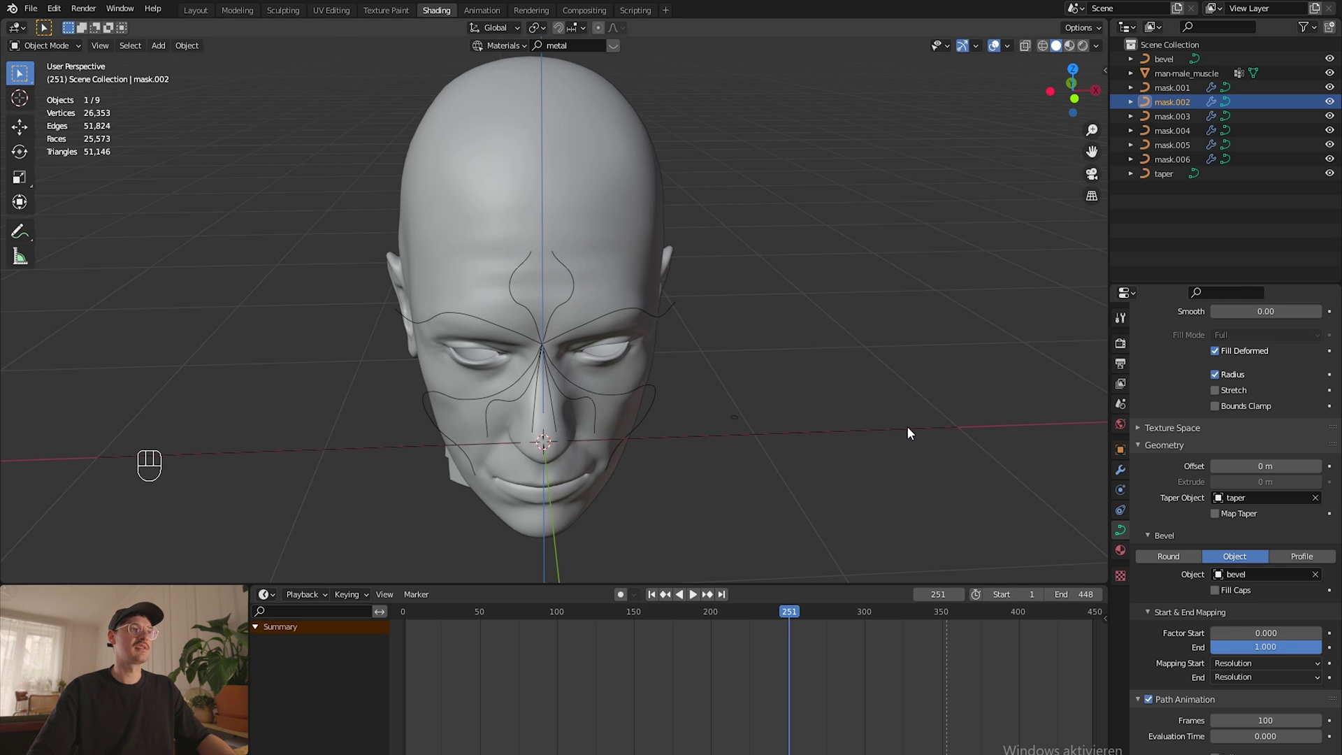
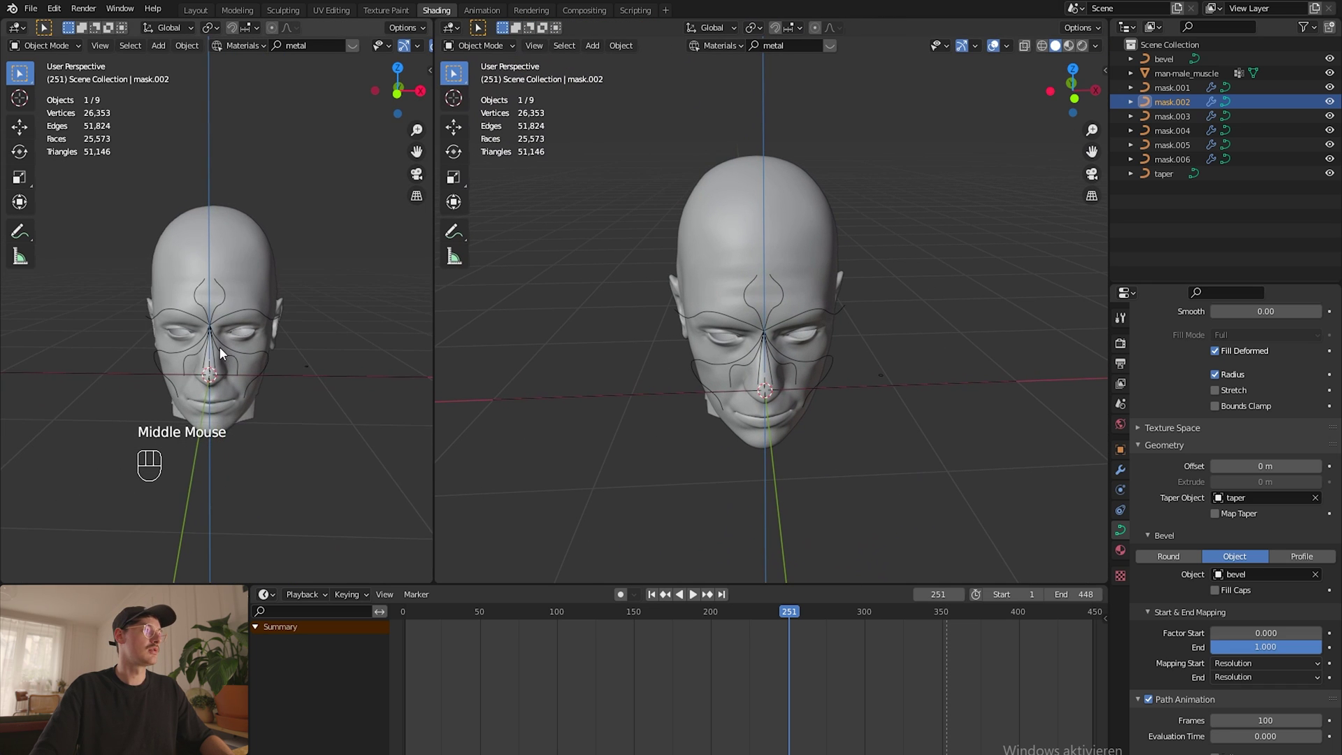
Step: Edit the taper path's points from top view and delete points down to a simple line
scroll("up", 3)
scroll("up", 3)
middle_click(816, 353)
left_click_drag(985, 348, 931, 412)
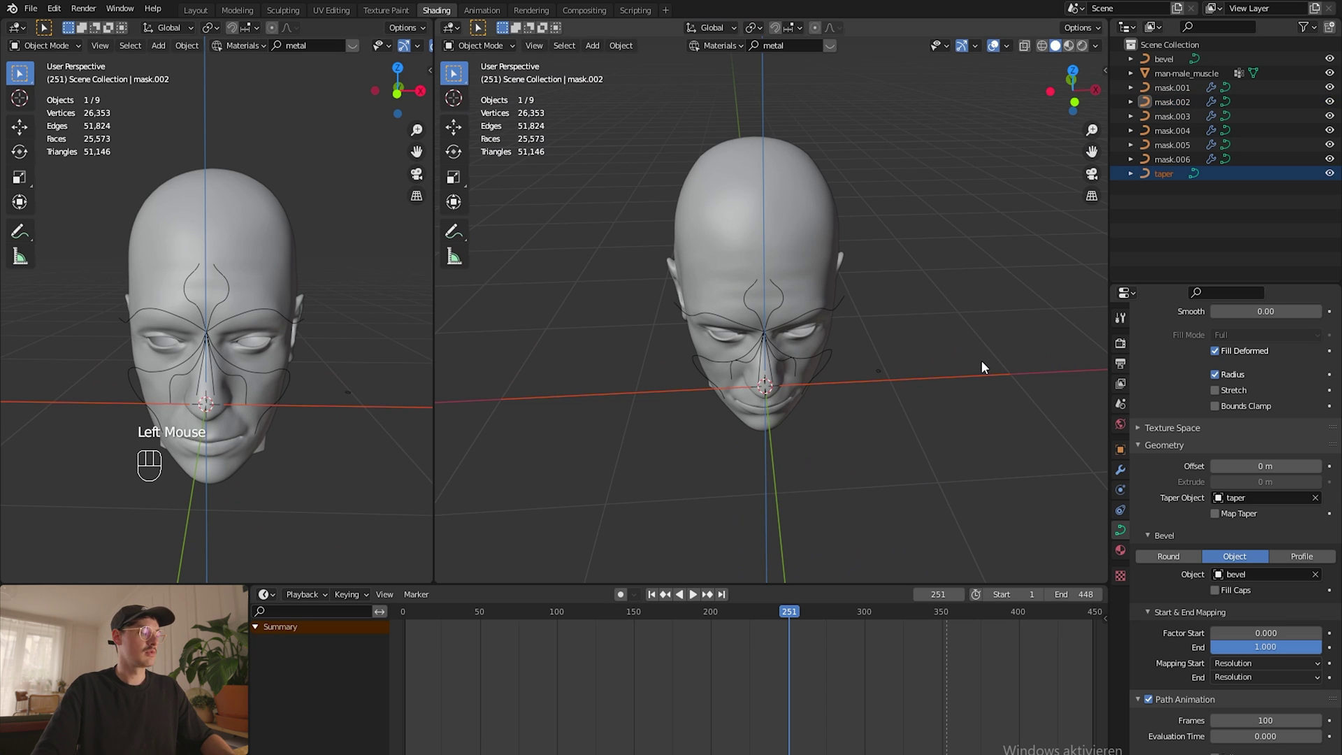
key("Tab")
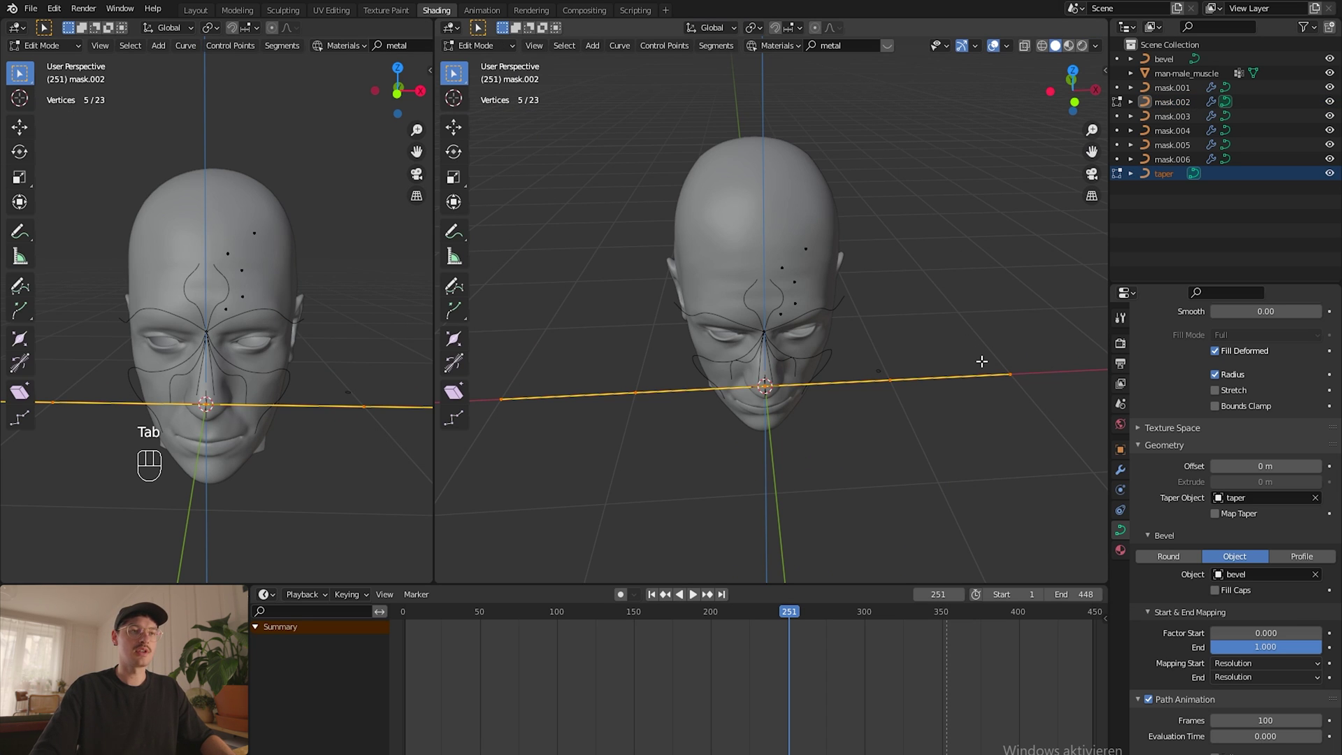
key("KP_7")
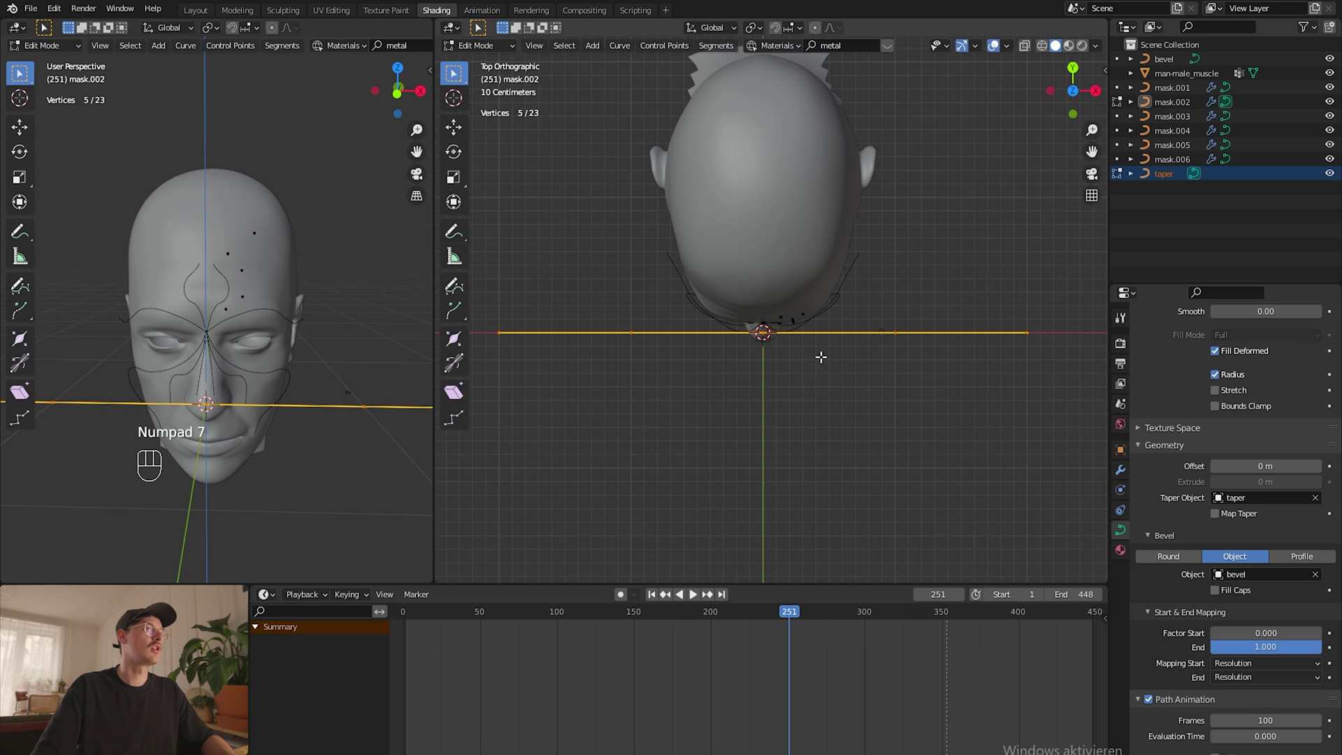
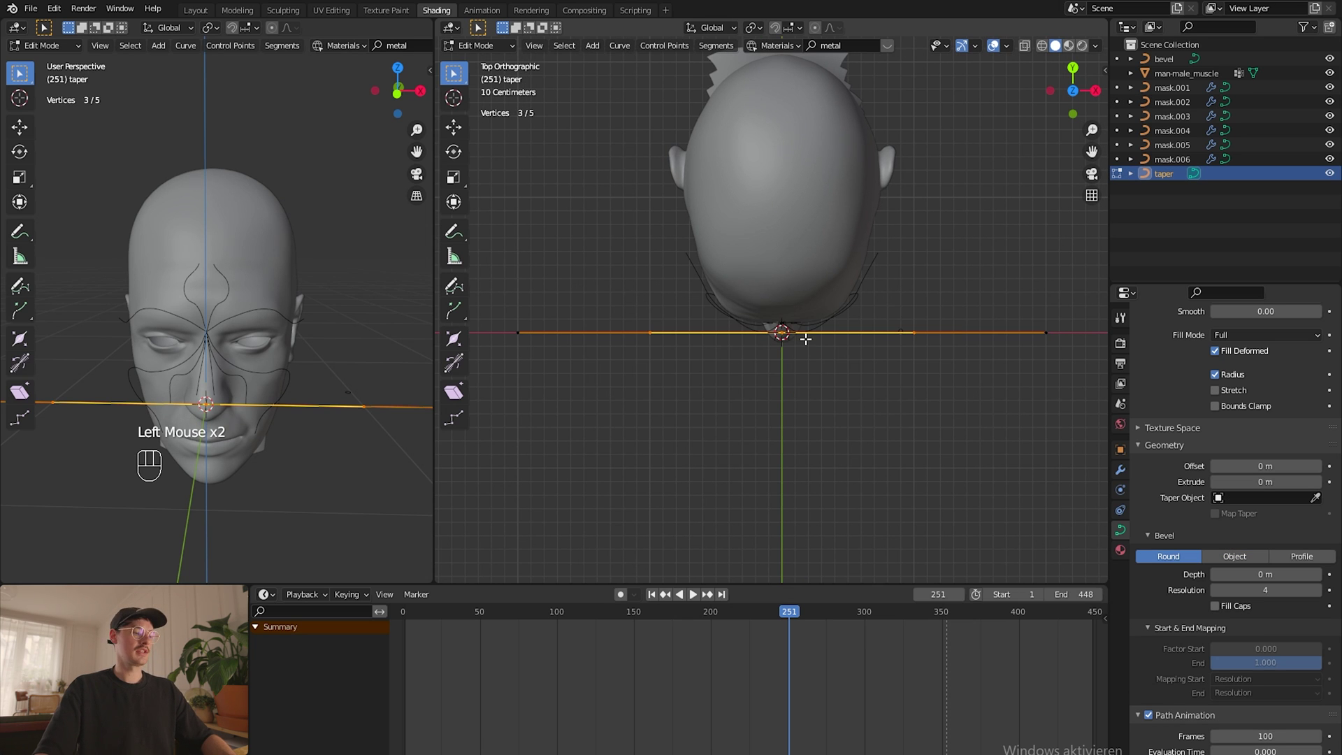
key("x")
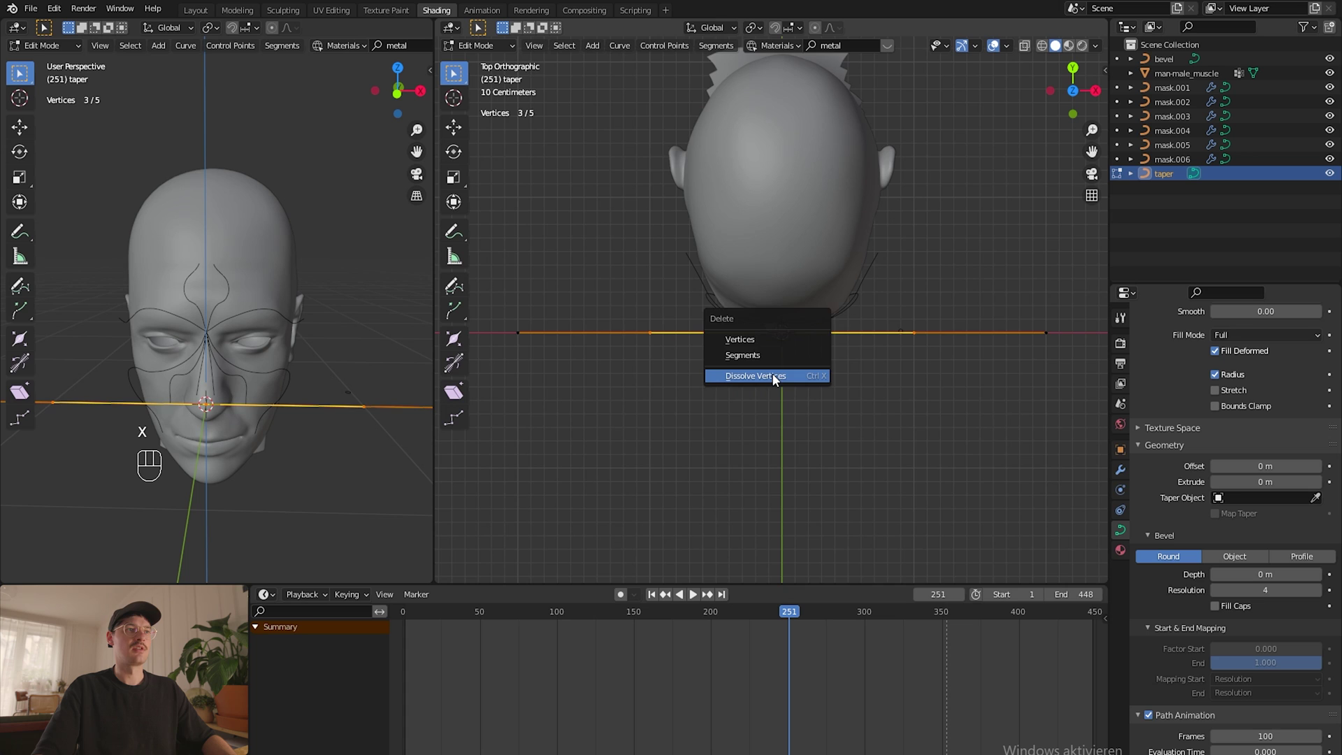
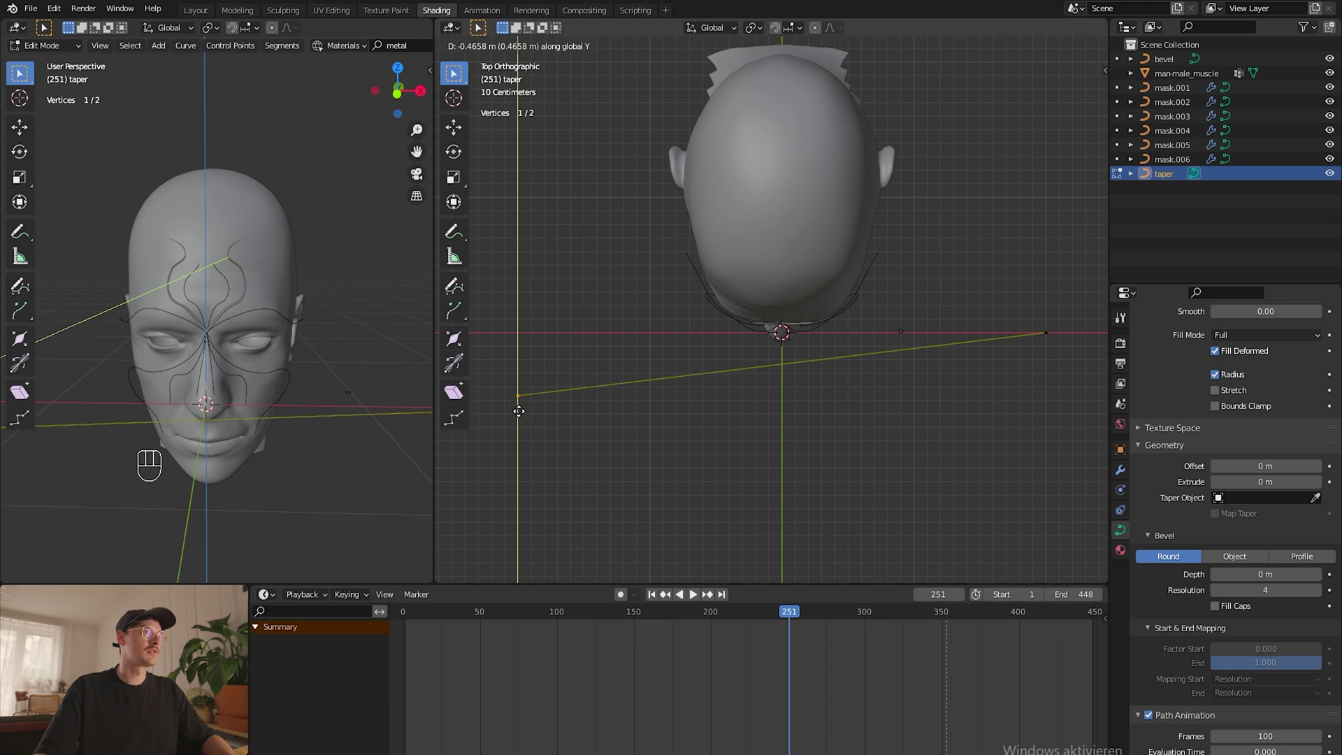
Step: Scale the taper path, move its end point and extrude a new point toward a zigzag
key("Tab")
left_click_drag(941, 320, 891, 339)
key("s")
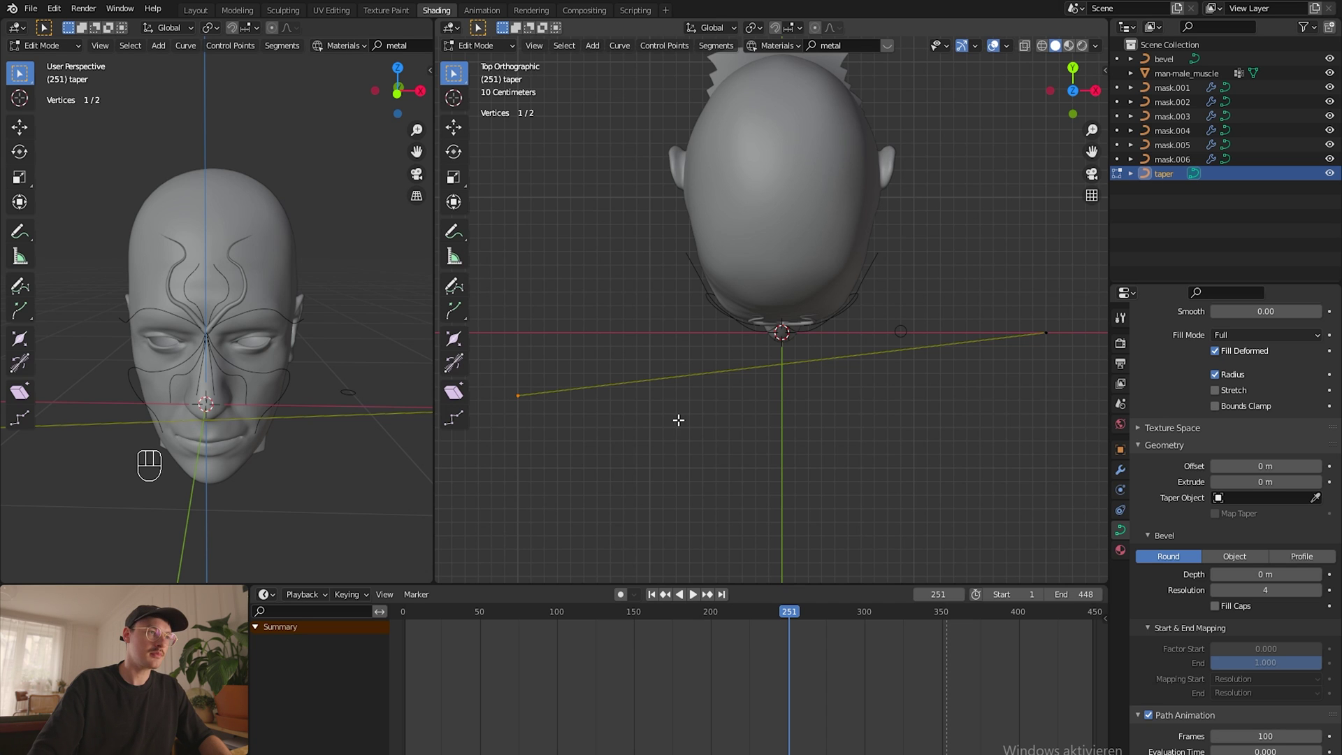
key("g")
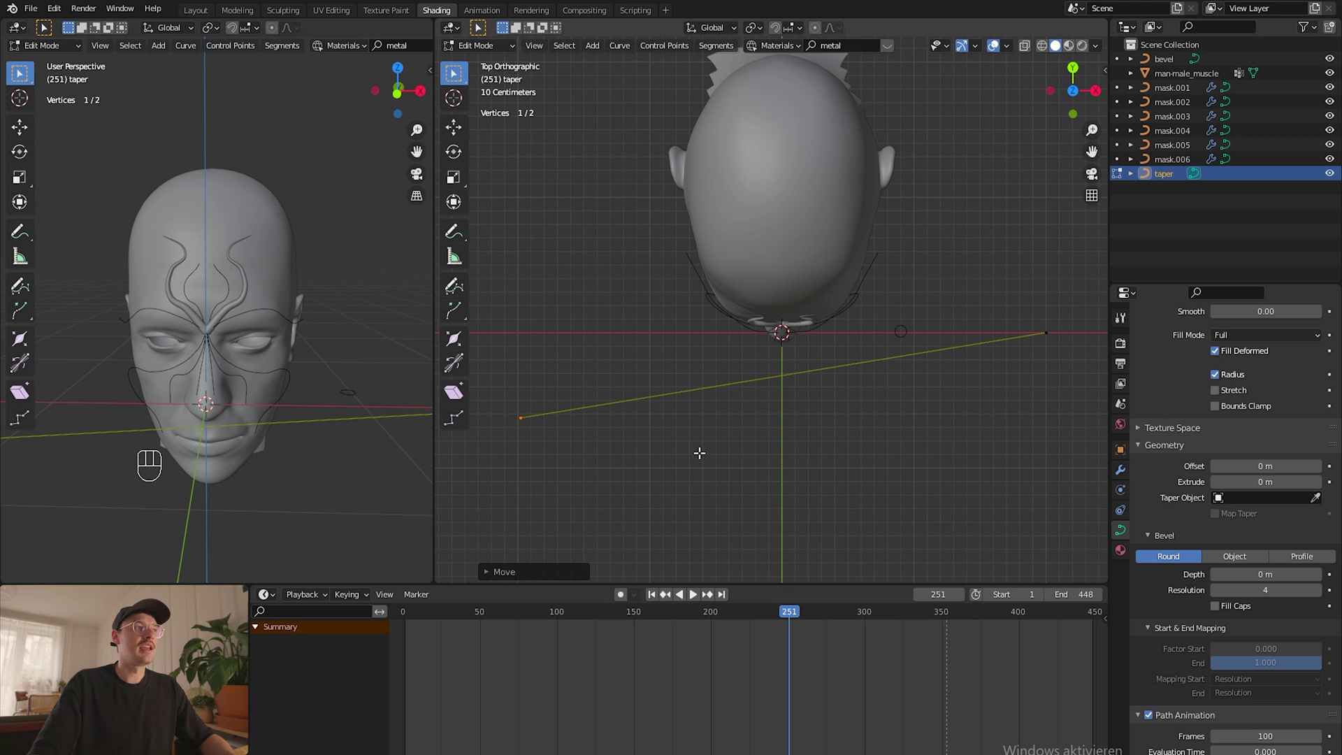
key("e")
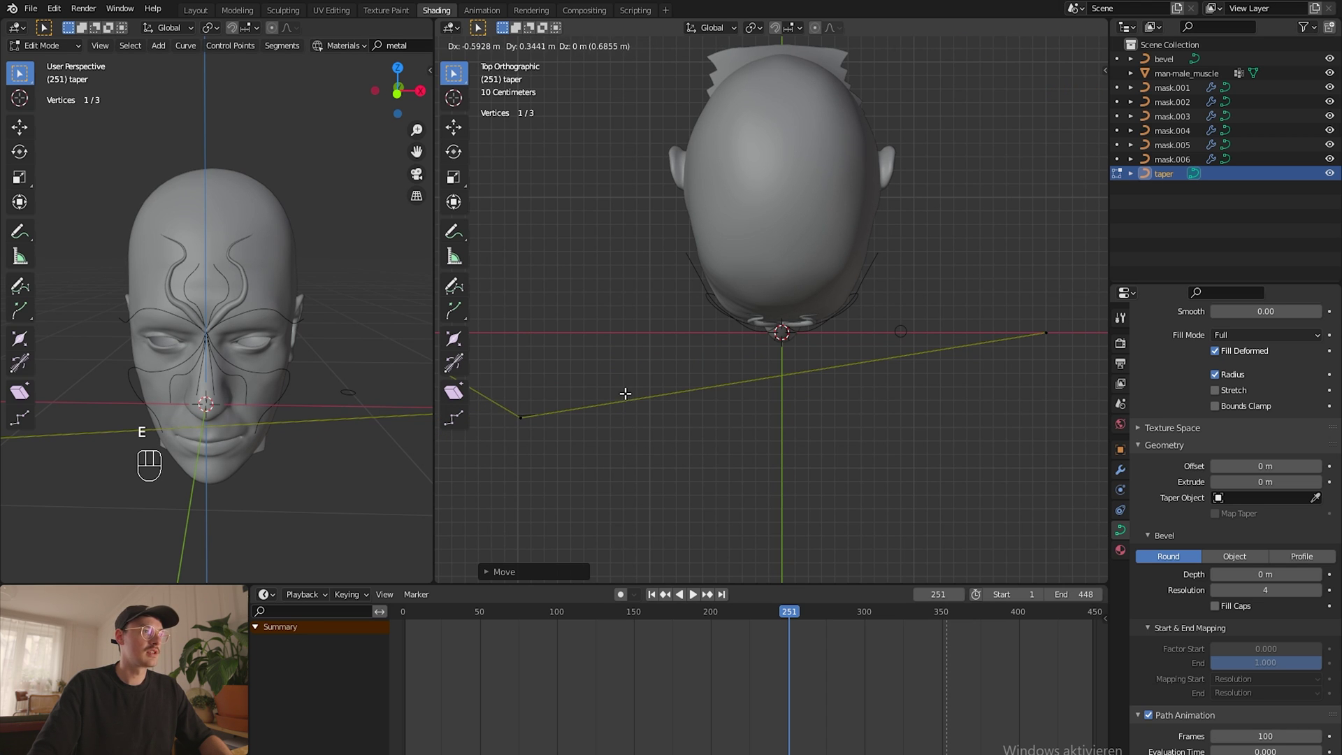
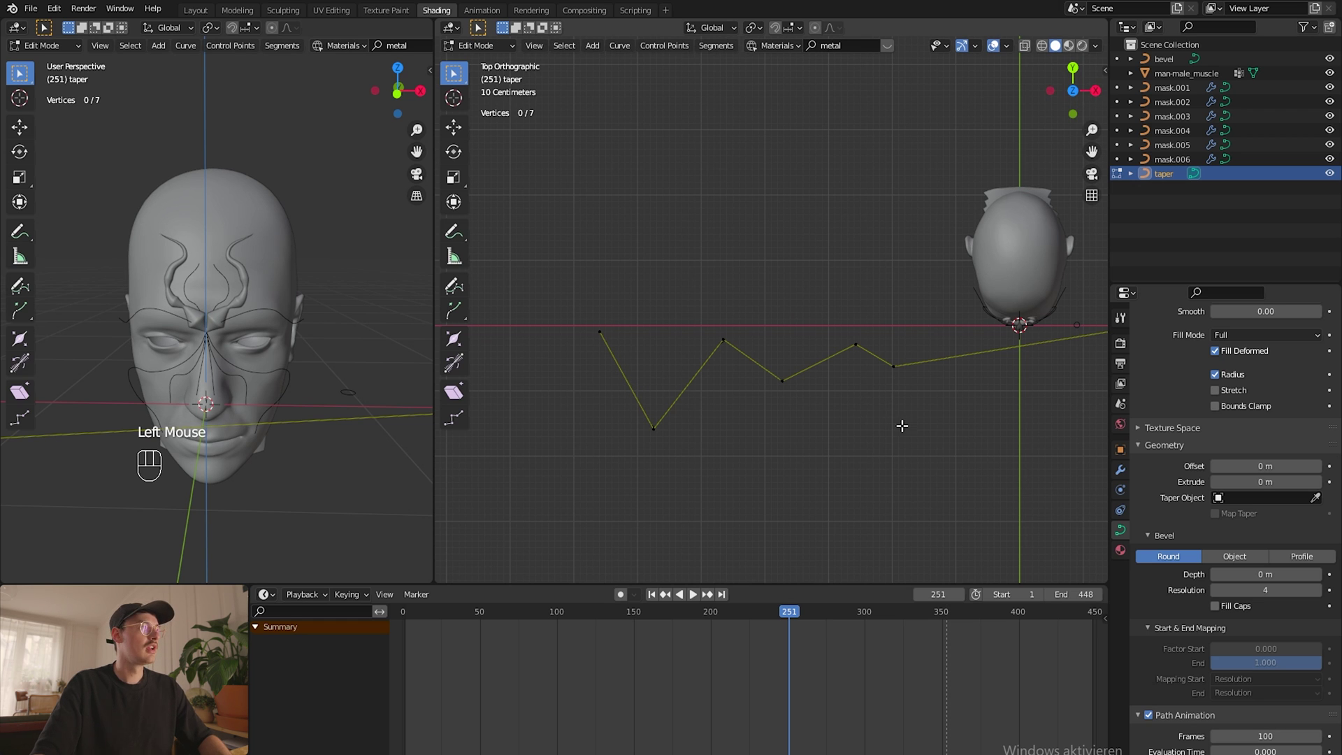
Step: Undo repeatedly until the taper path is back to a straight two-point line
scroll("up", 3)
scroll("up", 3)
scroll("down", 3)
scroll("down", 3)
key("ctrl+t")
key("ctrl+t")
key("ctrl+t")
key("ctrl+z")
key("ctrl+z")
key("ctrl+z")
key("ctrl+z")
key("ctrl+z")
key("ctrl+z")
key("ctrl+z")
key("ctrl+z")
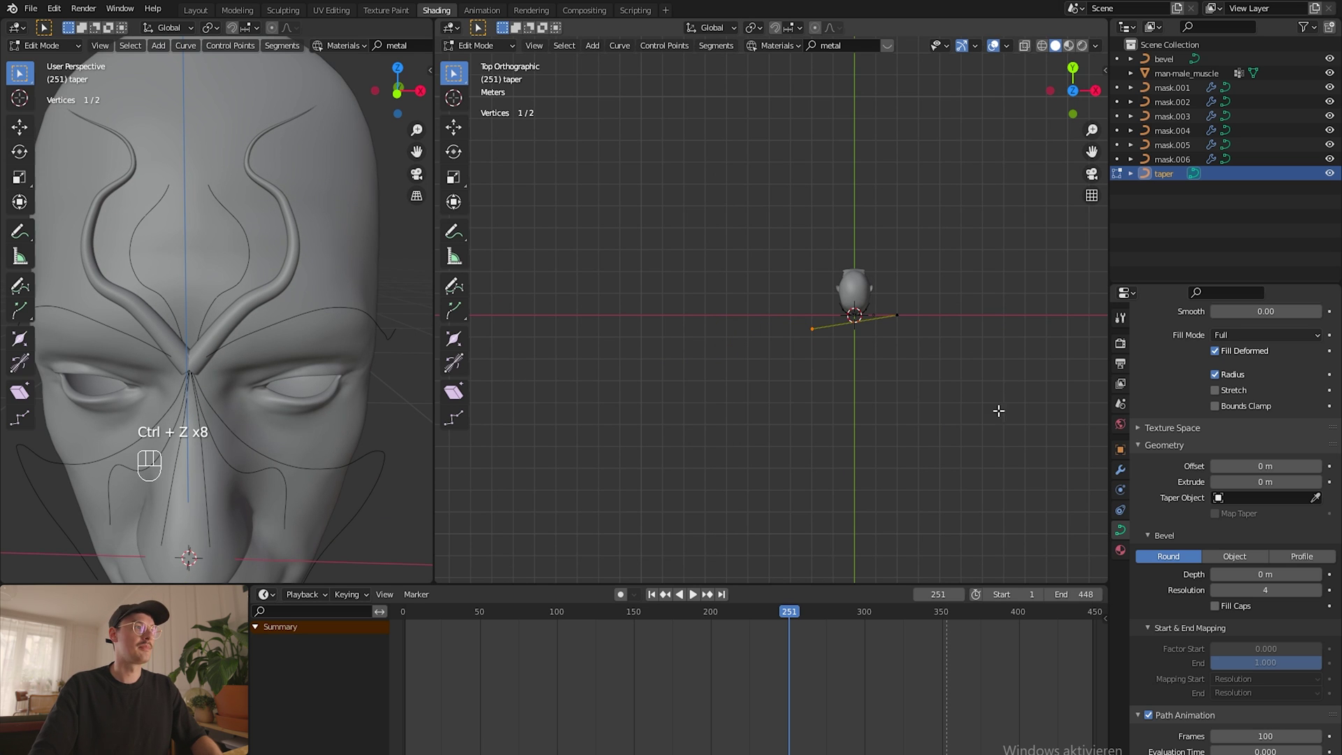
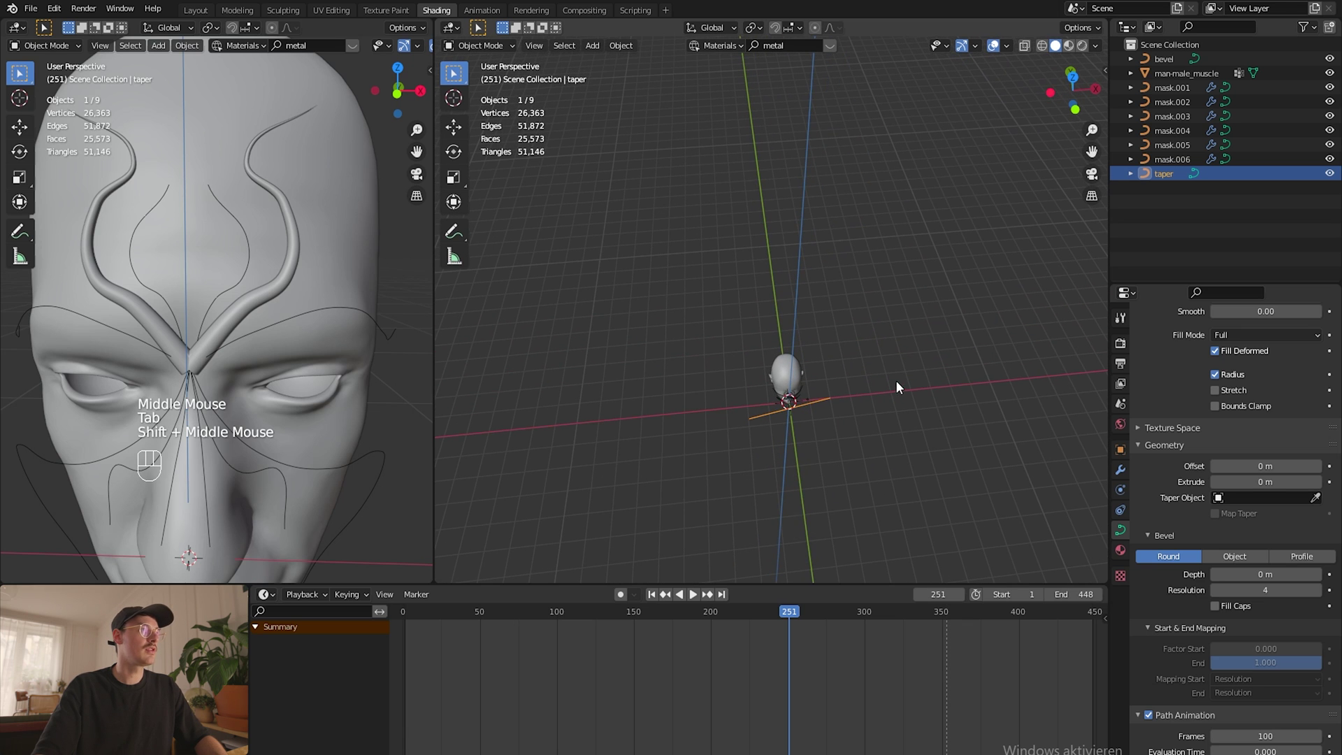
Step: Assign the taper and bevel objects to the remaining mask curves so tapered tubes trace the face
left_click_drag(916, 360, 1155, 517)
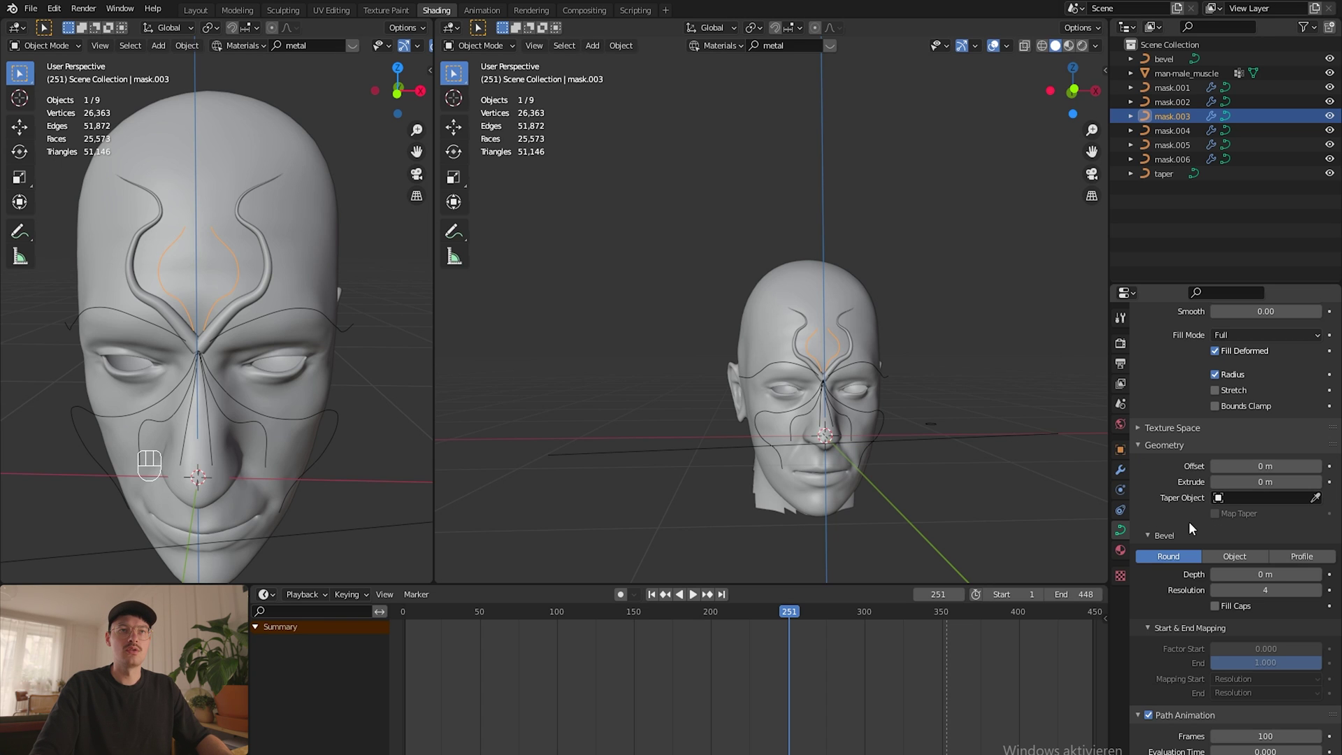
left_click_drag(1222, 501, 1207, 611)
left_click(1249, 554)
left_click_drag(1217, 580, 1224, 594)
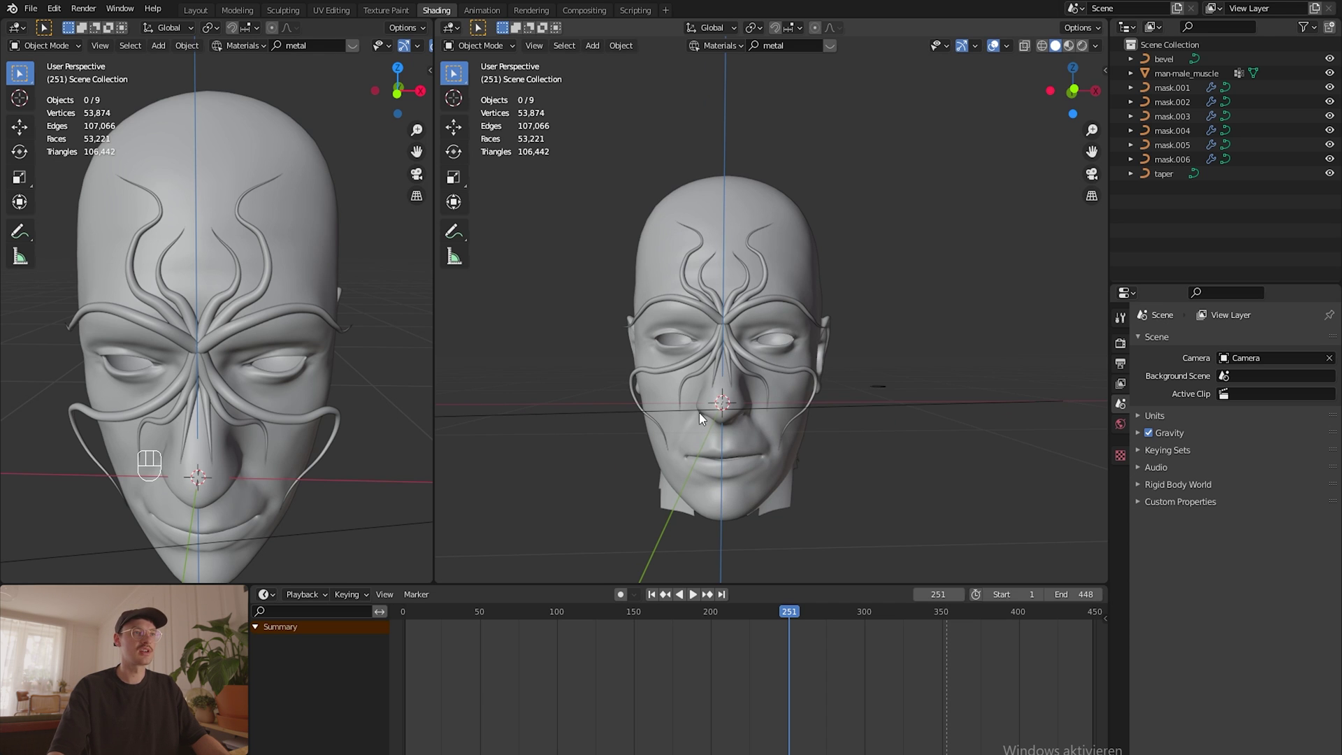
Step: Box-select mask.001's end points and move them out past the temple along the brow
left_click_drag(634, 414, 691, 417)
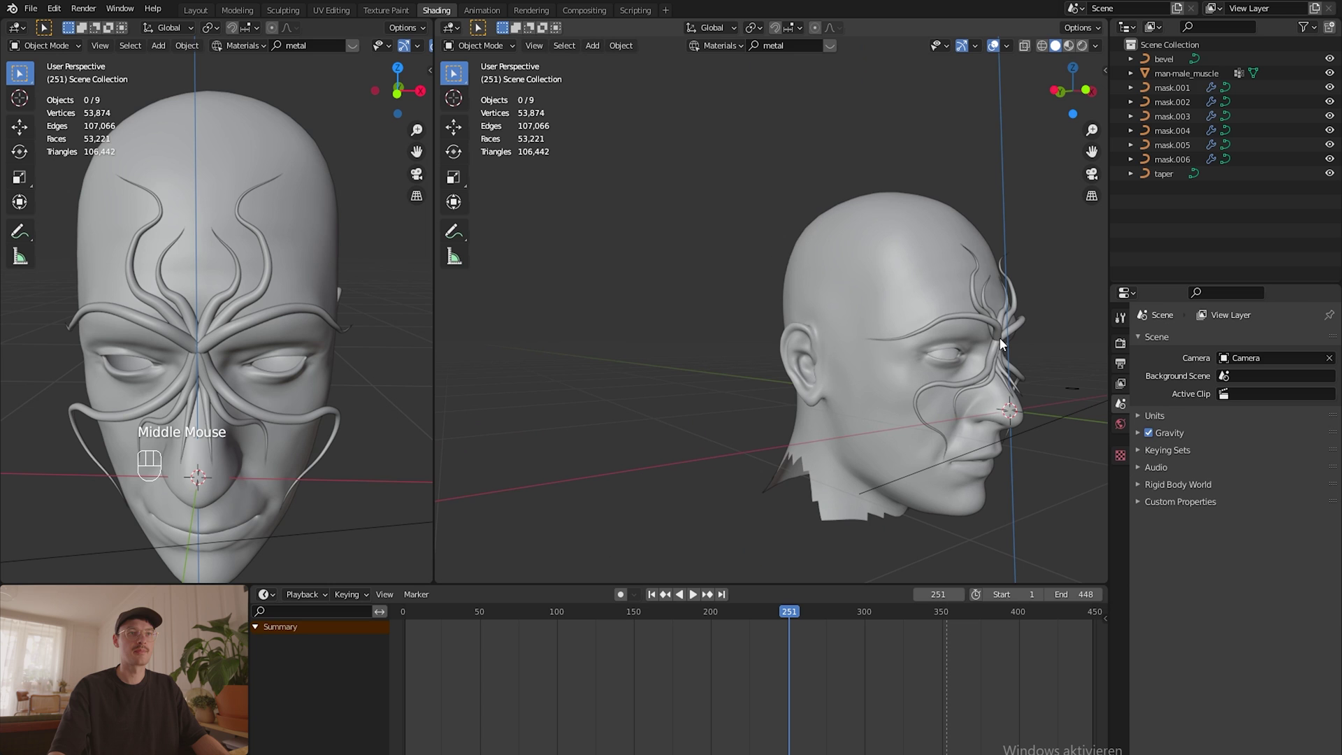
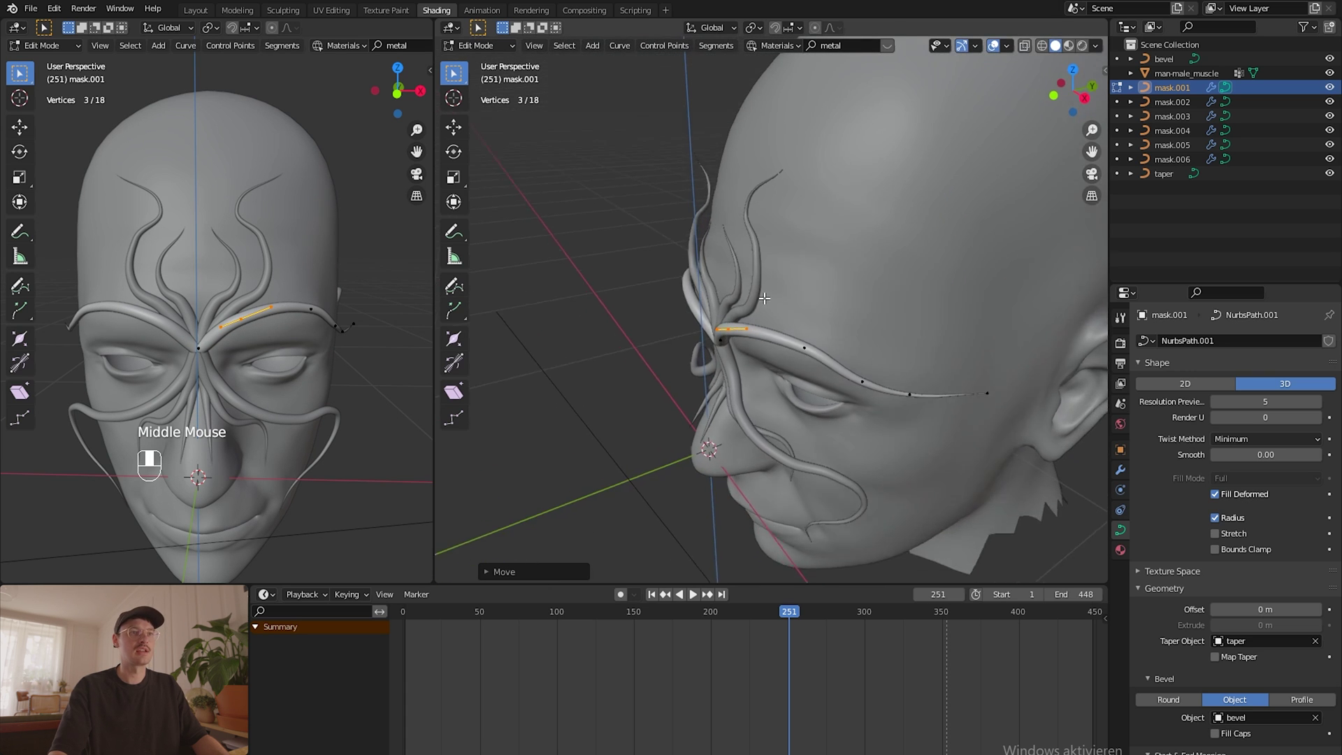
left_click_drag(1015, 353, 973, 398)
key("g")
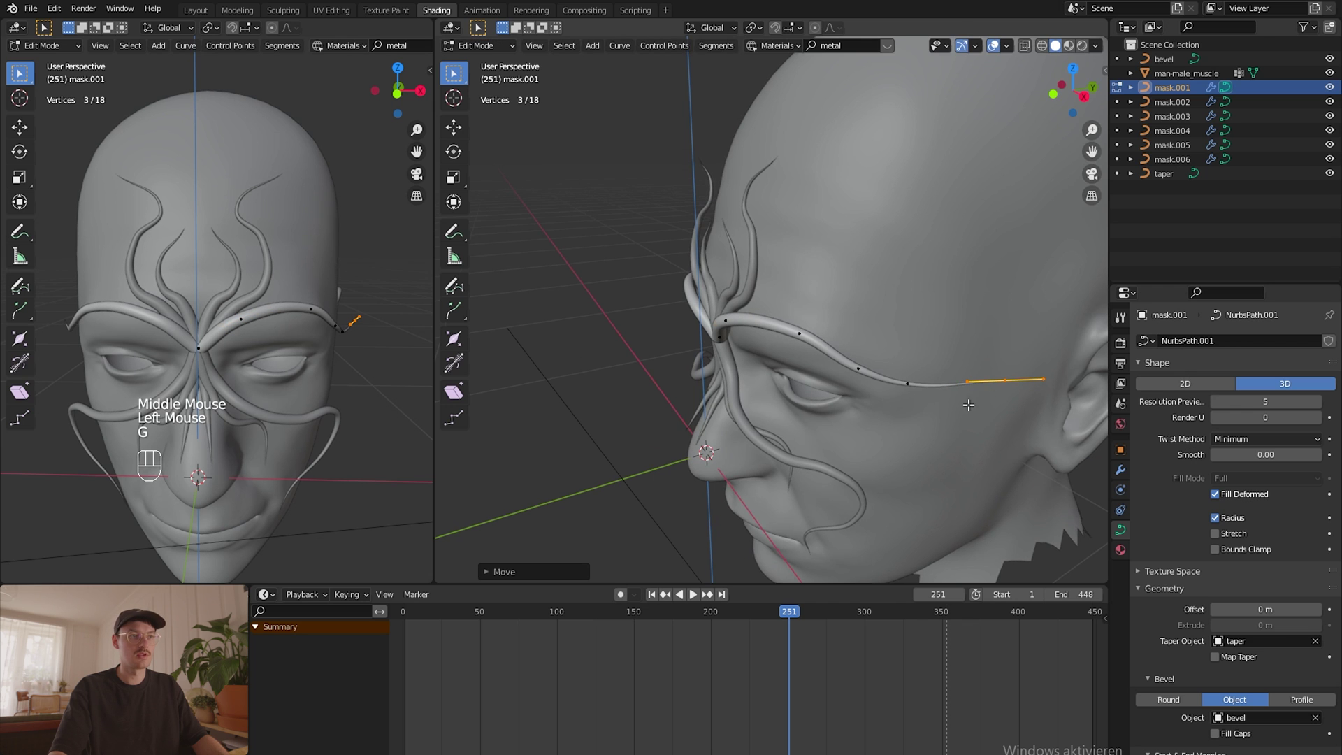
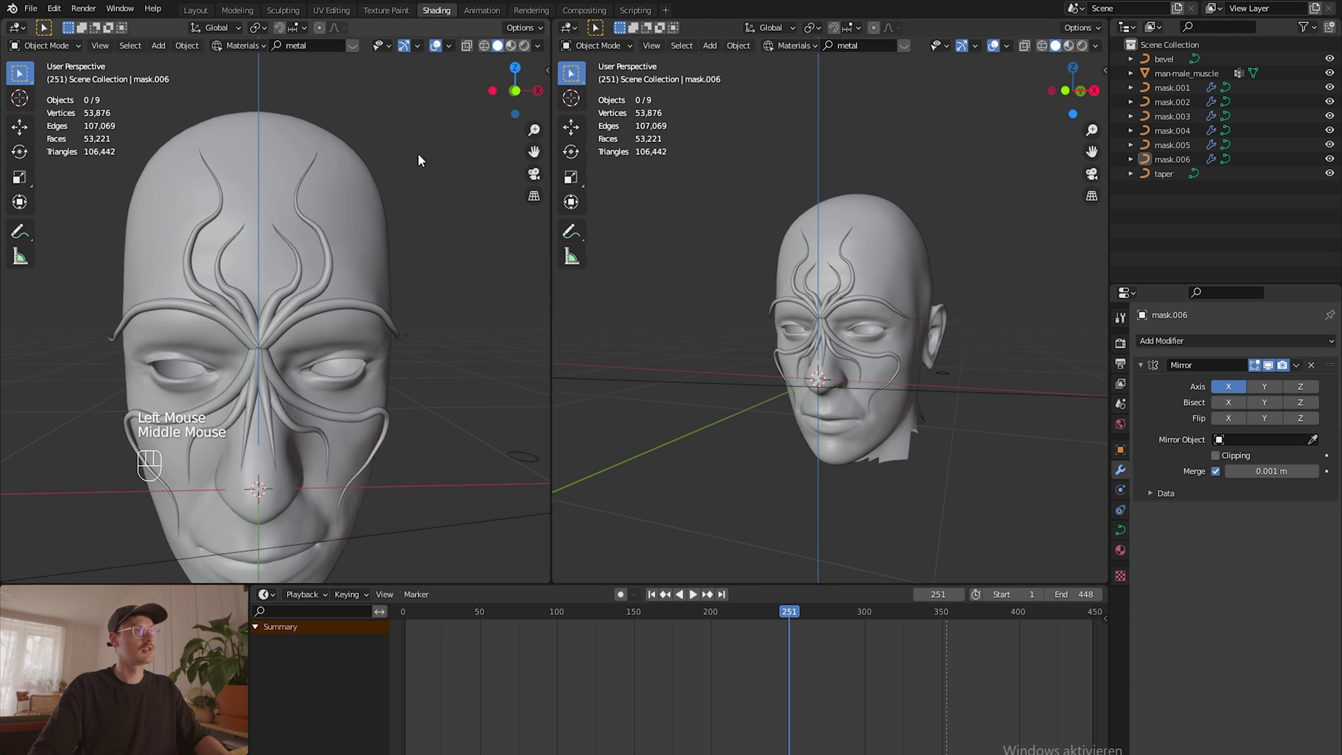
Step: Switch the left view to Rendered shading and show the Render Properties
left_click(524, 52)
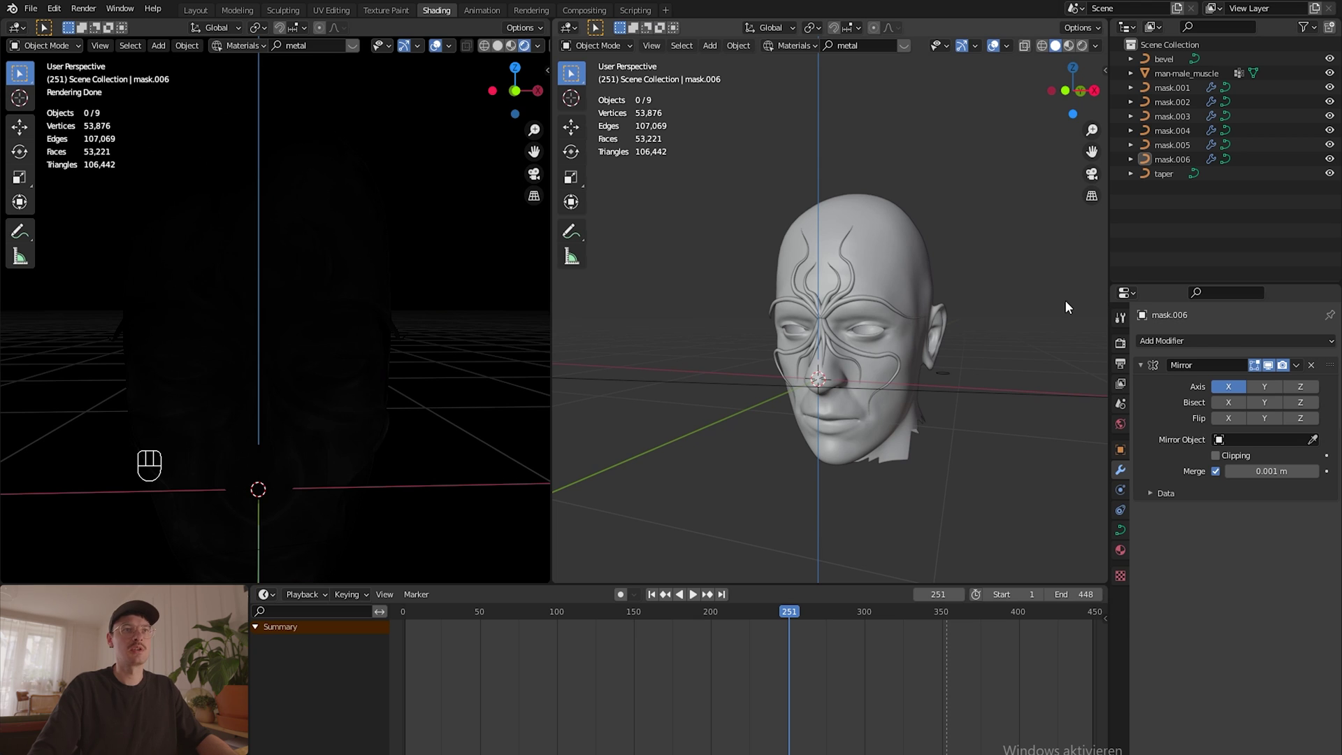
left_click(1123, 346)
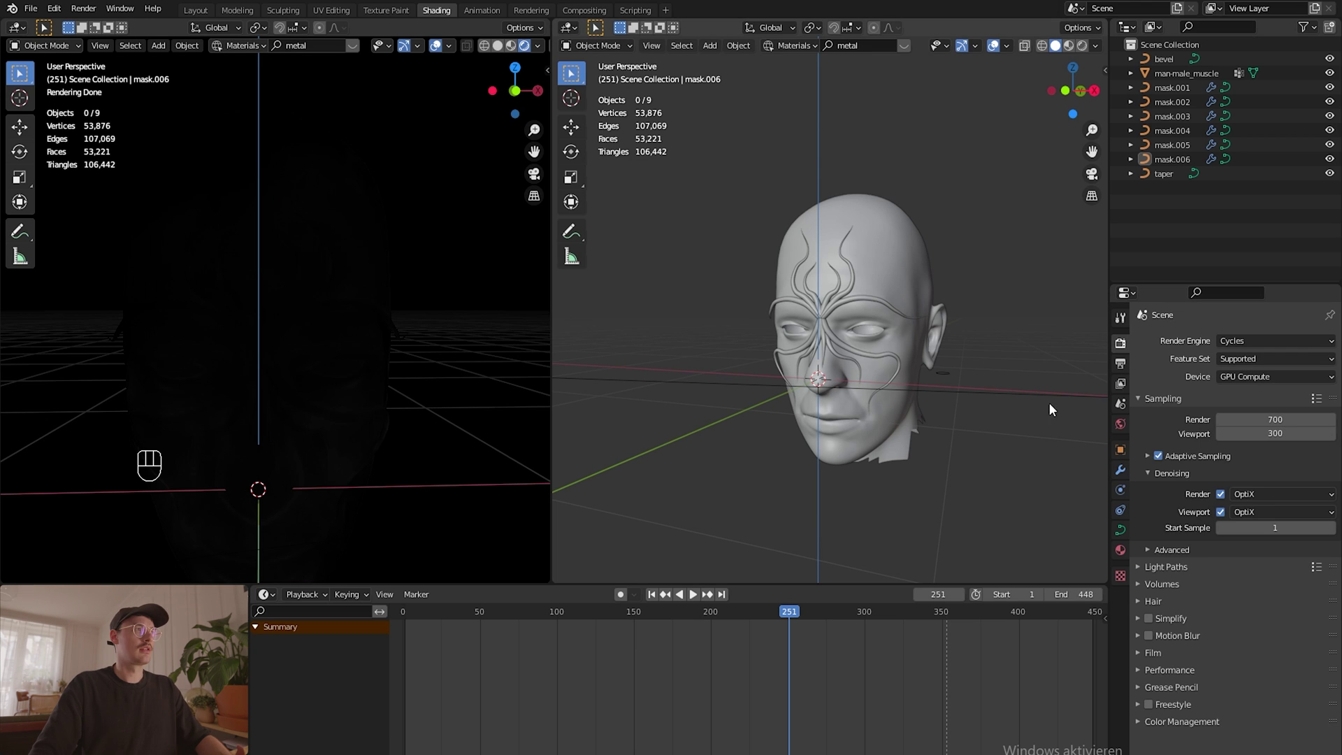
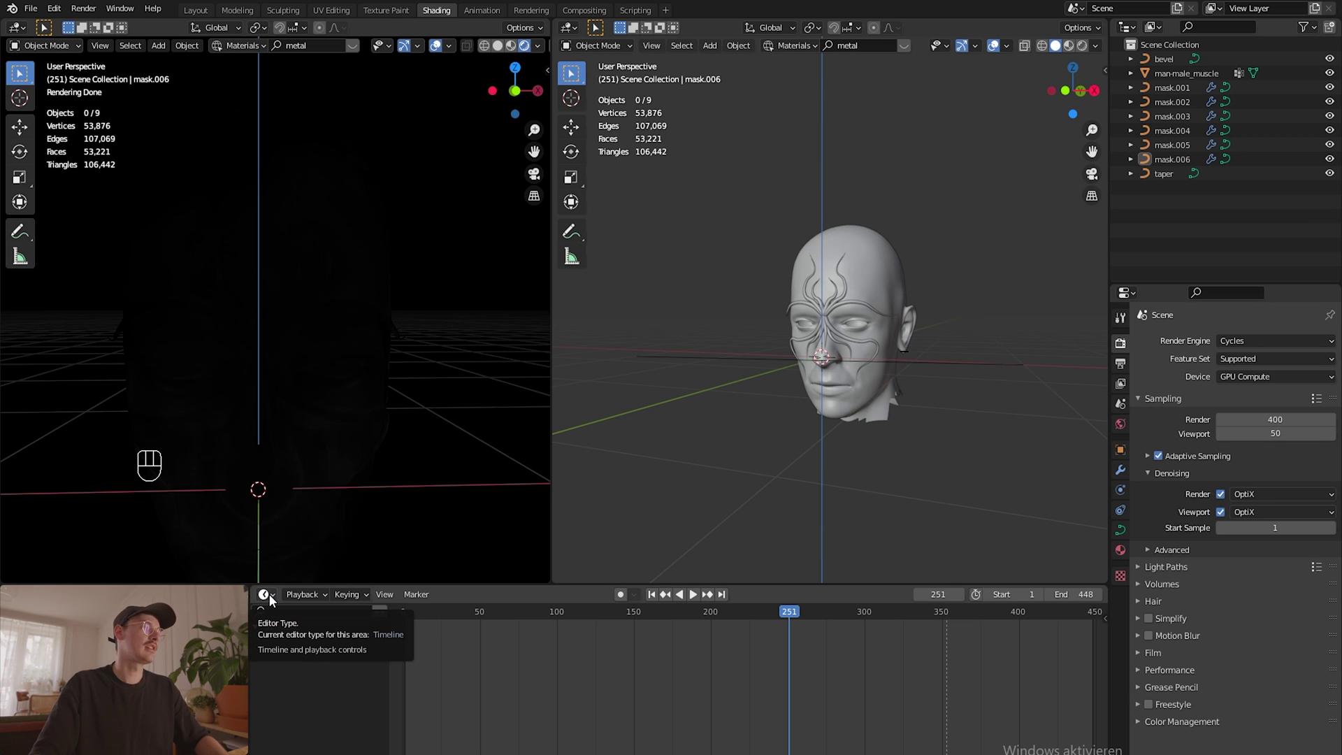
Step: Turn the timeline into a World Shader Editor and delete the old world nodes
left_click_drag(272, 599, 277, 595)
left_click_drag(277, 595, 452, 649)
left_click_drag(278, 602, 331, 719)
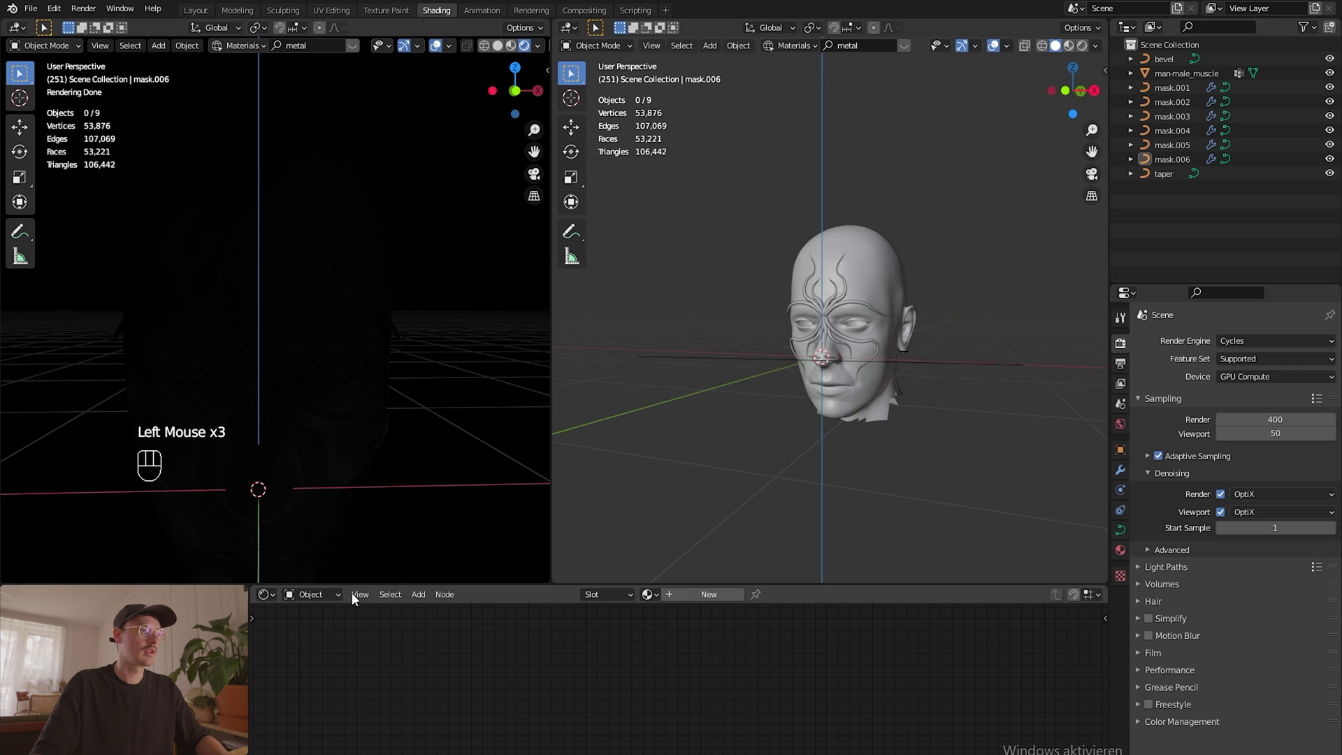
left_click_drag(297, 596, 353, 645)
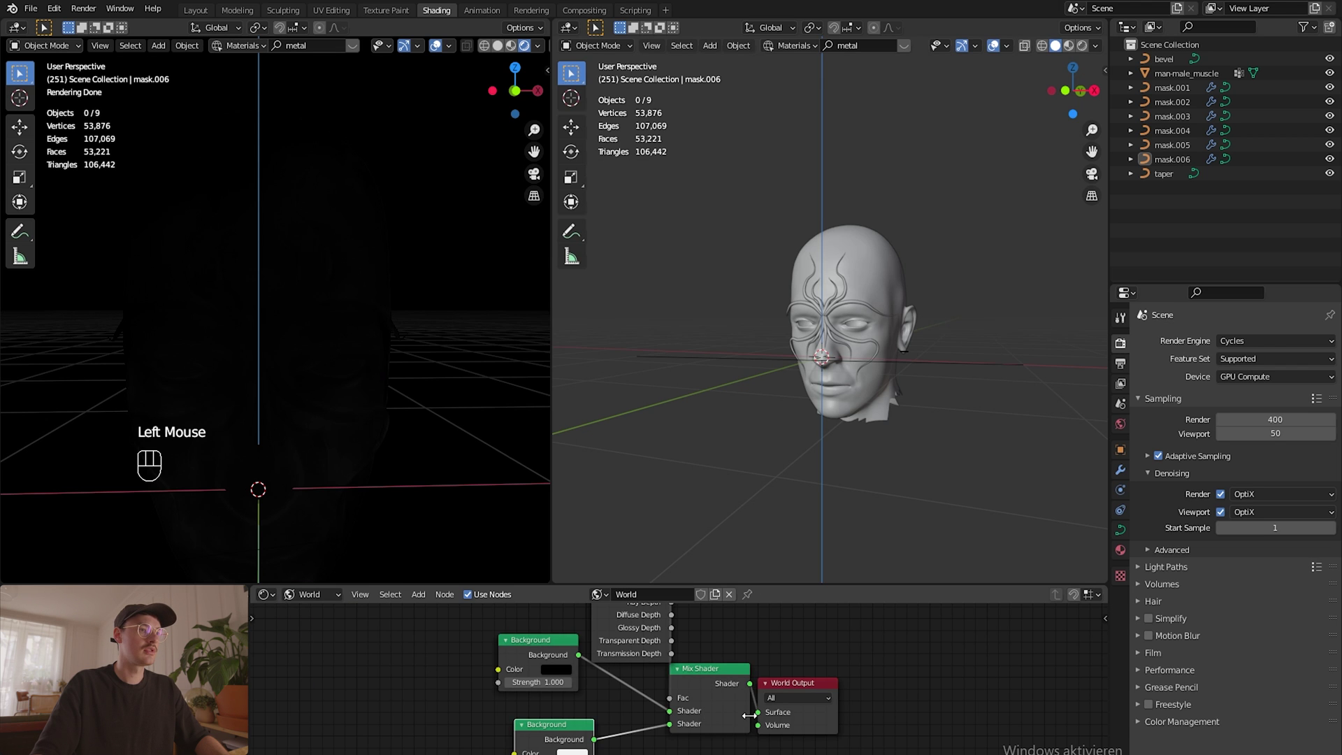
scroll("down", 3)
scroll("down", 3)
left_click_drag(707, 639, 541, 737)
key("x")
Step: Add an Environment Texture with the studio HDRI and expose objects' render visibility settings
middle_click(649, 669)
key("shift+a")
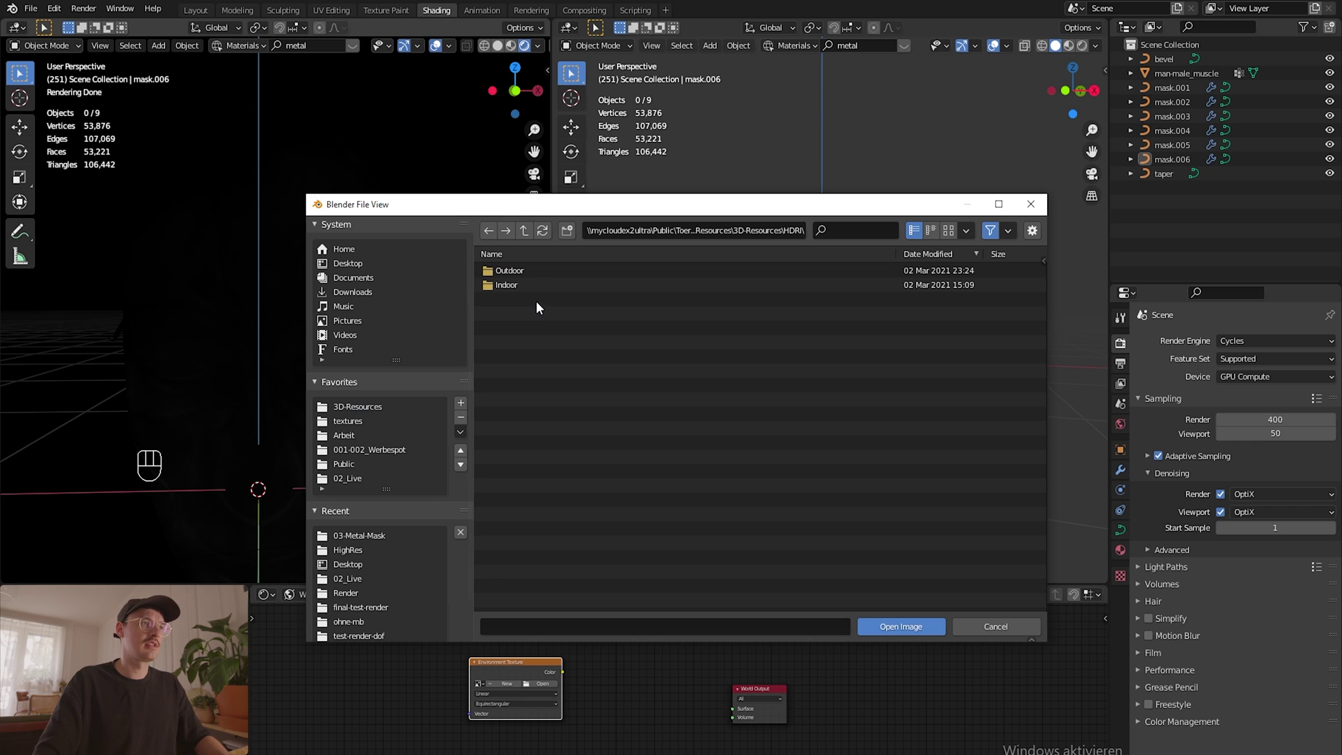
scroll("down", 3)
left_click_drag(241, 383, 306, 374)
scroll("down", 3)
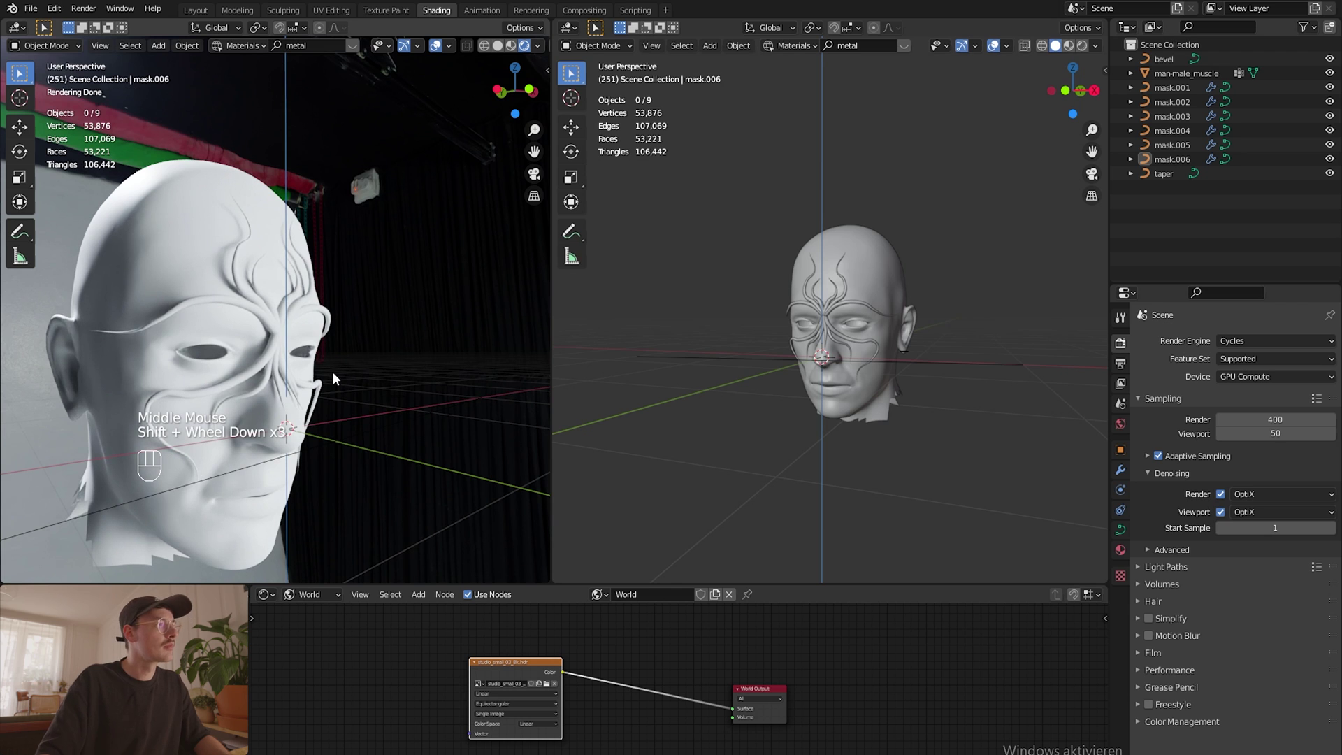
left_click(992, 214)
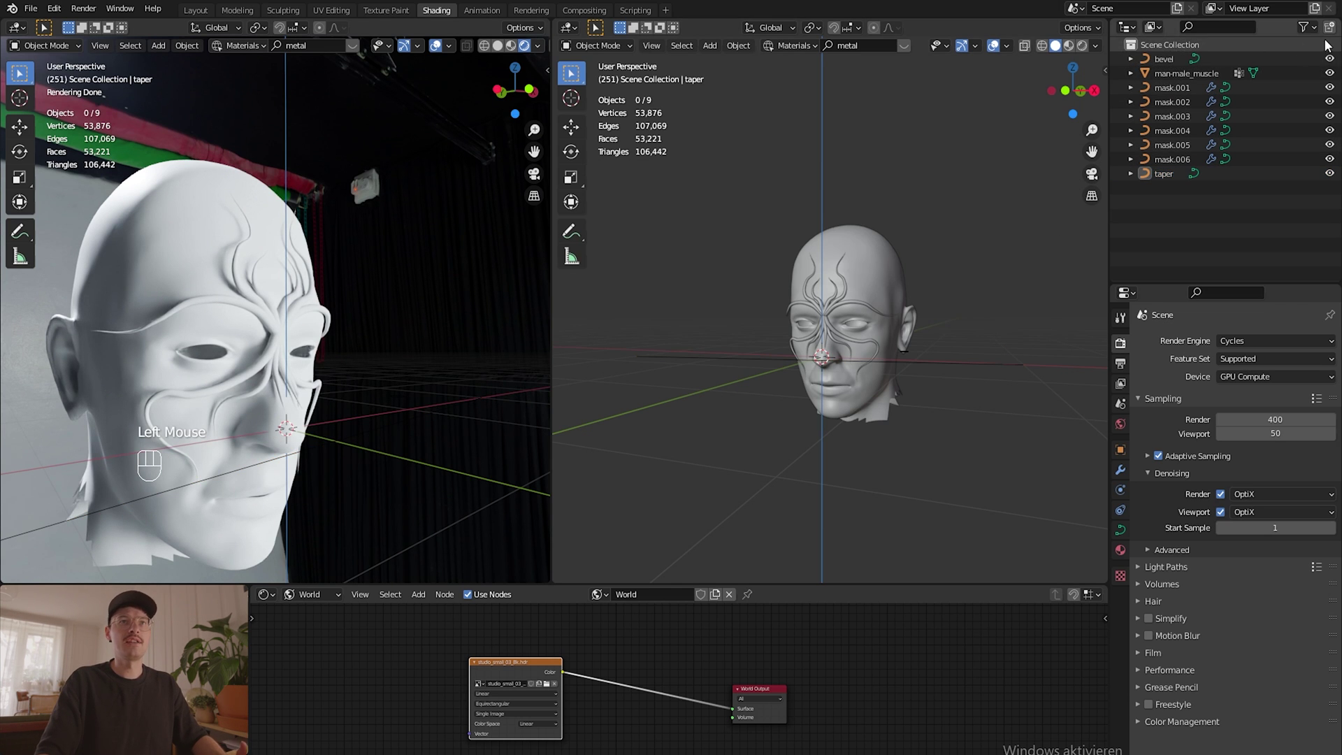
left_click_drag(1310, 30, 1315, 32)
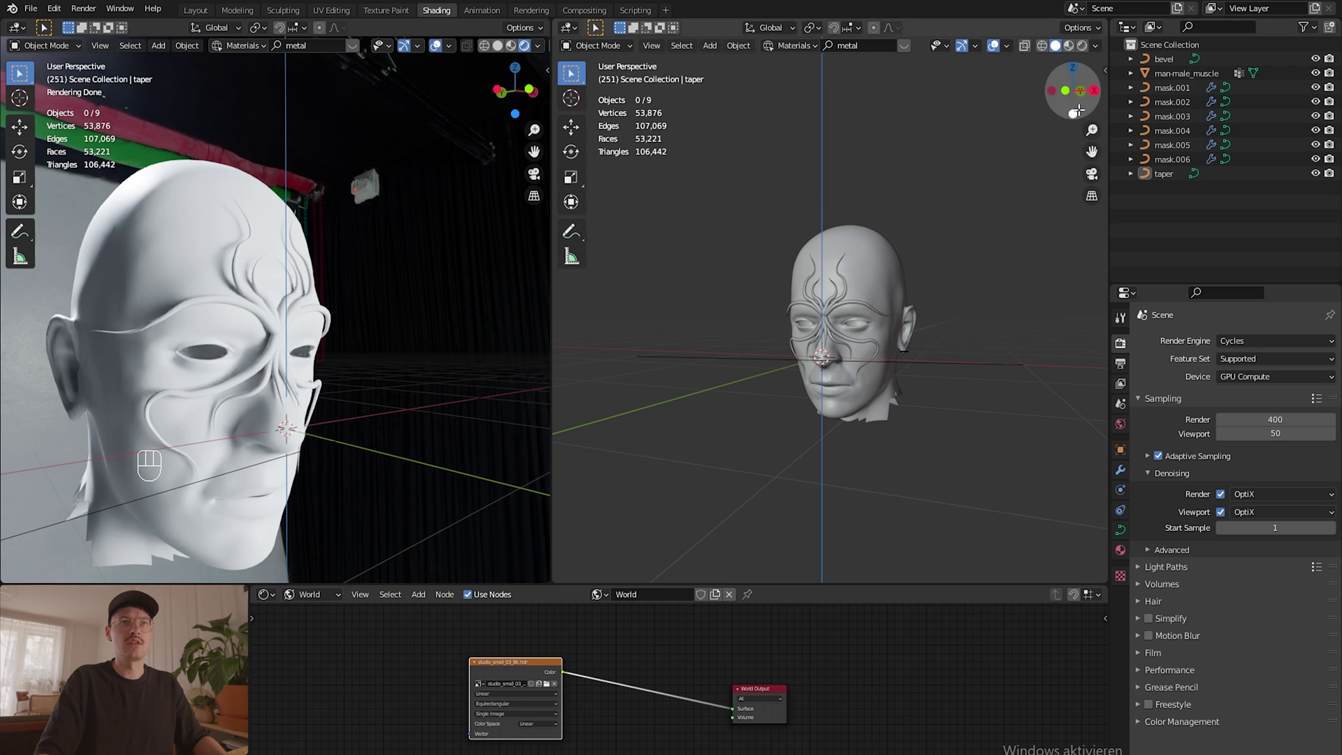
Step: Disable viewport and render visibility of man-male_muscle, then select the mask.002 curve
left_click(1322, 76)
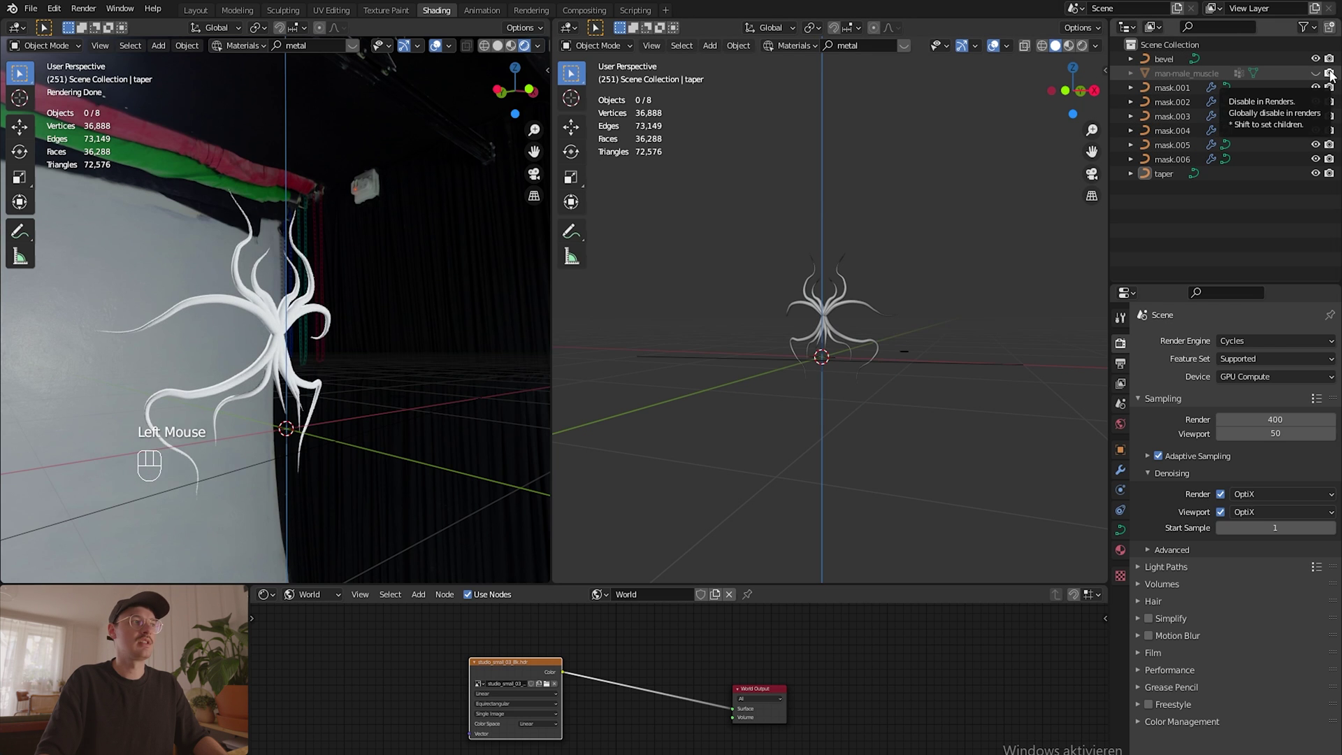
left_click(1334, 76)
scroll("up", 3)
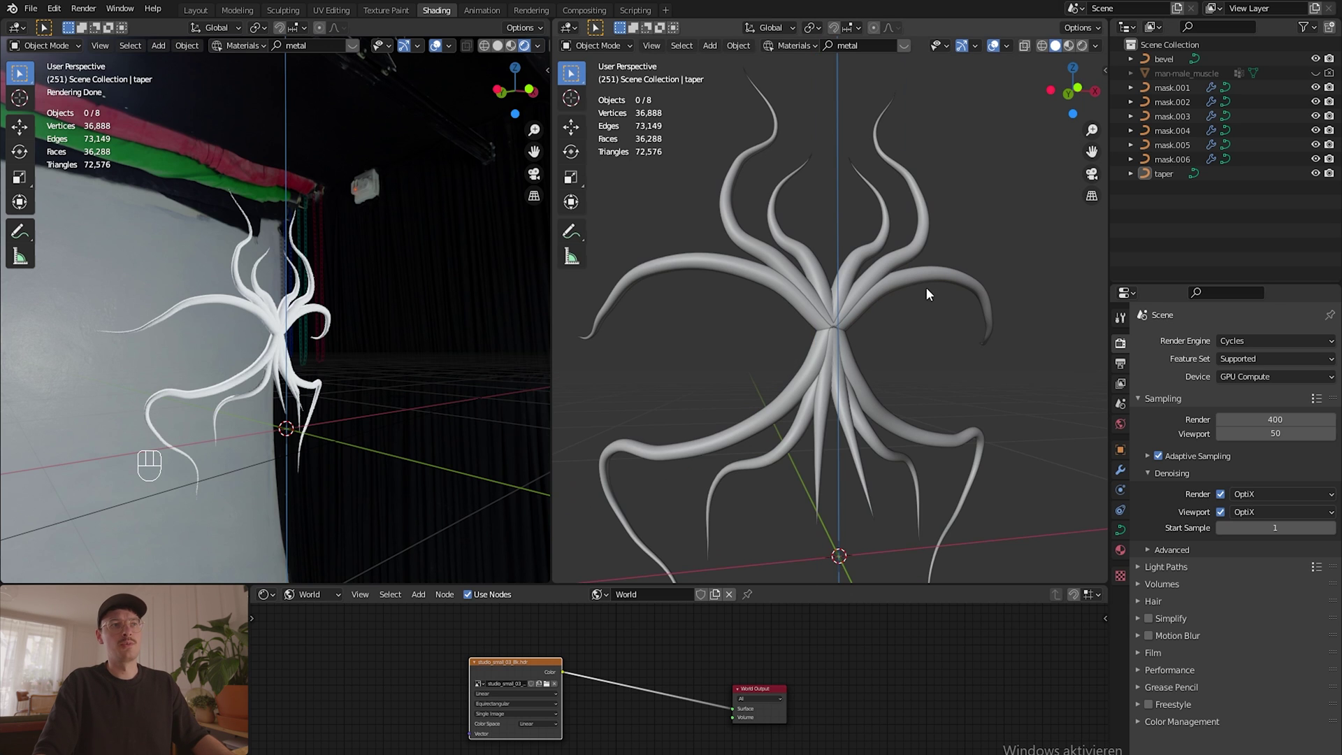
scroll("down", 3)
left_click(849, 301)
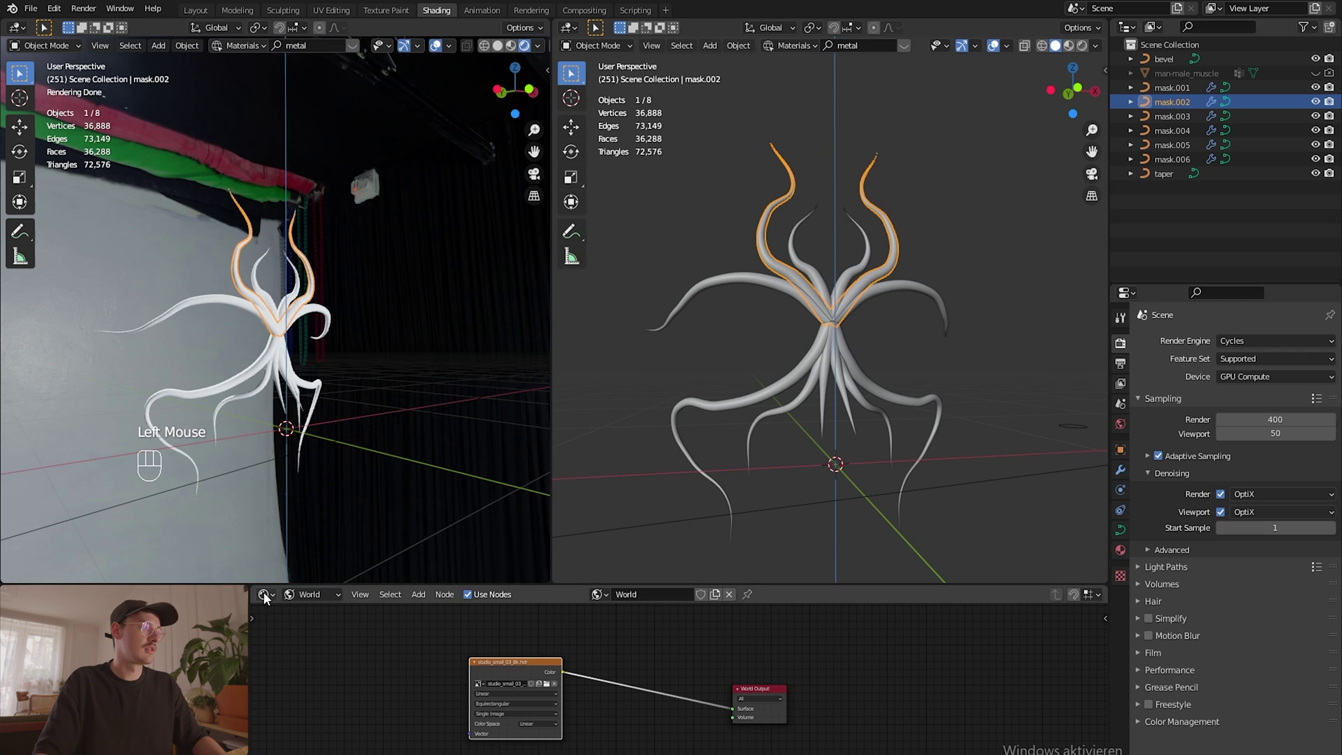
Step: Set the Mask Principled BSDF to Metallic 1.0, Roughness 0.255 and a darker grey Base Color
left_click_drag(324, 598, 336, 618)
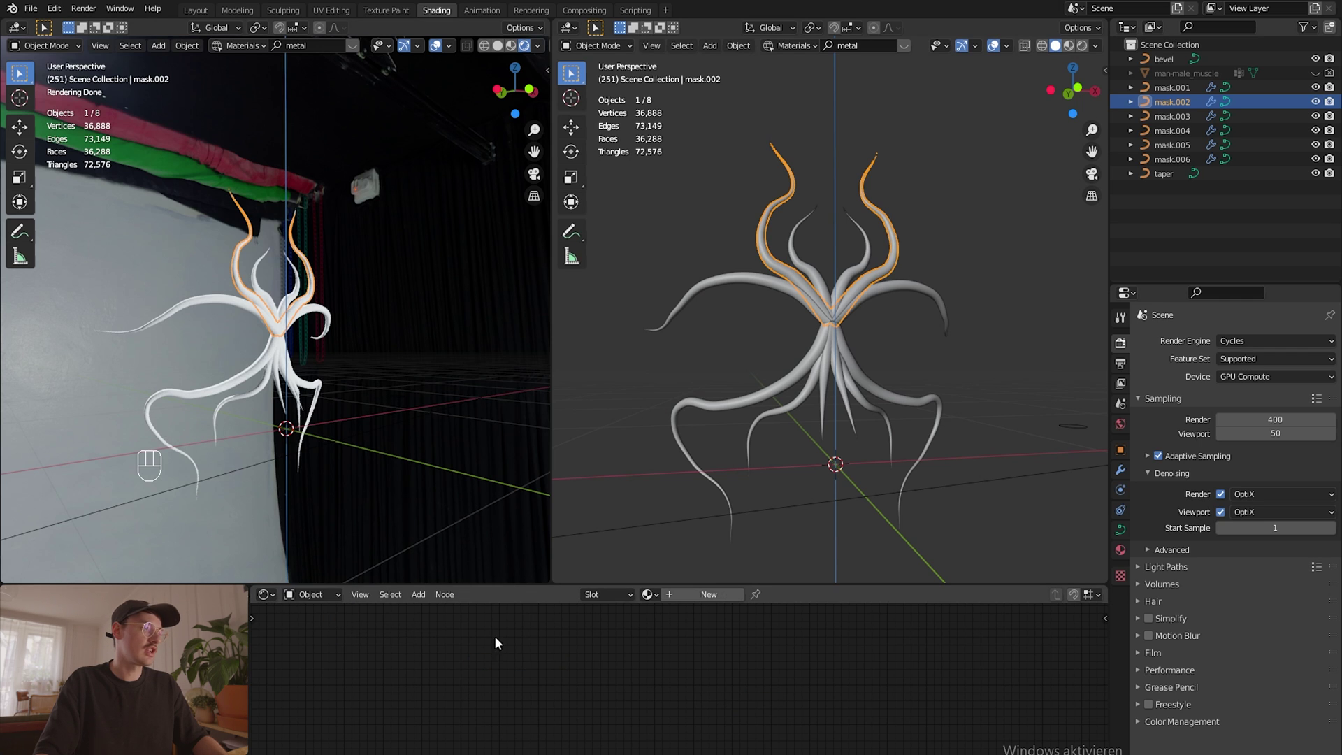
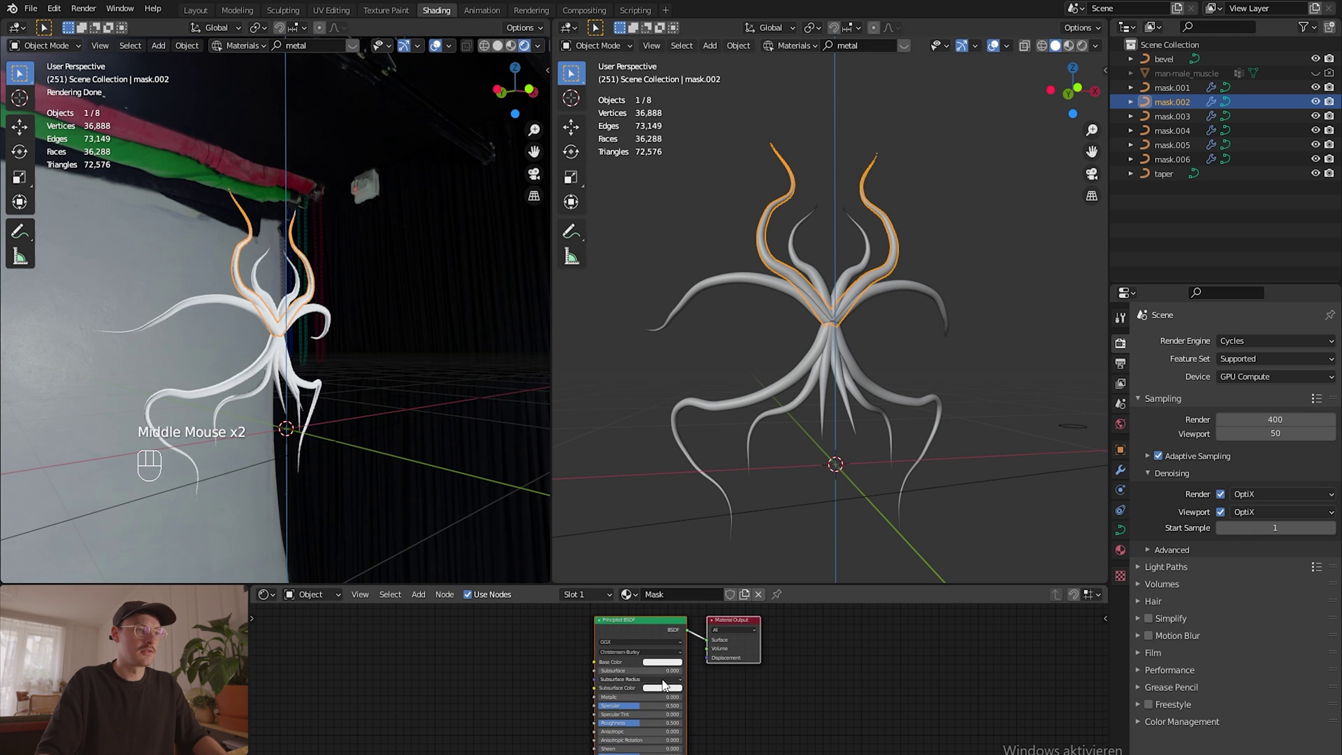
scroll("up", 3)
scroll("up", 3)
left_click_drag(588, 701, 689, 697)
scroll("up", 3)
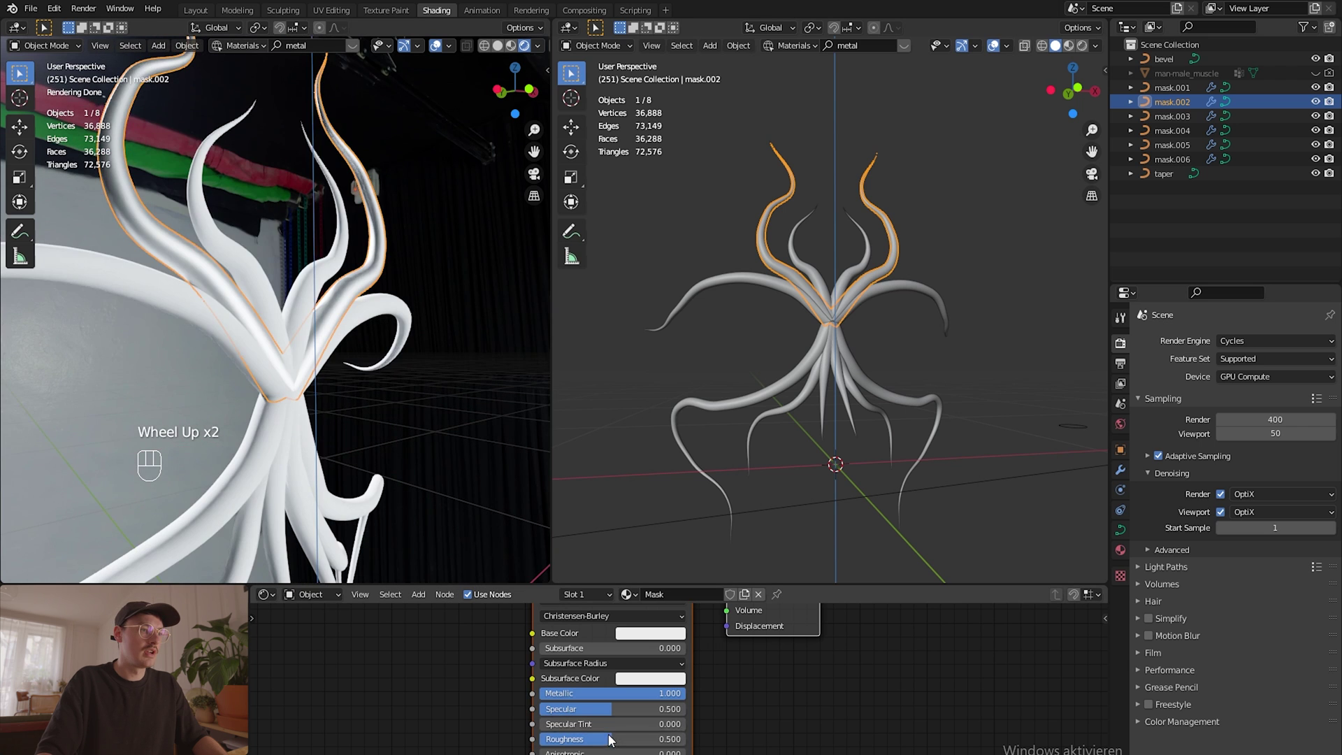
left_click_drag(614, 744, 581, 744)
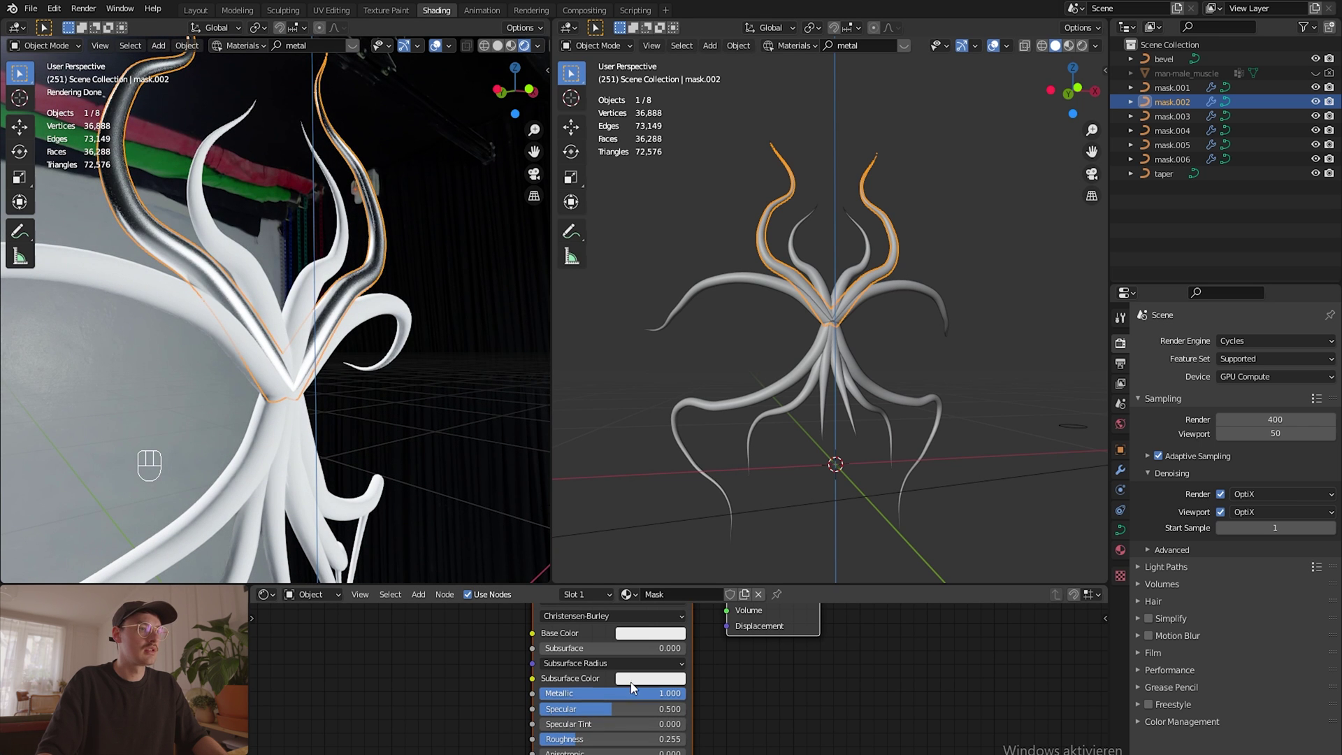
left_click(647, 640)
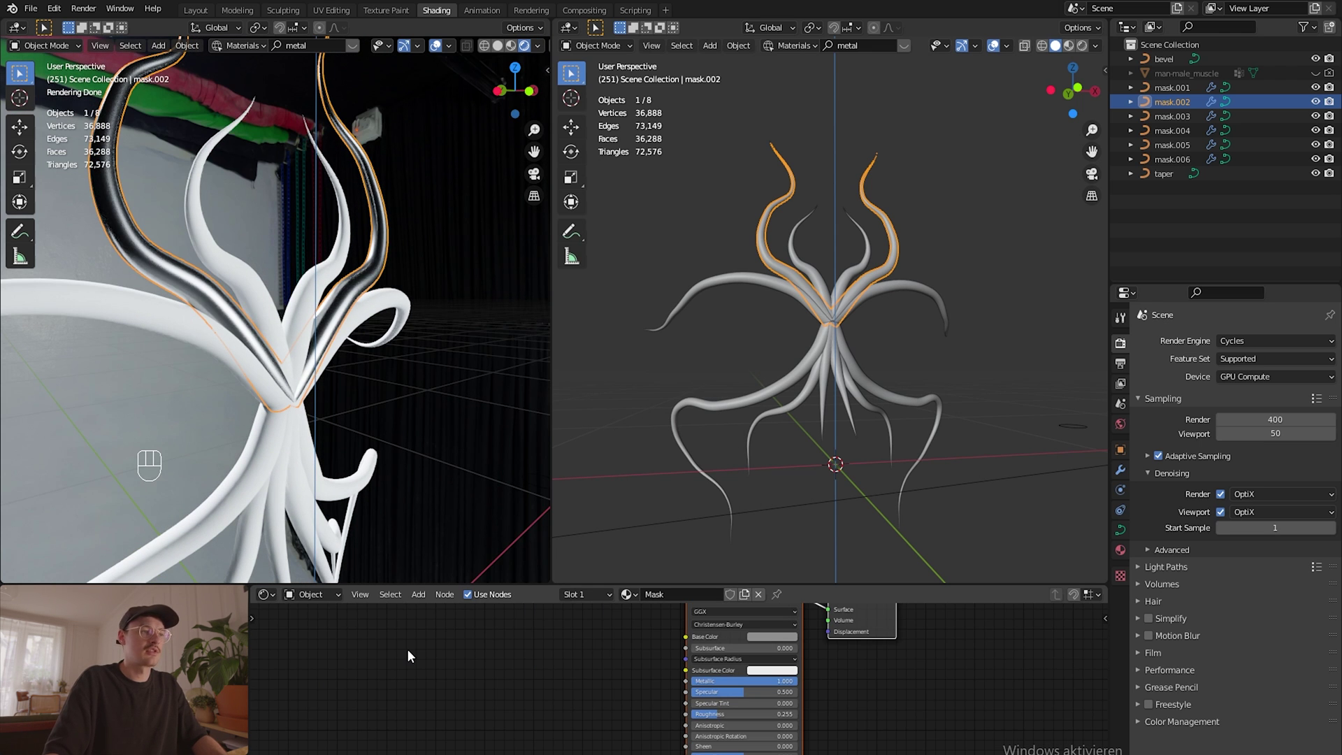
Step: Add a Noise Texture, wire its Color into Principled Roughness and preview it on the mask
key("shift+a")
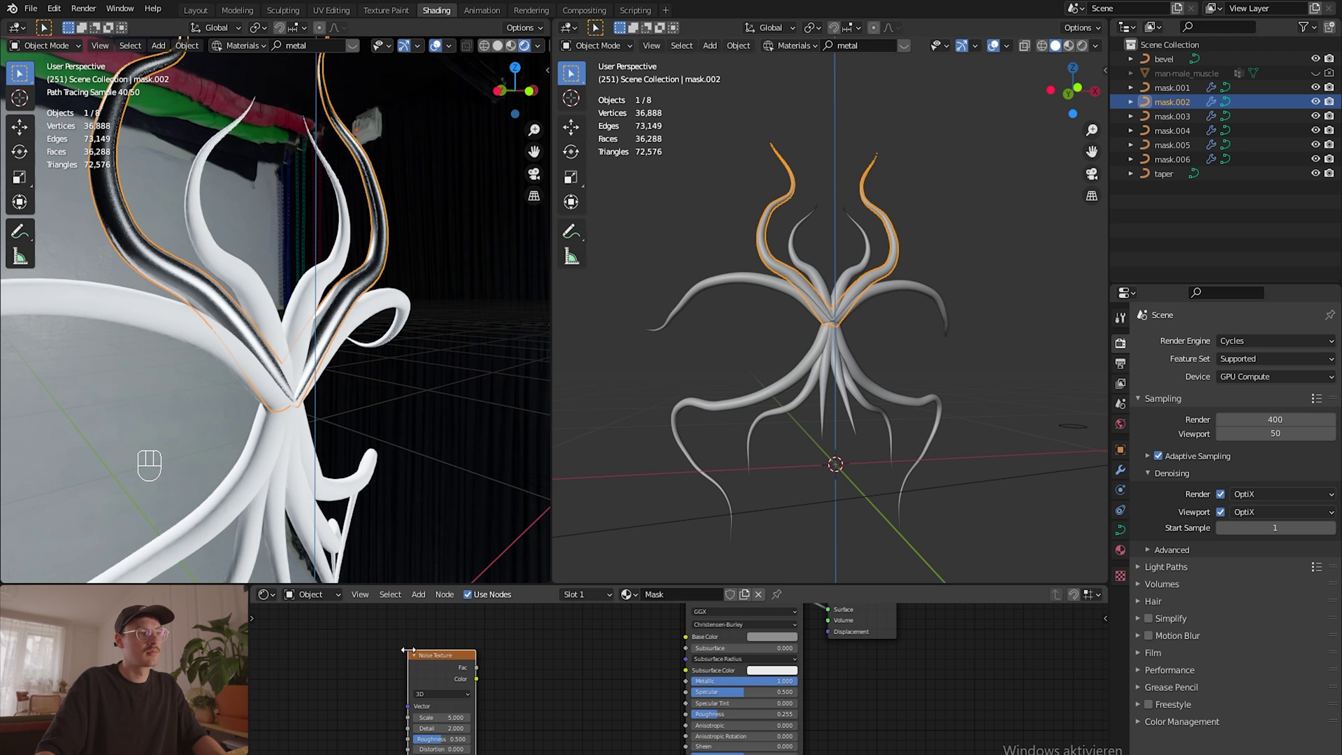
left_click_drag(478, 683, 683, 715)
key("ctrl+t")
key("ctrl+z")
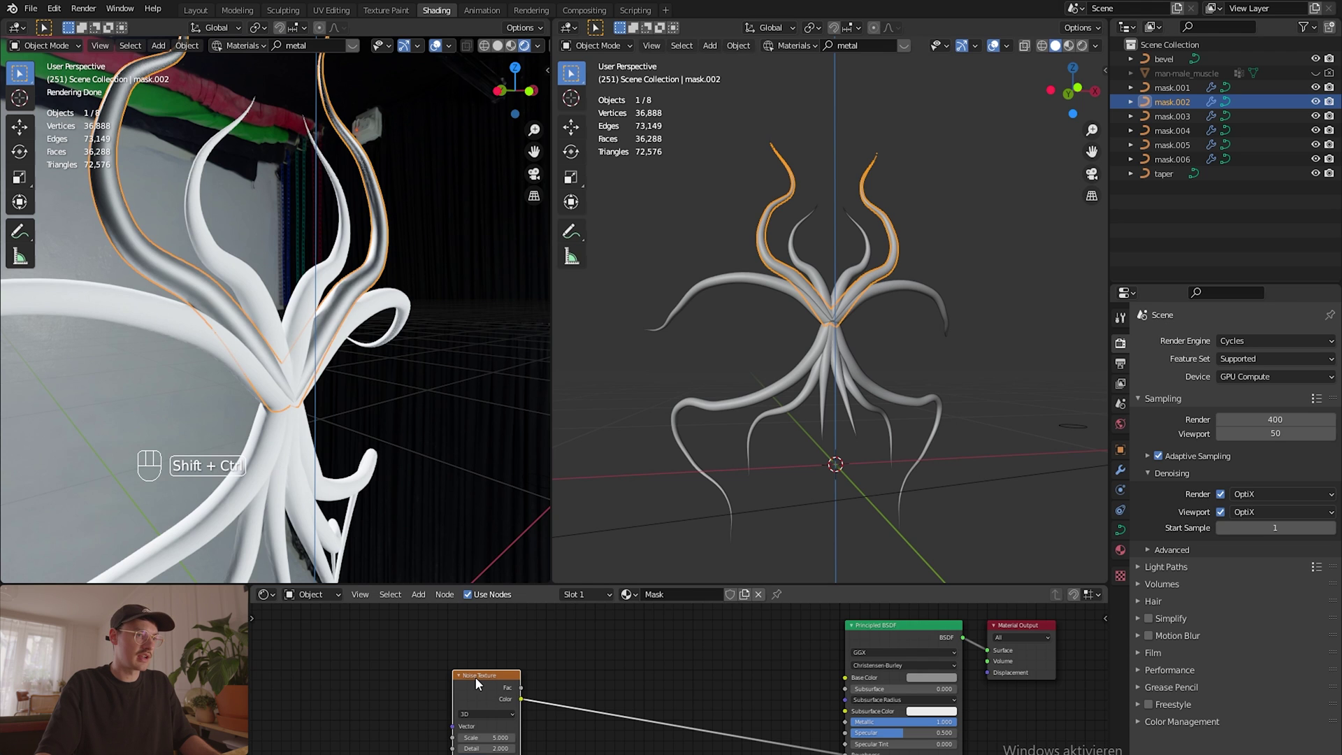
left_click(479, 682)
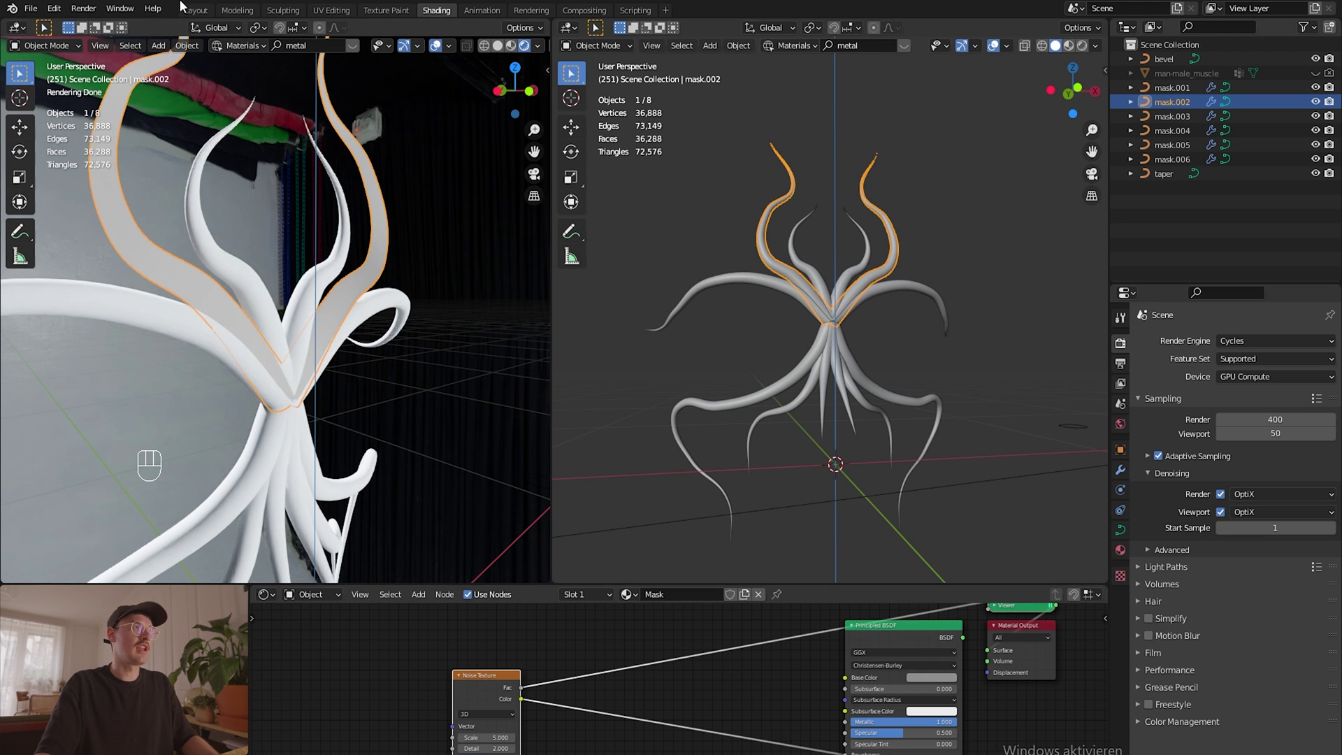
Step: Set the noise to Scale 219, Detail 11.2, Distortion 4.8 and restore the full material preview
left_click_drag(62, 18, 258, 74)
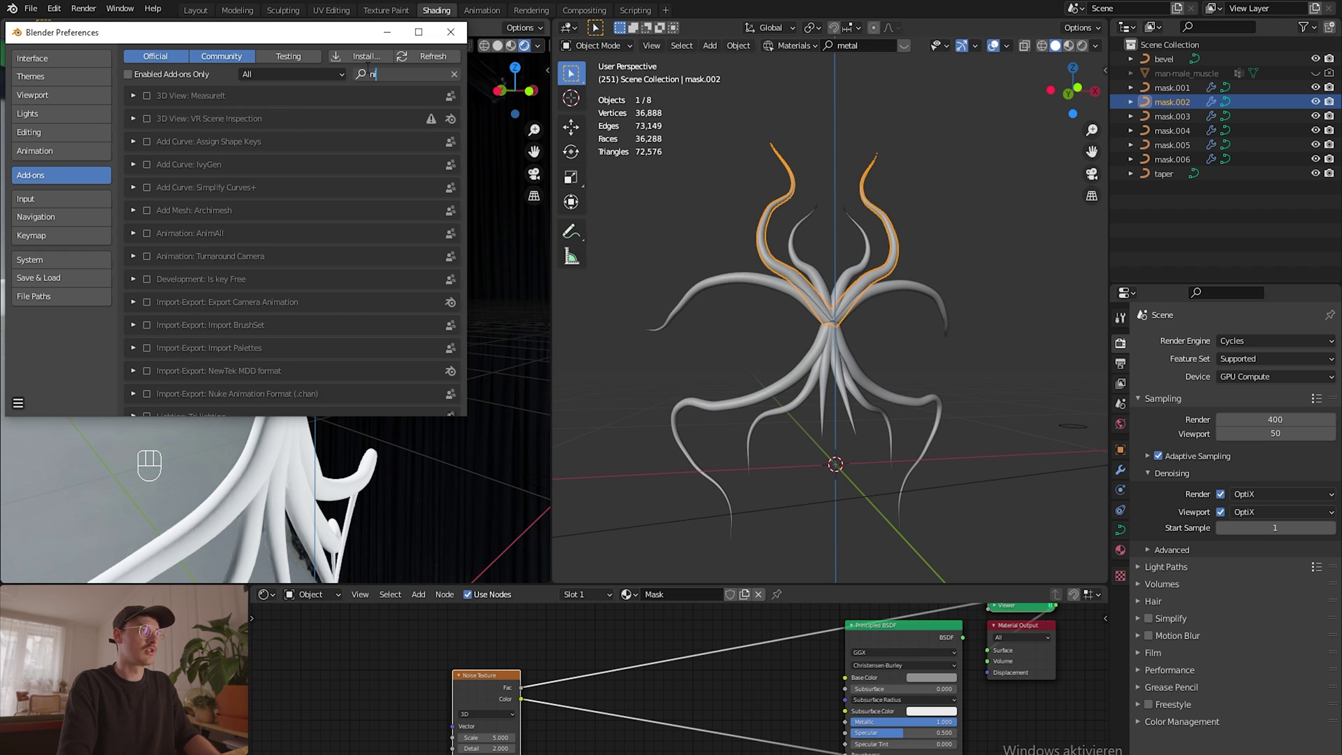
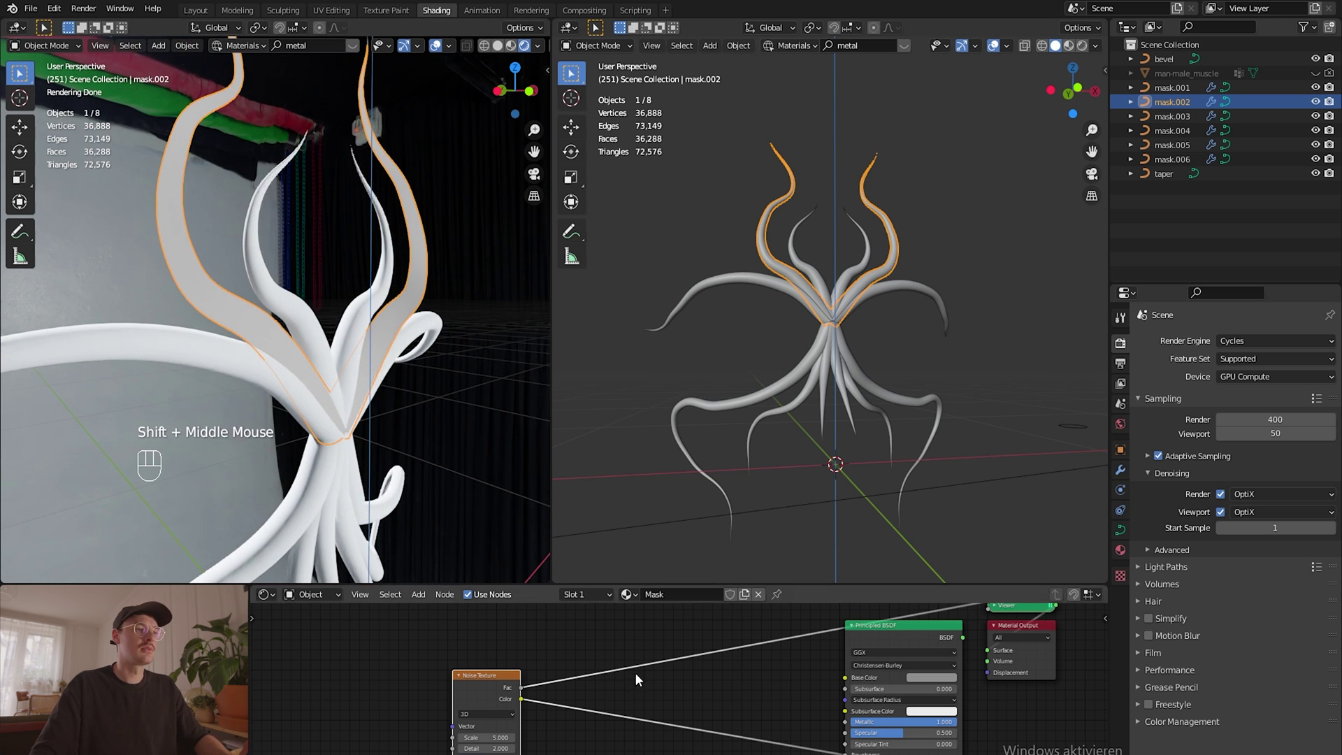
scroll("up", 3)
key("ctrl+z")
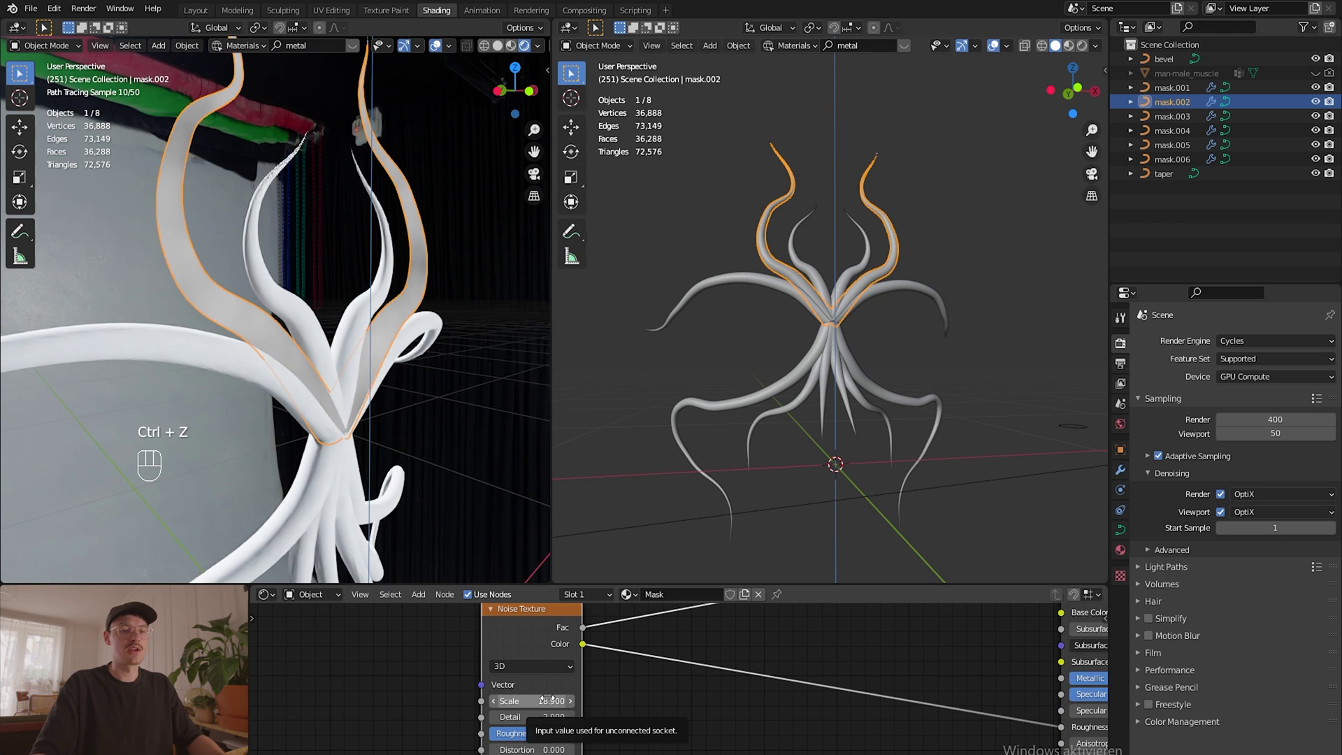
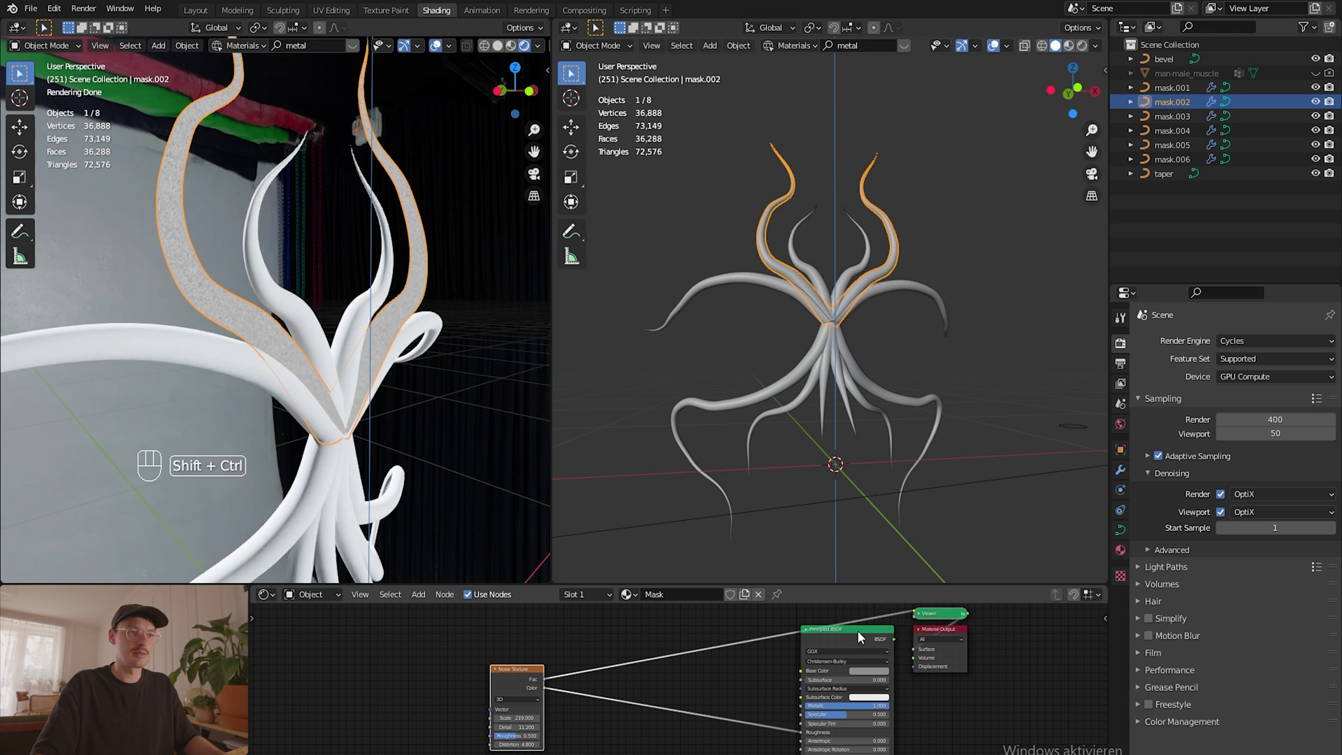
left_click(861, 635)
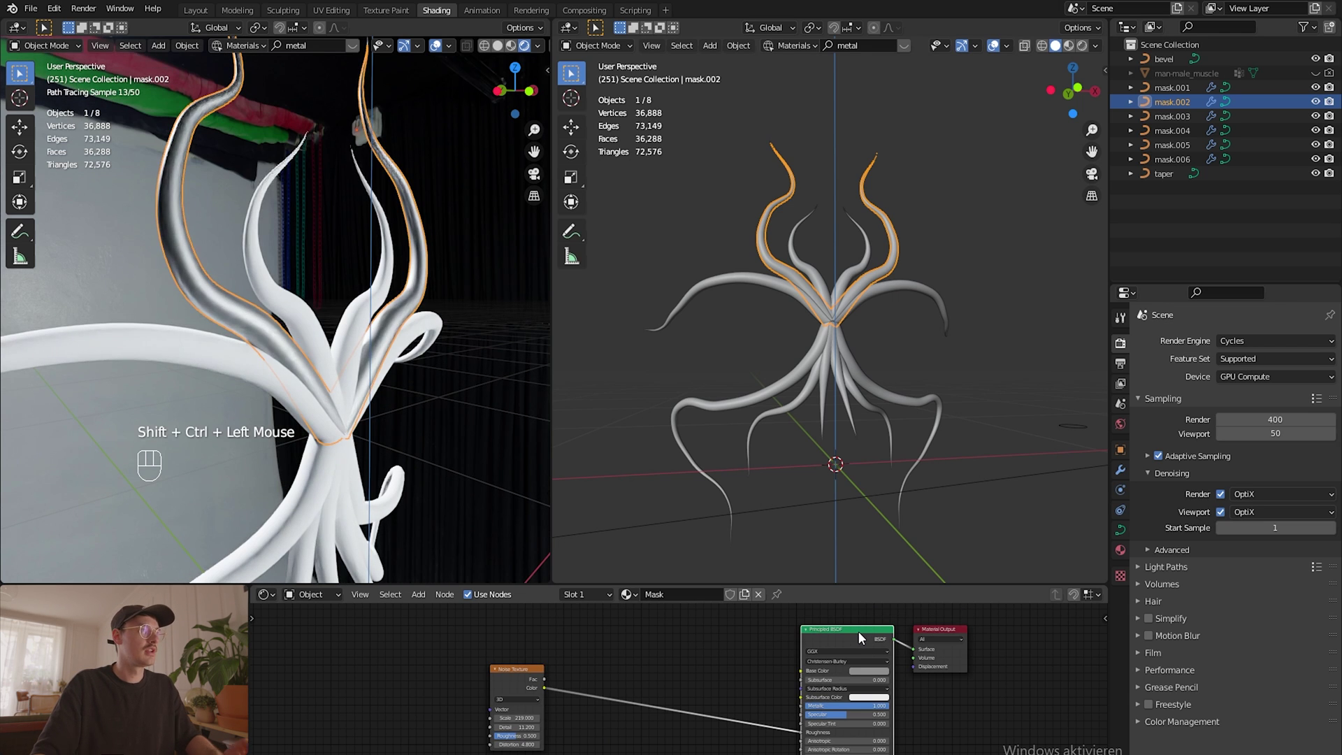
Step: Insert a ColorRamp node onto the Noise-to-Roughness link
key("shift+a")
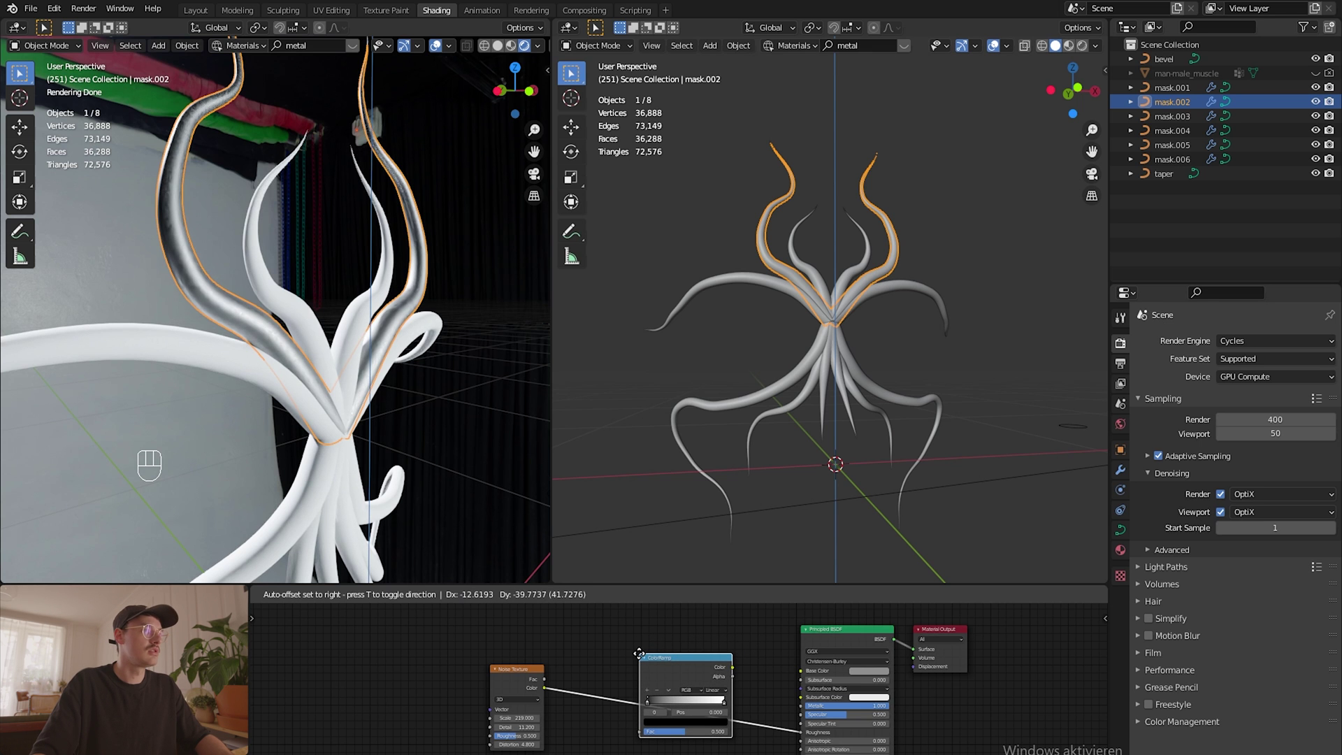
scroll("up", 3)
scroll("up", 3)
left_click_drag(286, 302, 416, 348)
left_click_drag(402, 346, 365, 345)
middle_click(387, 346)
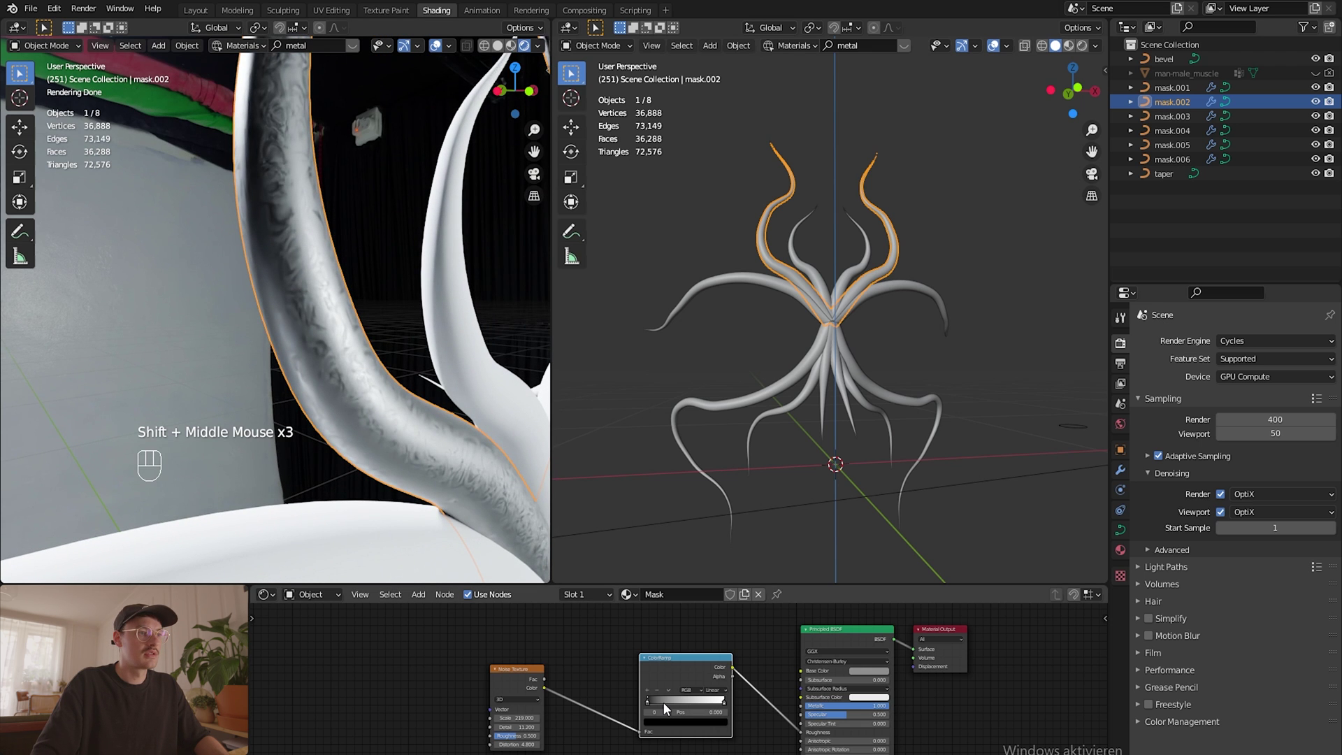
Step: Move the ramp's black stop to about 0.327 and adjust both stop colours for streaky contrast
left_click_drag(651, 706, 676, 706)
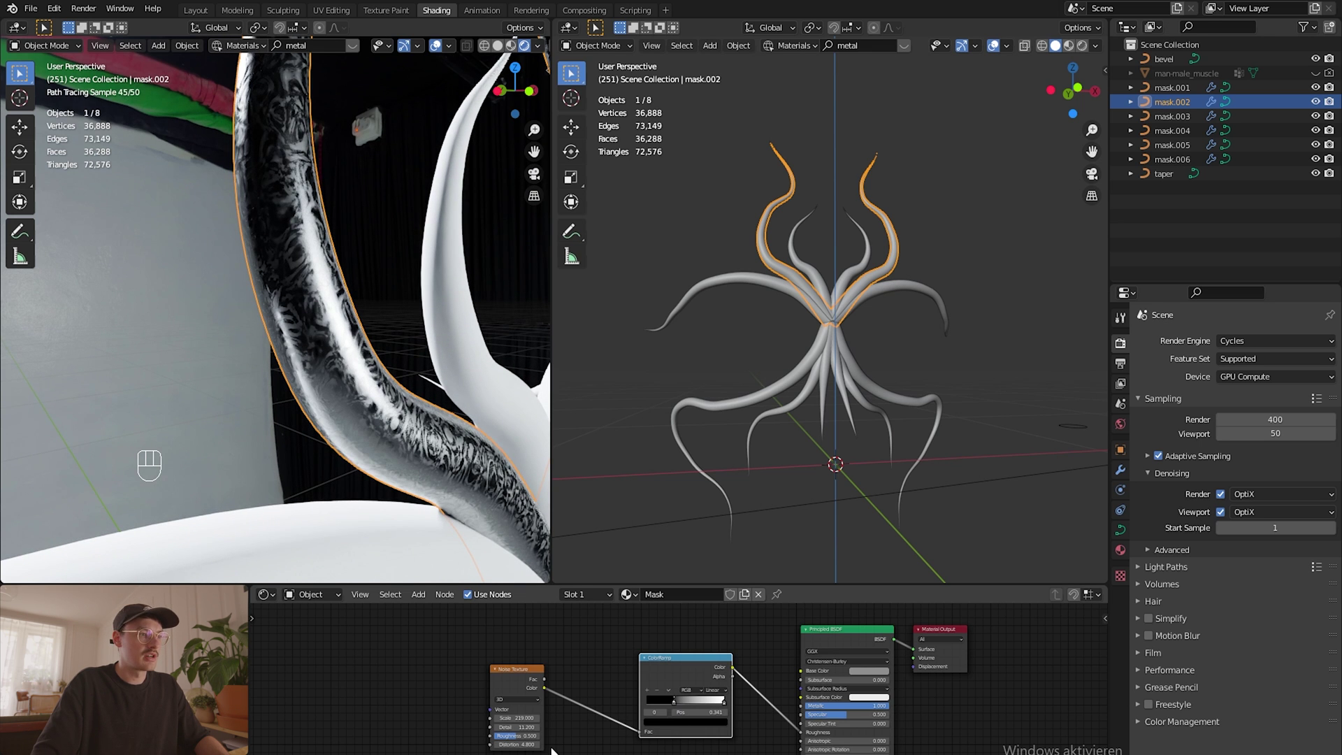
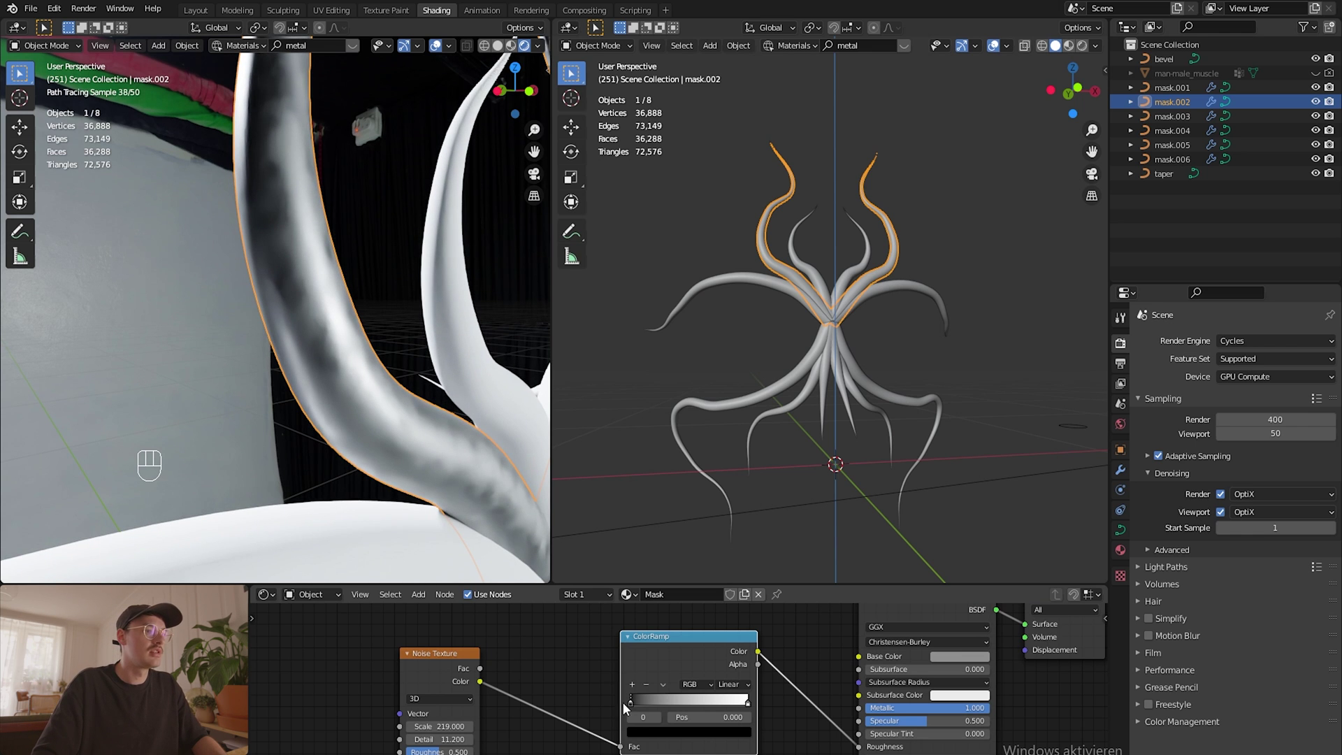
left_click_drag(637, 707, 678, 703)
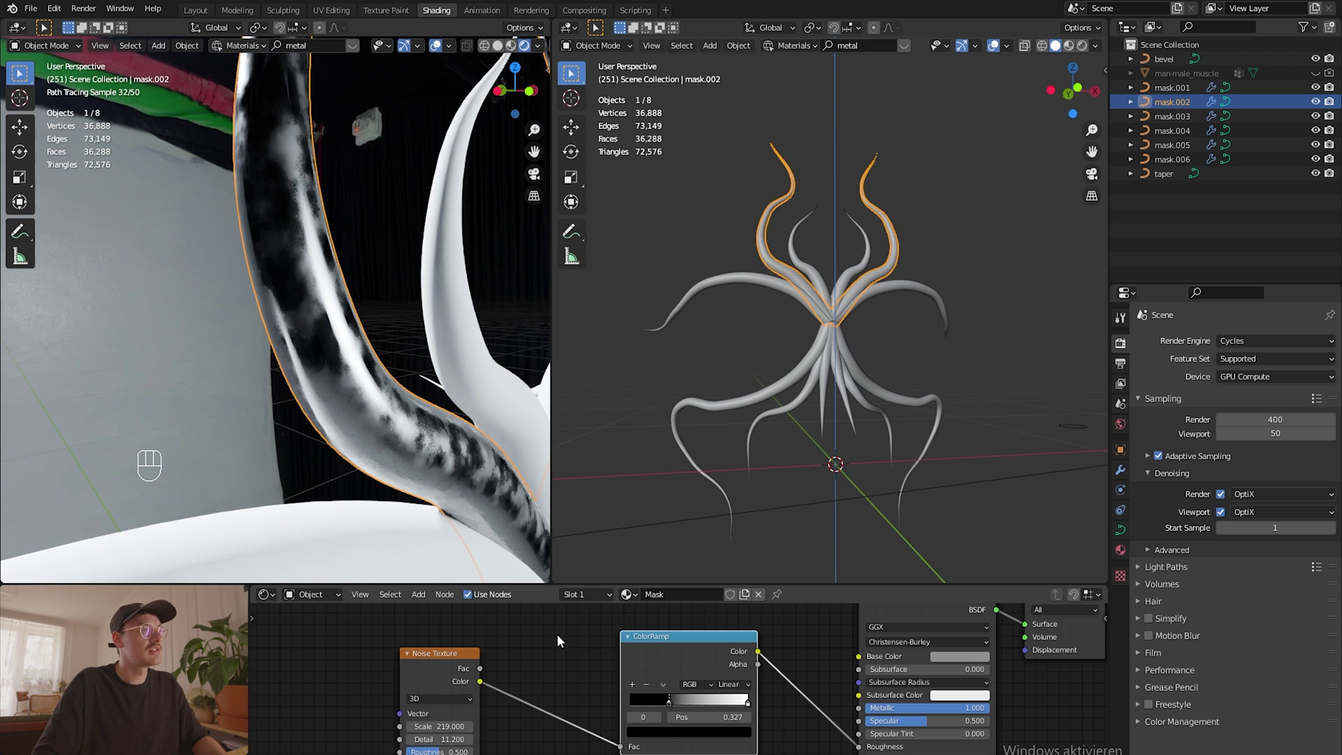
middle_click(413, 357)
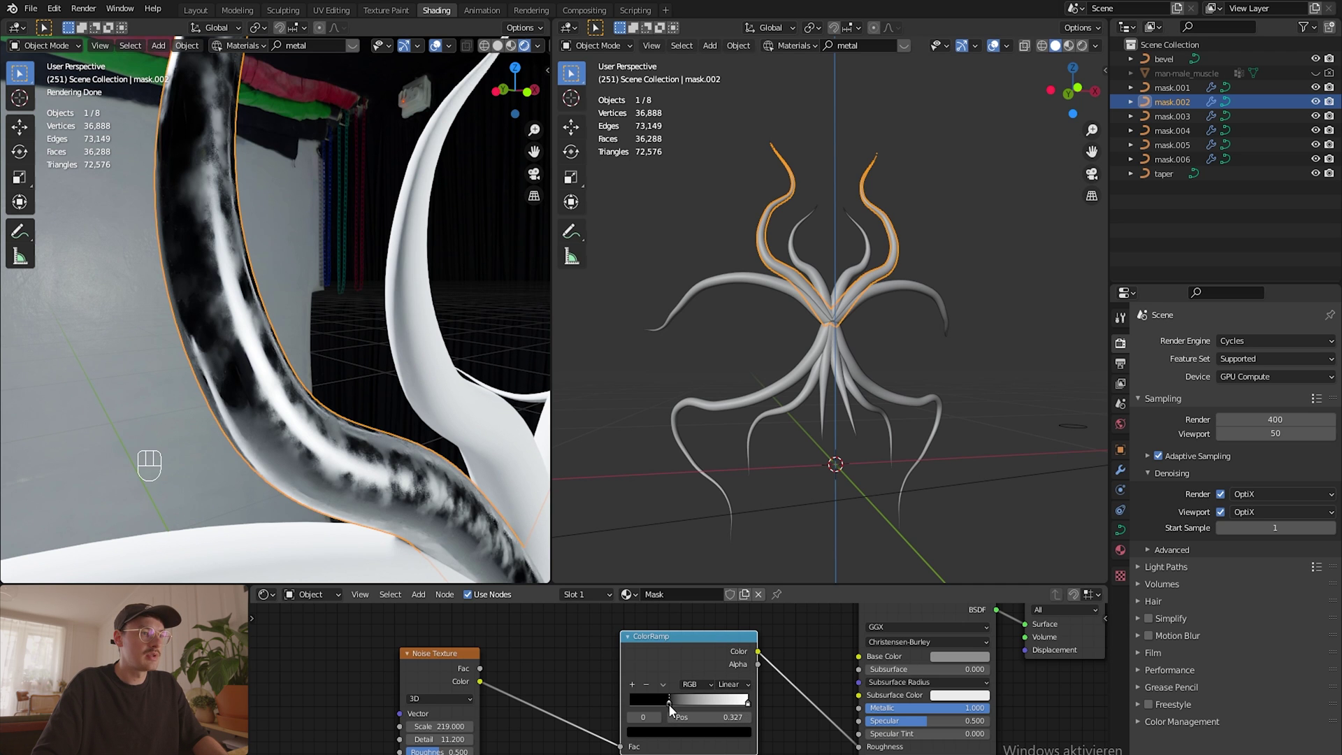
left_click(674, 709)
left_click(669, 735)
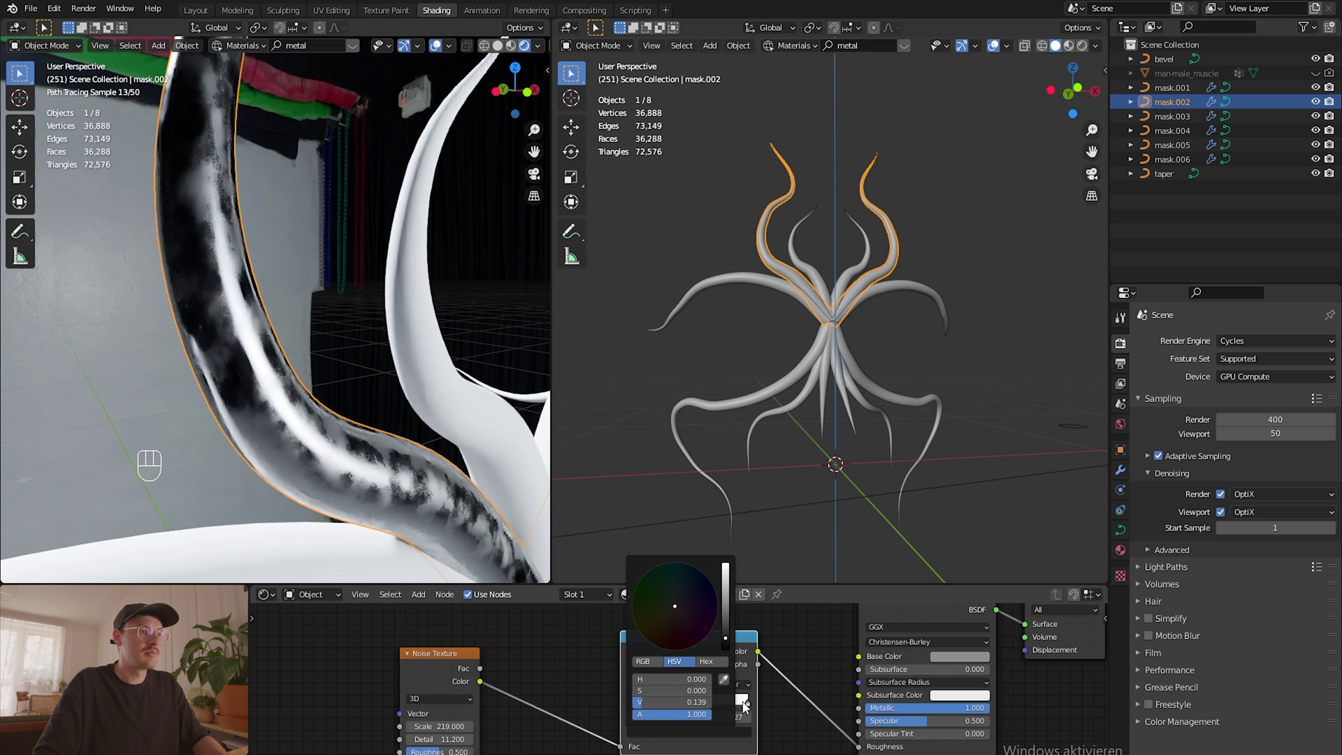
left_click(750, 707)
left_click(722, 741)
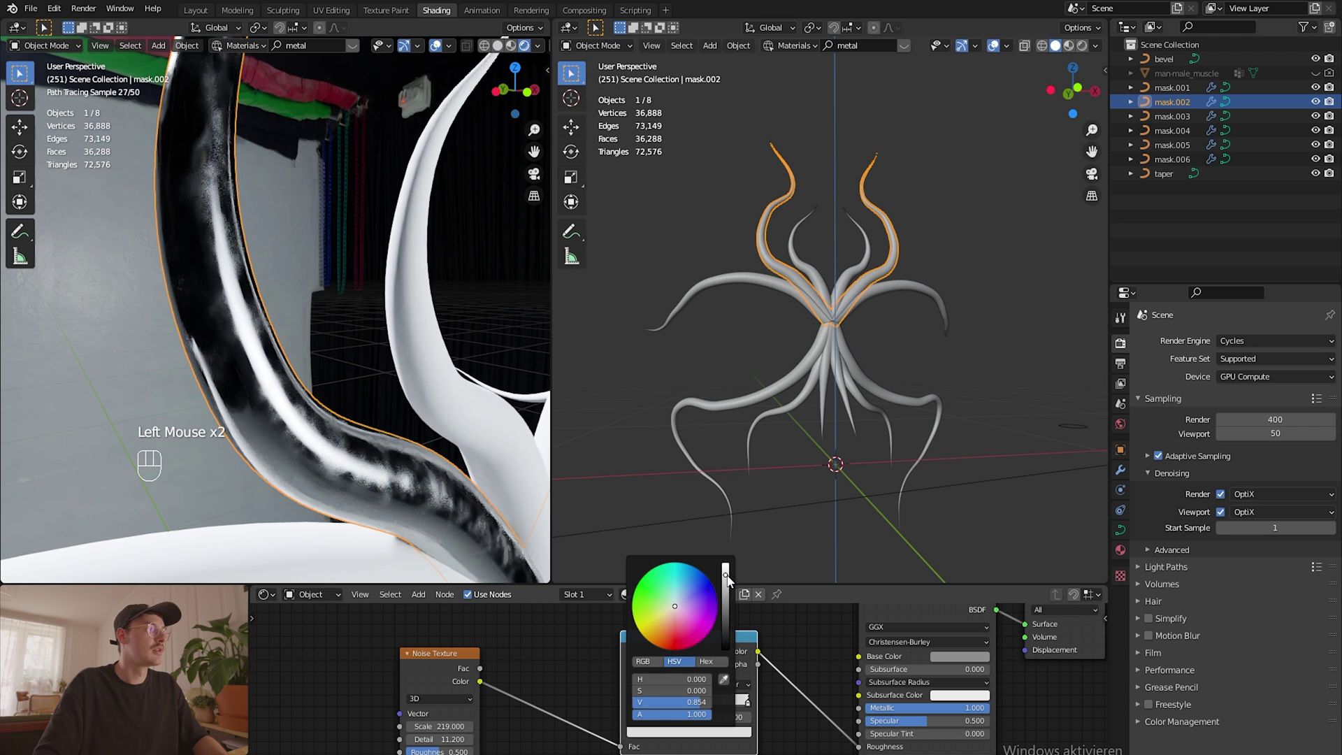
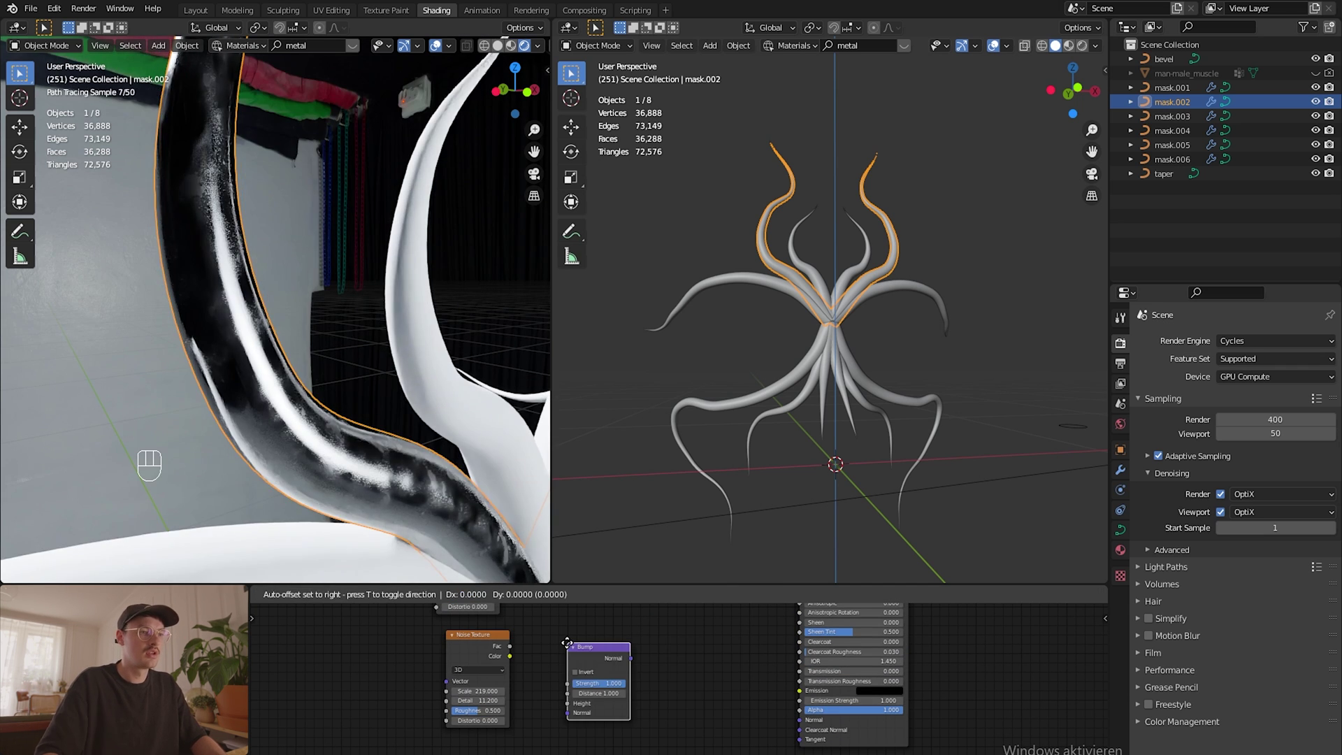
Step: Wire a Bump node (Strength 0.367, Distance 0.010) from Noise Color into Principled Normal
left_click_drag(693, 673, 800, 724)
left_click_drag(633, 710, 521, 657)
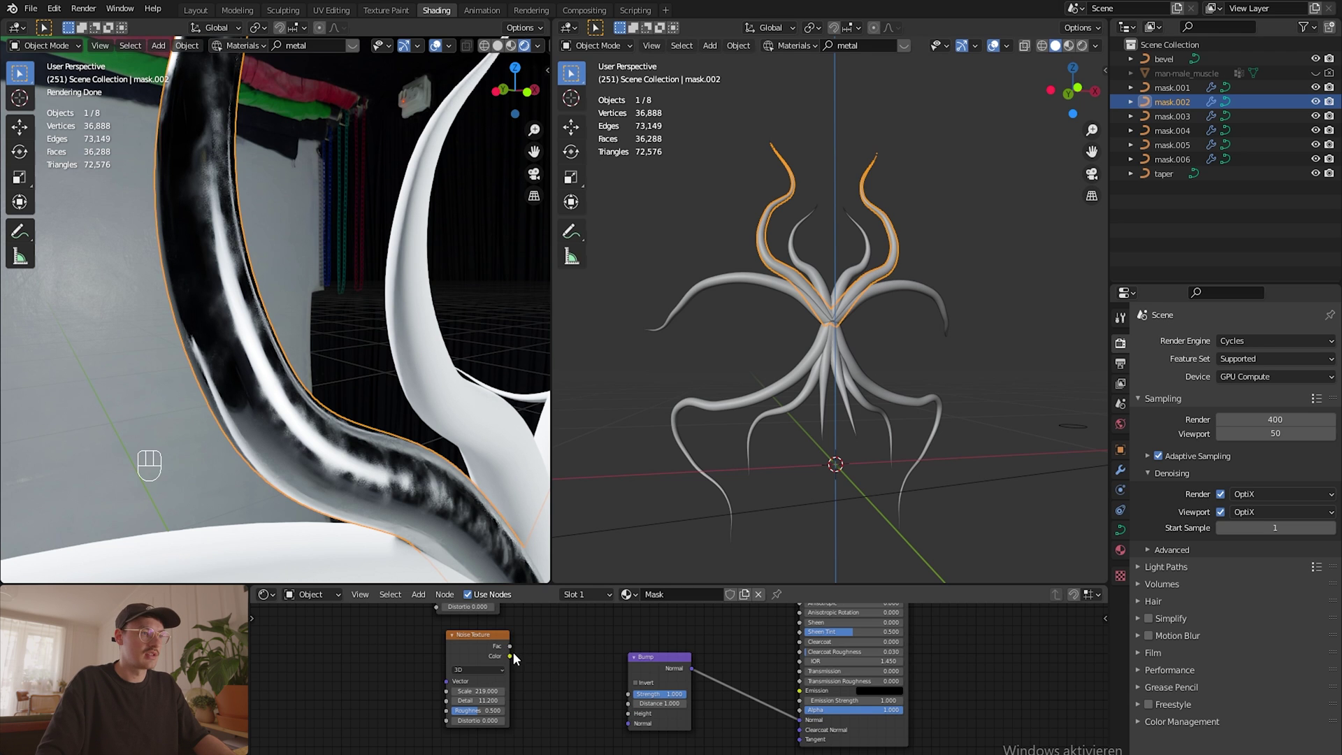
left_click(509, 661)
left_click_drag(516, 662, 632, 718)
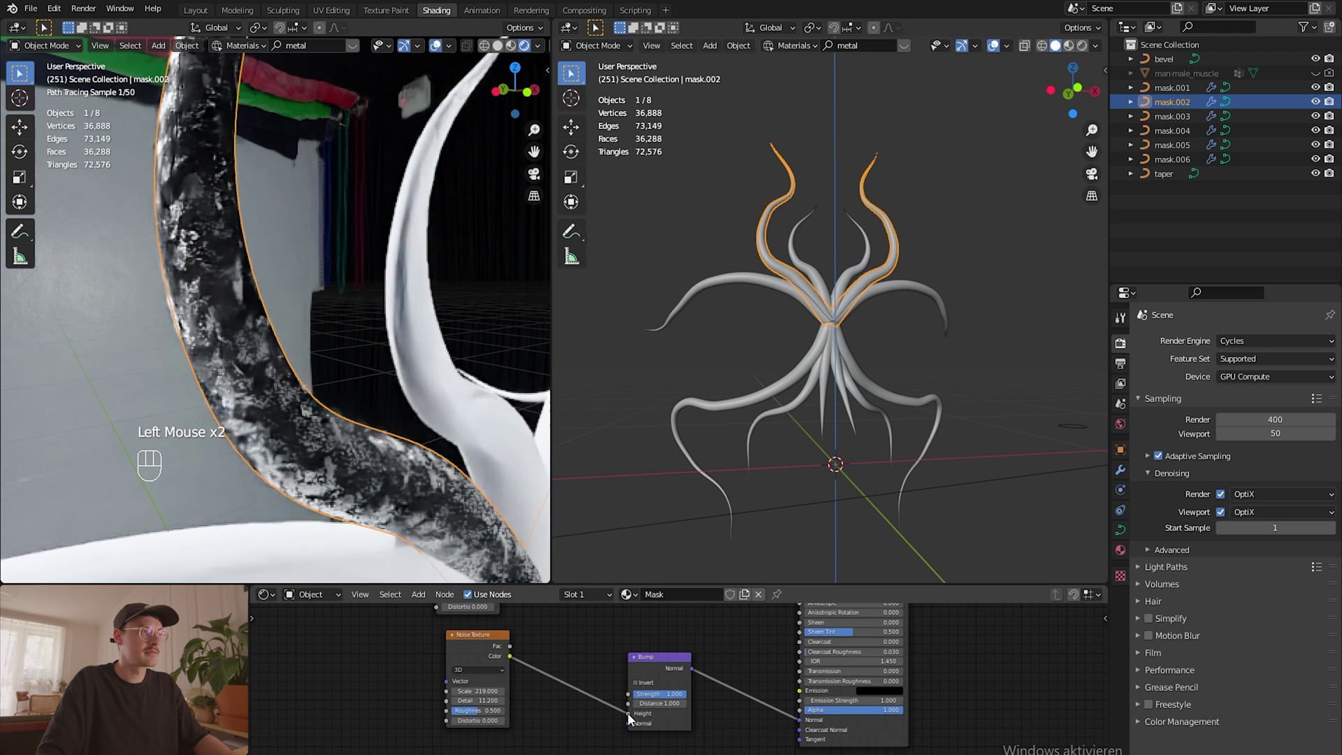
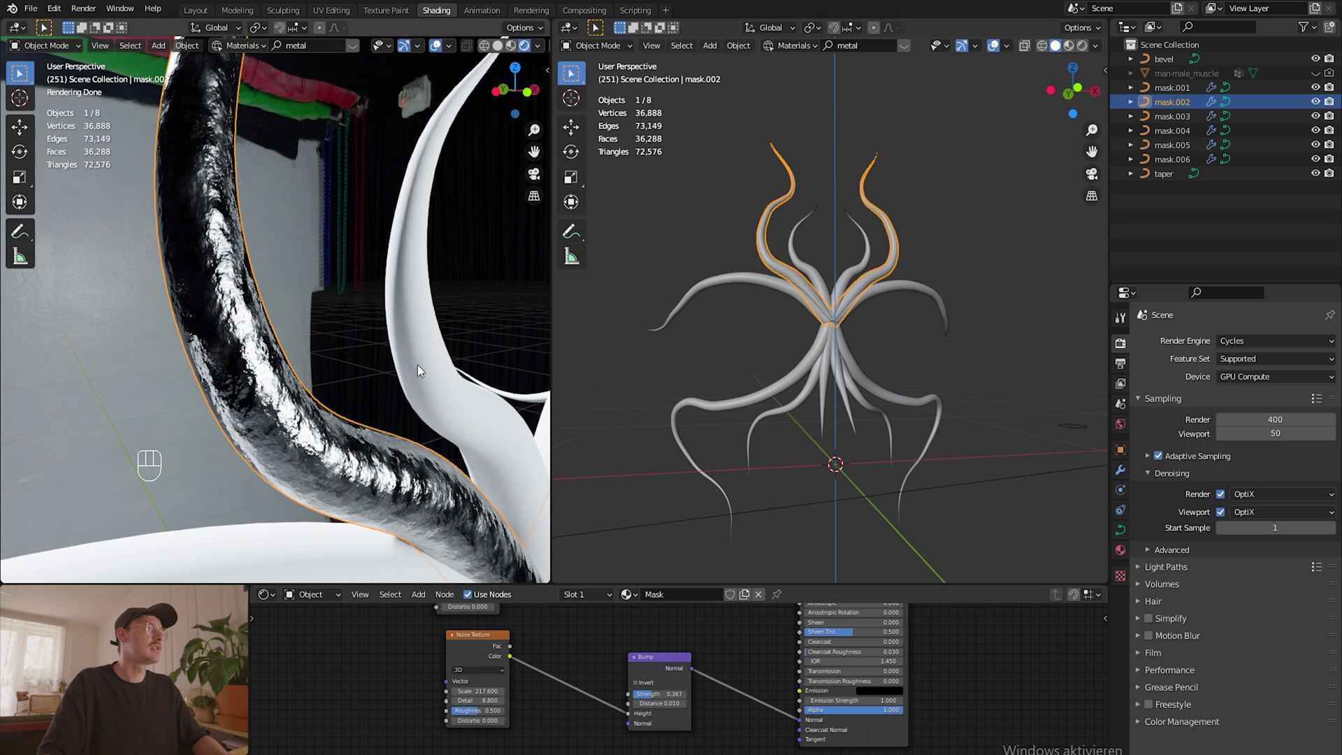
scroll("up", 3)
left_click_drag(371, 477, 472, 351)
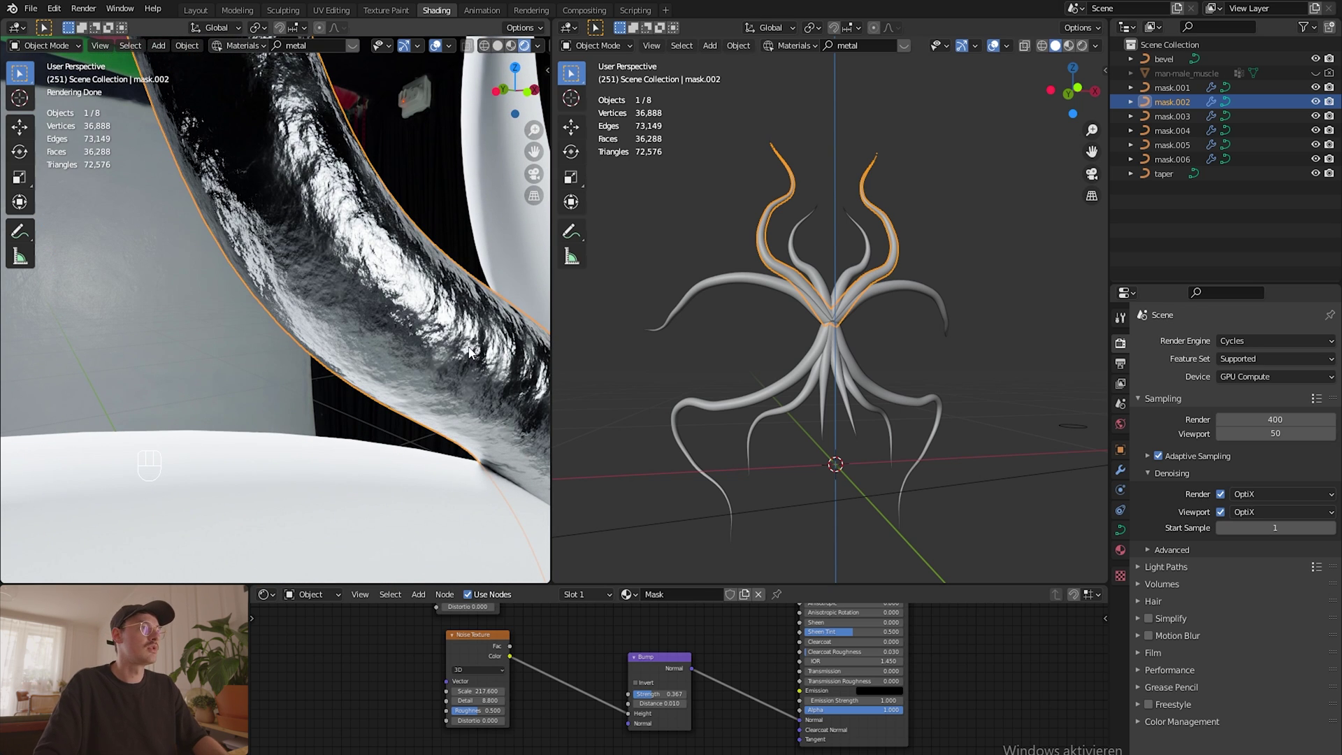
Step: Select other mask strands and orbit around the mask
left_click_drag(472, 350, 414, 369)
middle_click(452, 353)
left_click(1014, 371)
left_click(852, 281)
left_click_drag(661, 597, 666, 641)
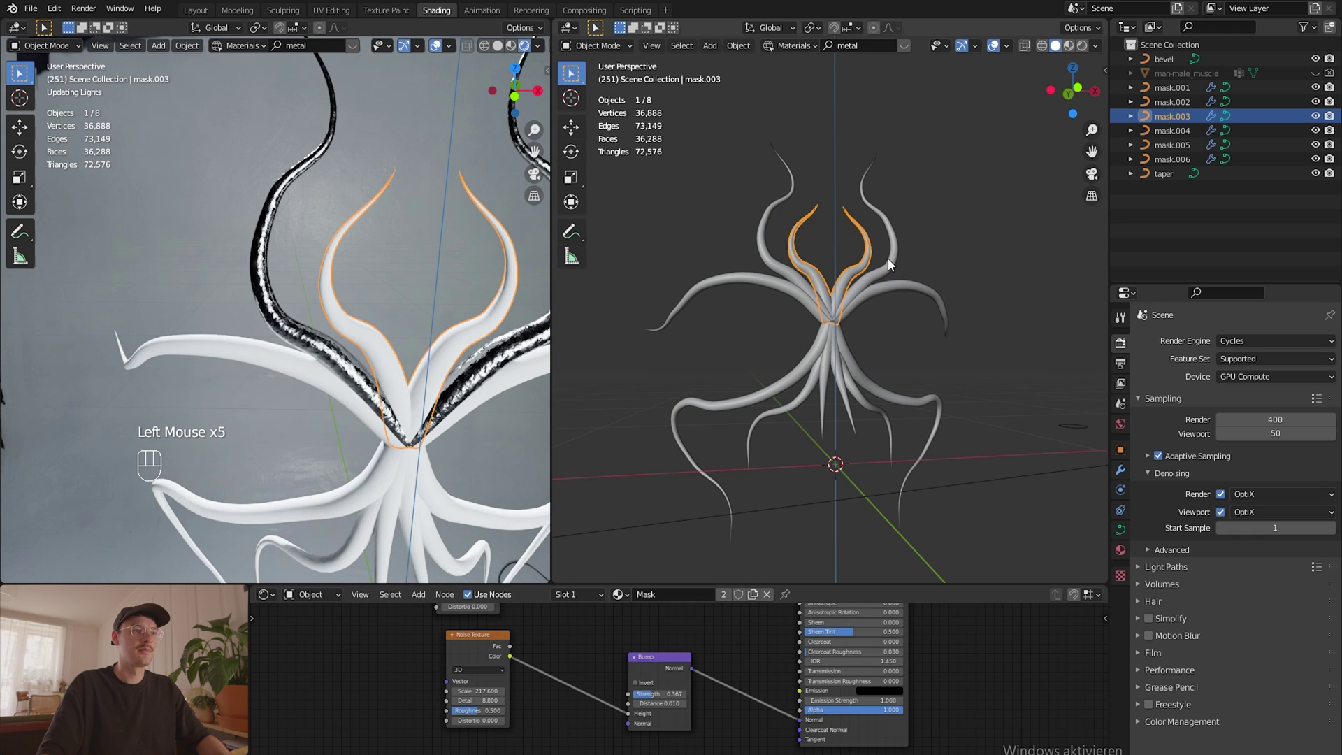
Step: Switch the Shader Editor to World with the studio HDRI and pull back to show the whole head
middle_click(743, 422)
left_click(782, 392)
middle_click(586, 646)
scroll("up", 3)
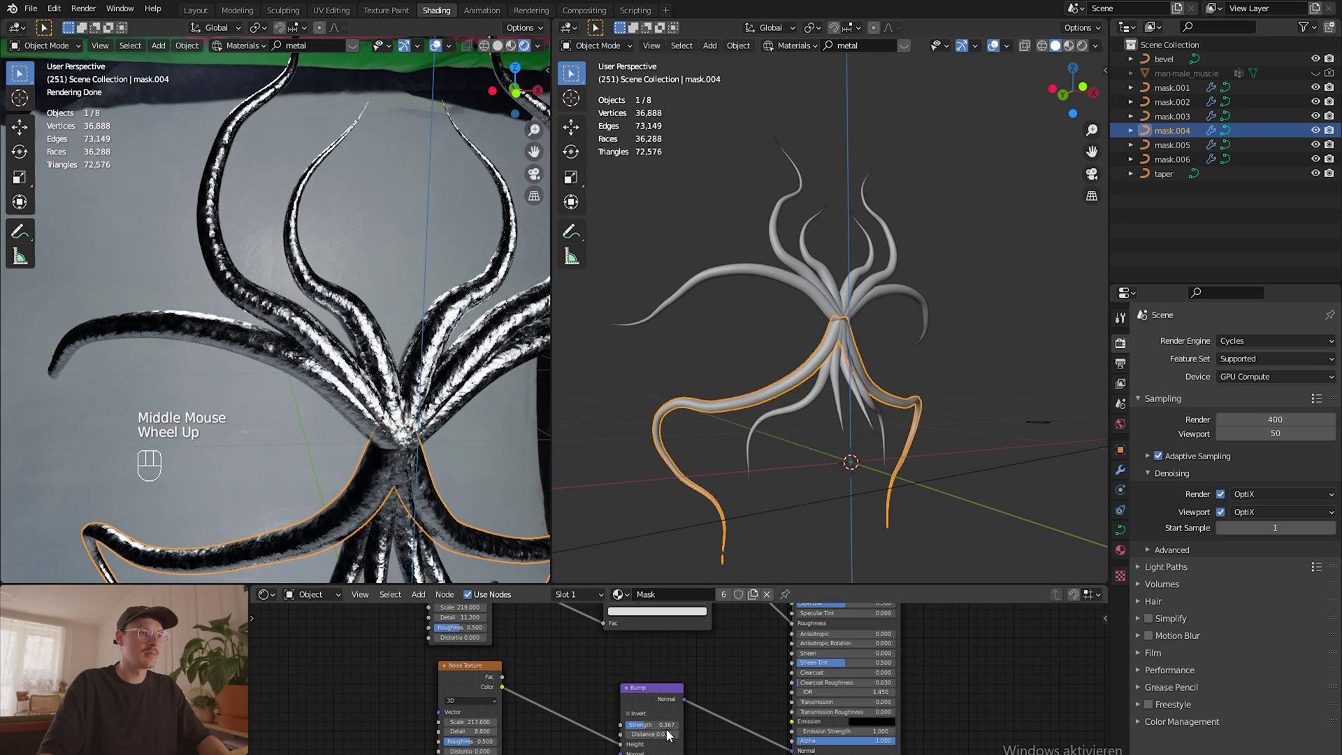
left_click_drag(667, 726, 596, 378)
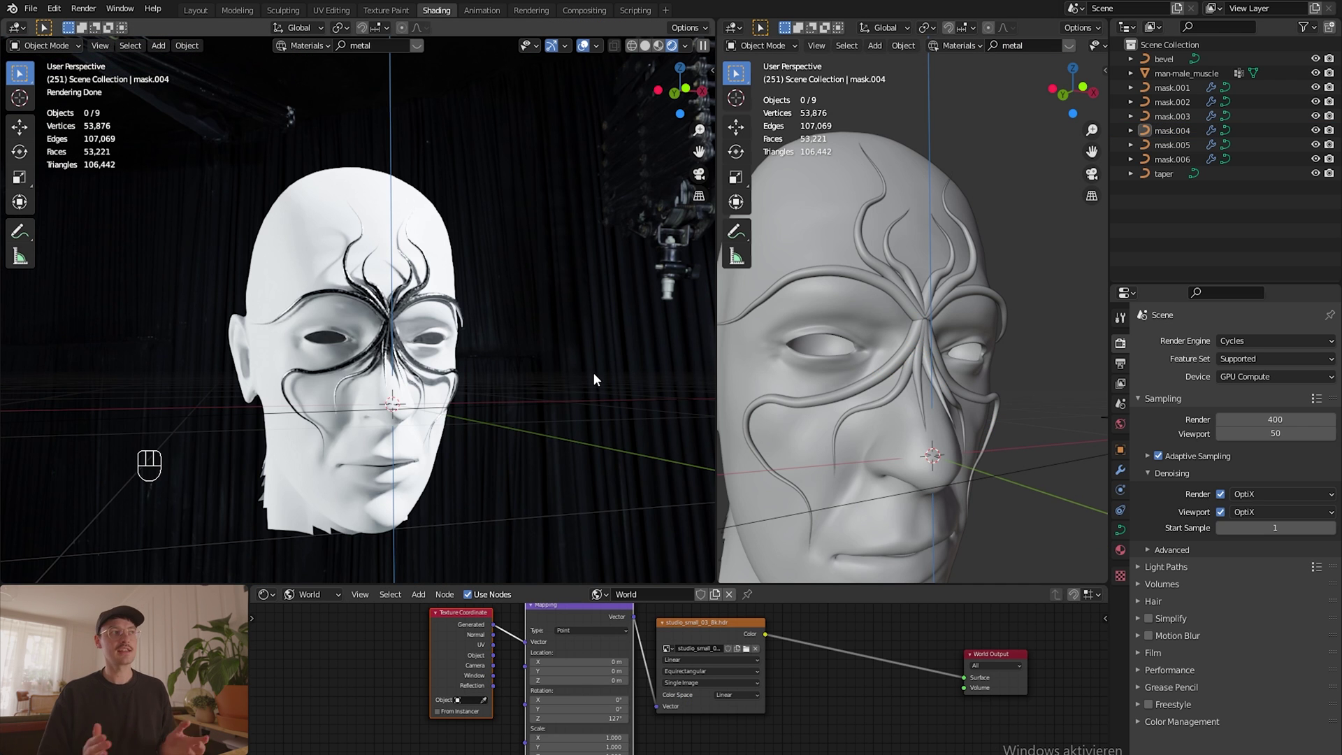